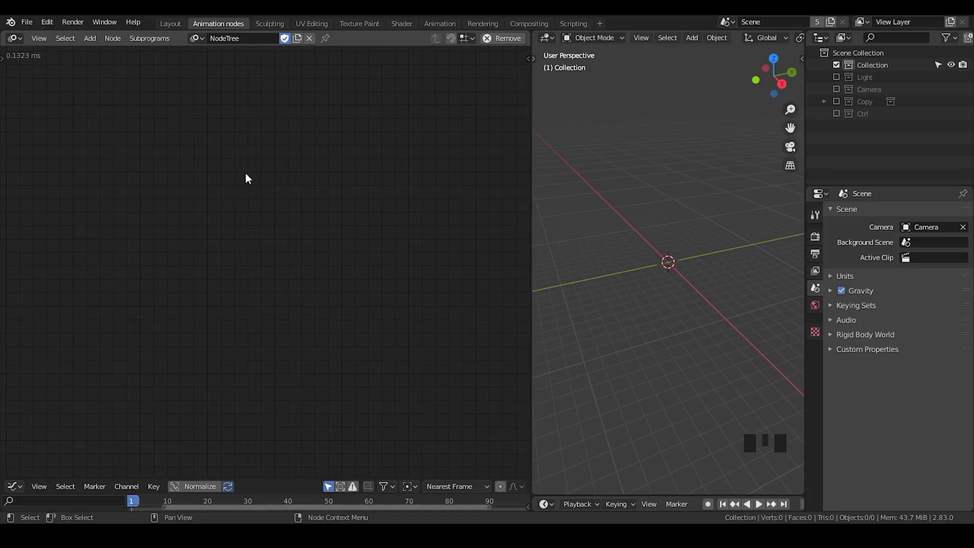
Step: Browse the Animation Nodes add menu's Grease Pencil category without adding a node
key("shift+a")
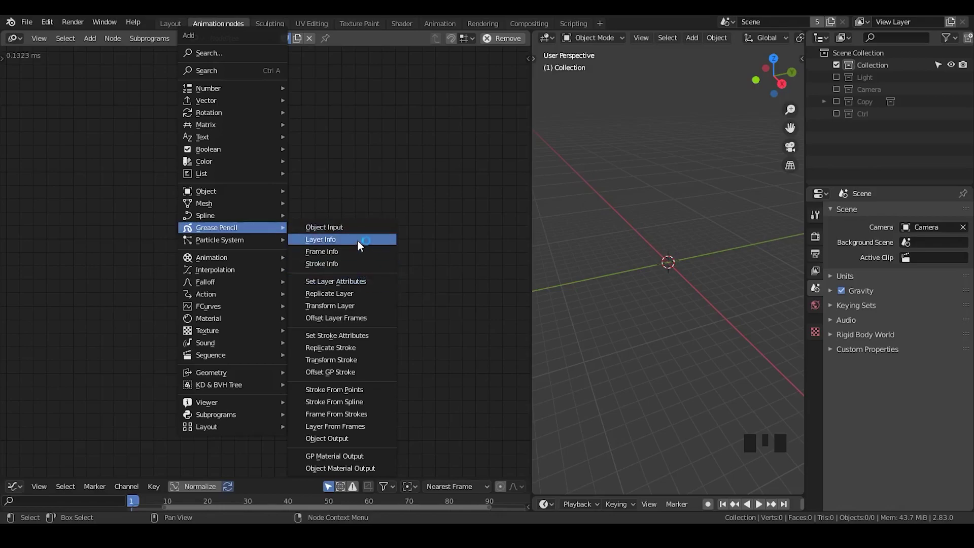
Step: Add a Grease Pencil Monkey (Suzanne) object to the scene from the viewport add menu
key("shift+a")
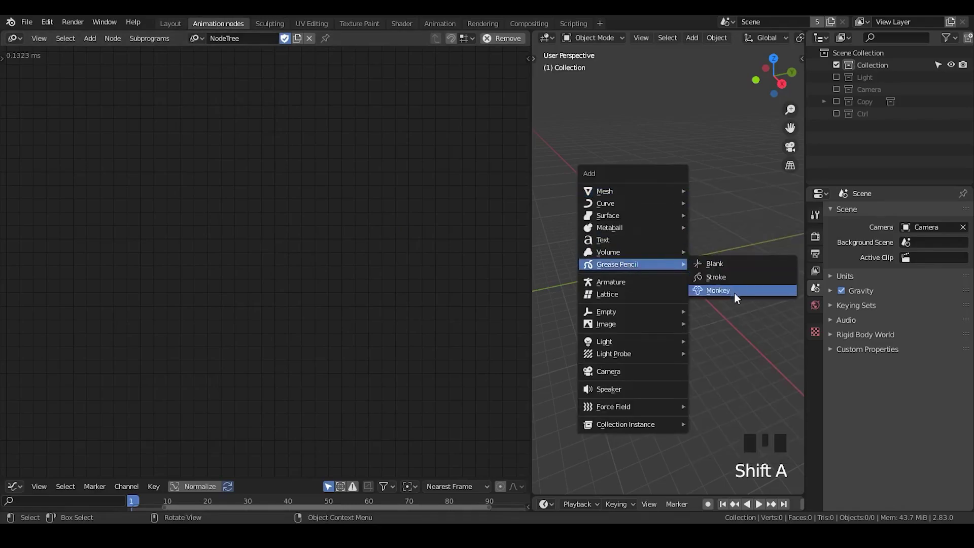
scroll("up", 3)
scroll("down", 3)
scroll("up", 3)
scroll("down", 3)
scroll("up", 3)
left_click_drag(639, 273, 701, 268)
scroll("up", 3)
scroll("down", 3)
scroll("up", 3)
scroll("down", 3)
left_click(188, 152)
Step: Add a GP Object Input node and set Suzanne as its source object
key("shift+a")
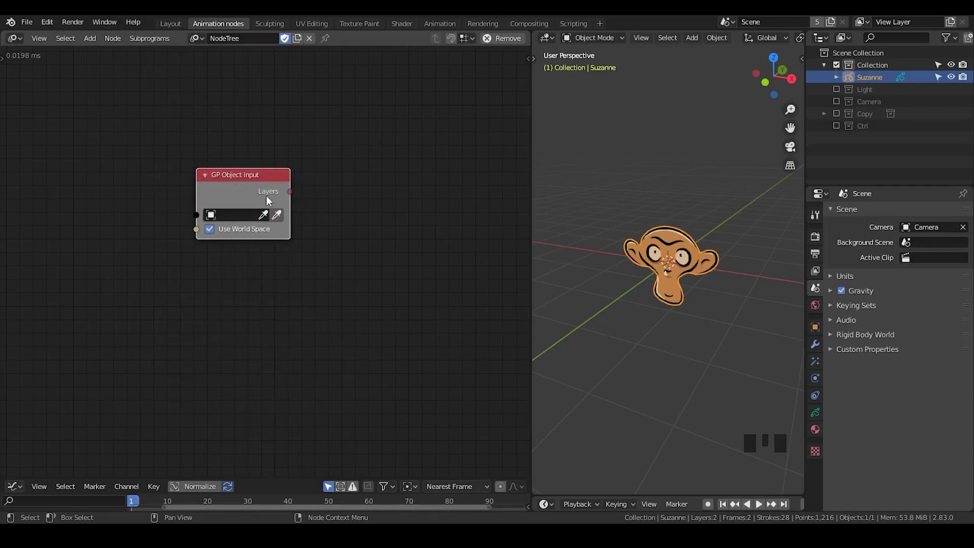
left_click_drag(283, 218, 252, 195)
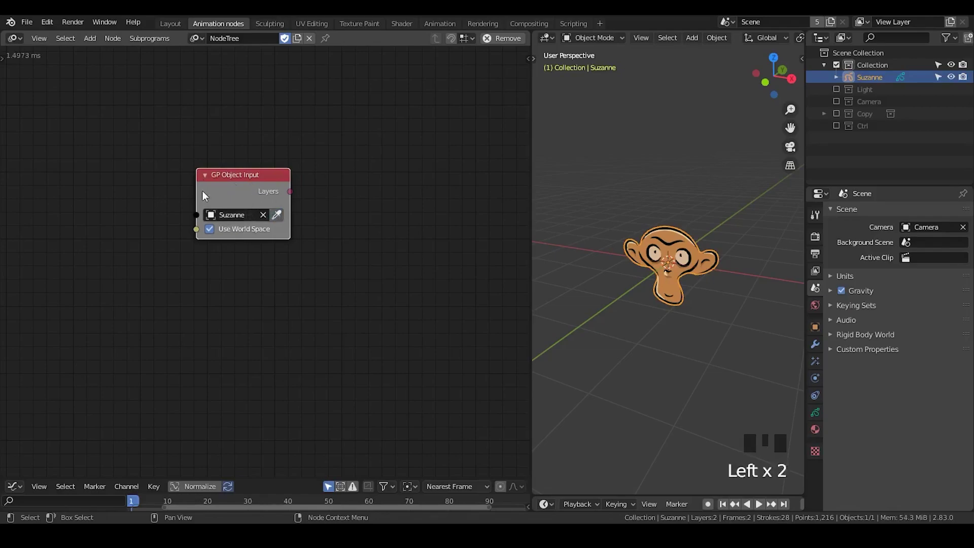
left_click(273, 194)
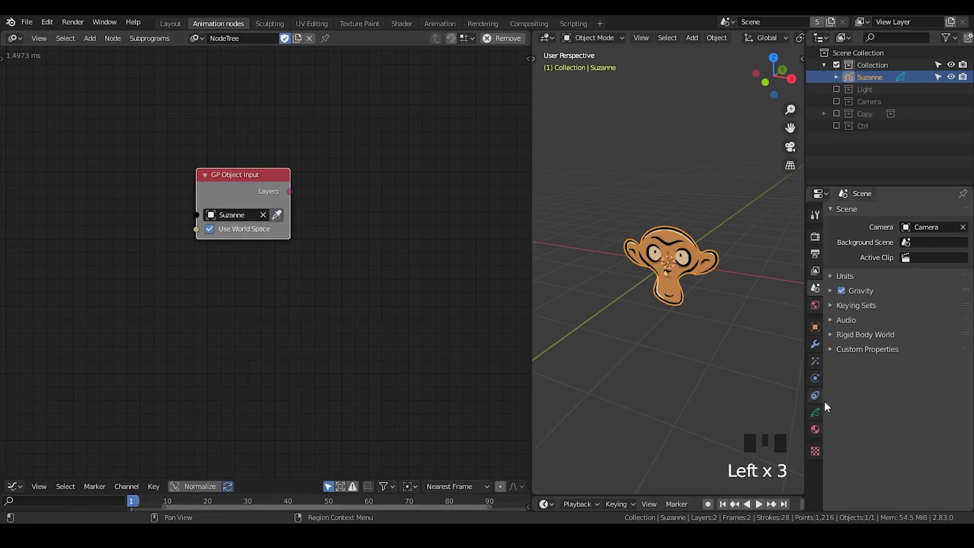
Step: Inspect Suzanne's grease pencil layers in Object Data properties, toggling their visibility, then return to the Layers output
left_click(823, 413)
left_click(866, 267)
left_click(864, 257)
left_click(955, 396)
left_click(955, 396)
left_click(877, 270)
left_click(934, 269)
double_click(935, 269)
left_click(934, 269)
left_click(935, 254)
double_click(934, 255)
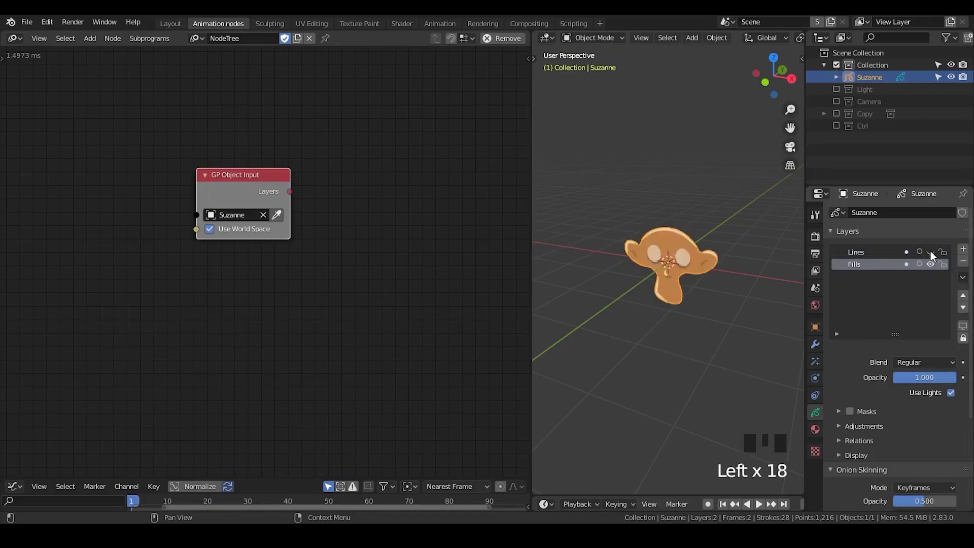
left_click(934, 254)
left_click(340, 182)
left_click(263, 193)
Step: Preview the Layers output (Fills and Lines) in a Viewer node, then delete the Viewer
key("w")
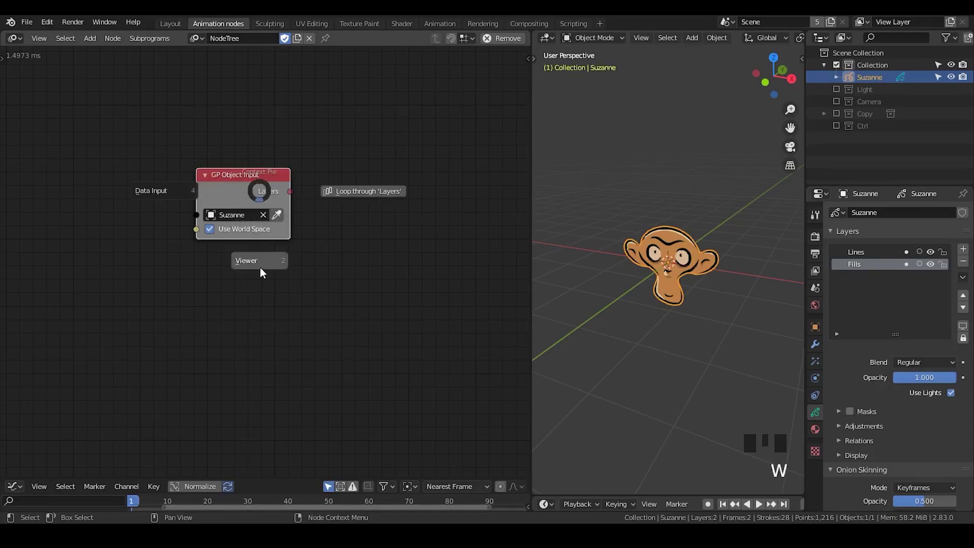
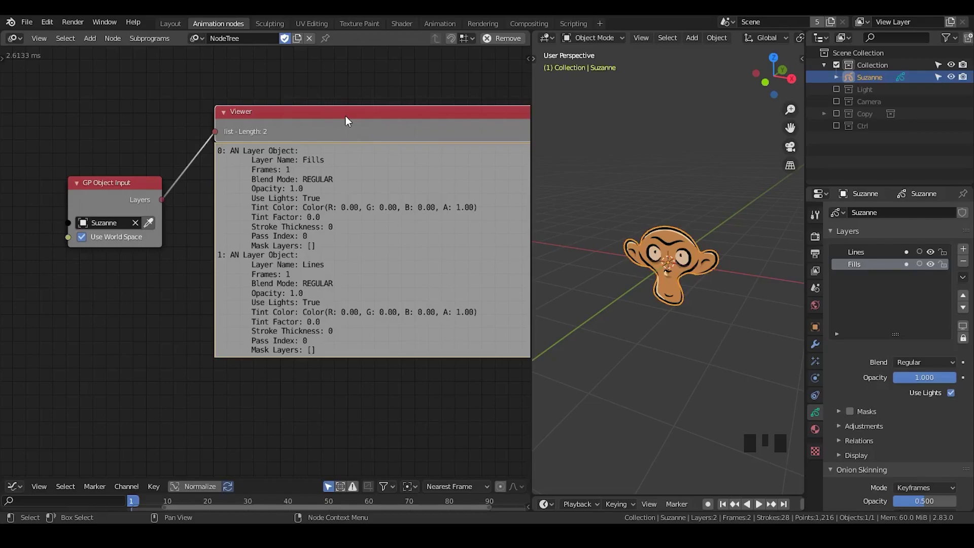
left_click(349, 120)
key("x")
left_click(273, 101)
Step: Add Replicate GP Layer and Replicate Spline nodes to the right of GP Object Input
key("shift+a")
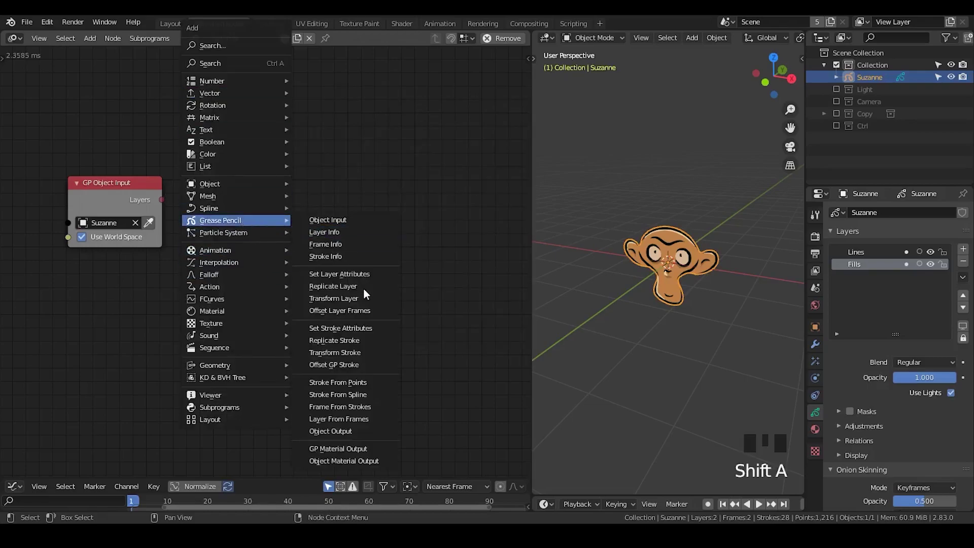
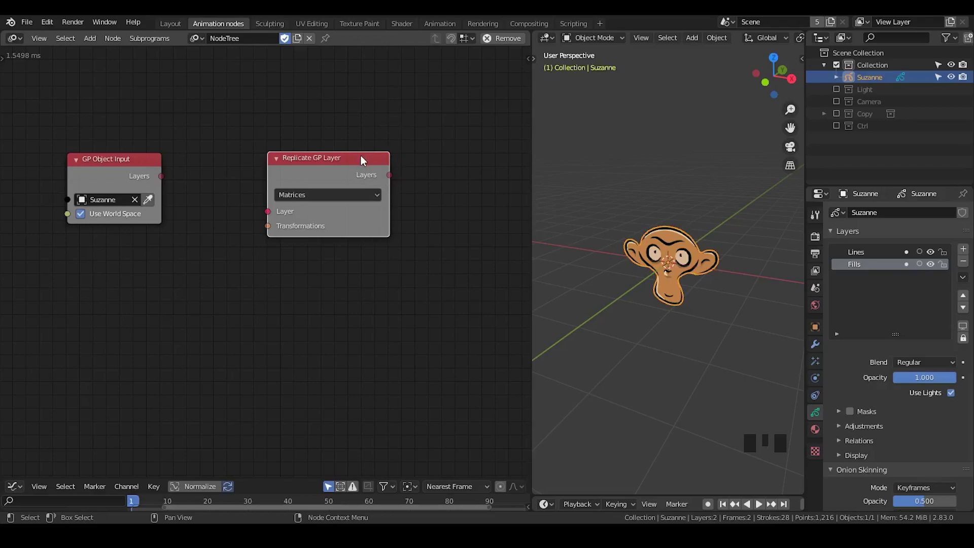
left_click_drag(331, 168, 374, 290)
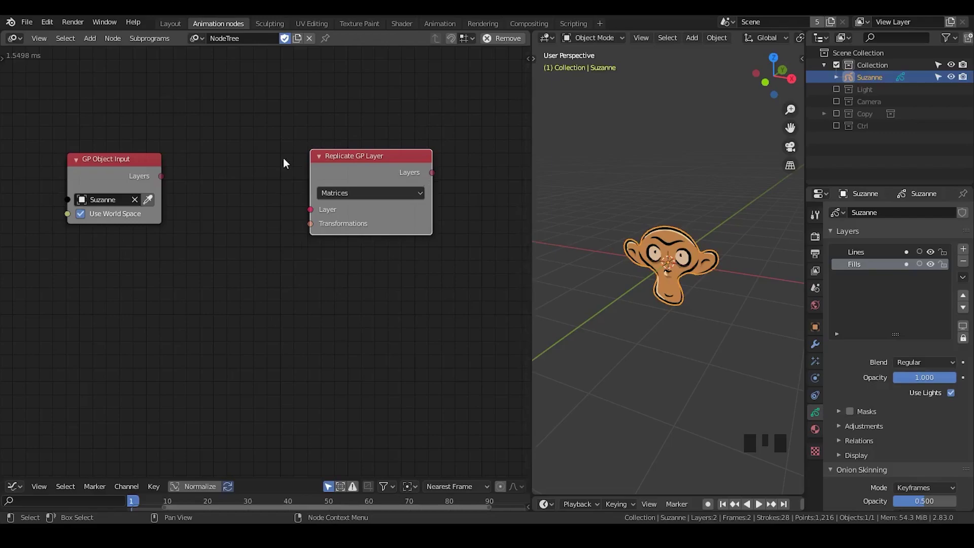
left_click(270, 244)
key("ctrl+a")
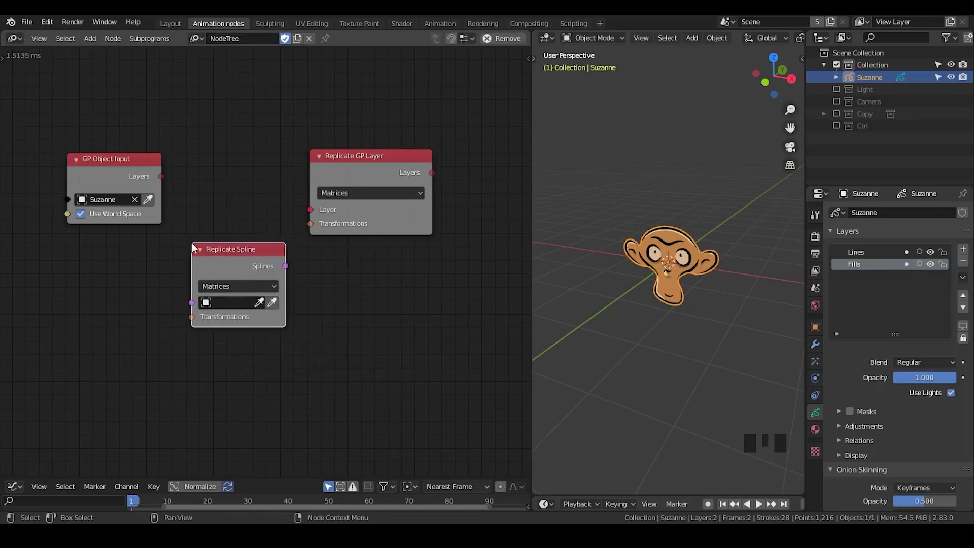
key("ctrl+a")
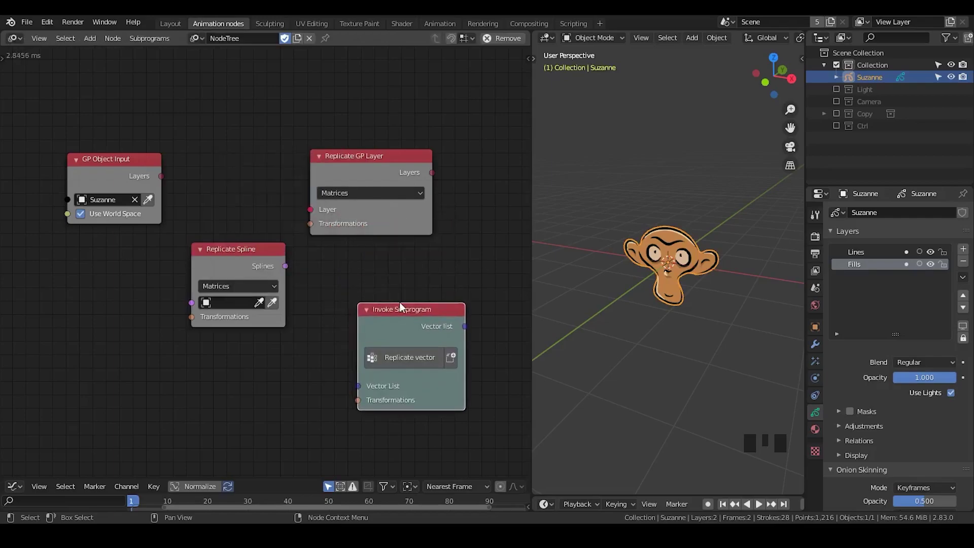
Step: Delete the stray Invoke Subprogram node and add a Replicate Matrix node
left_click(407, 321)
key("x")
key("ctrl+a")
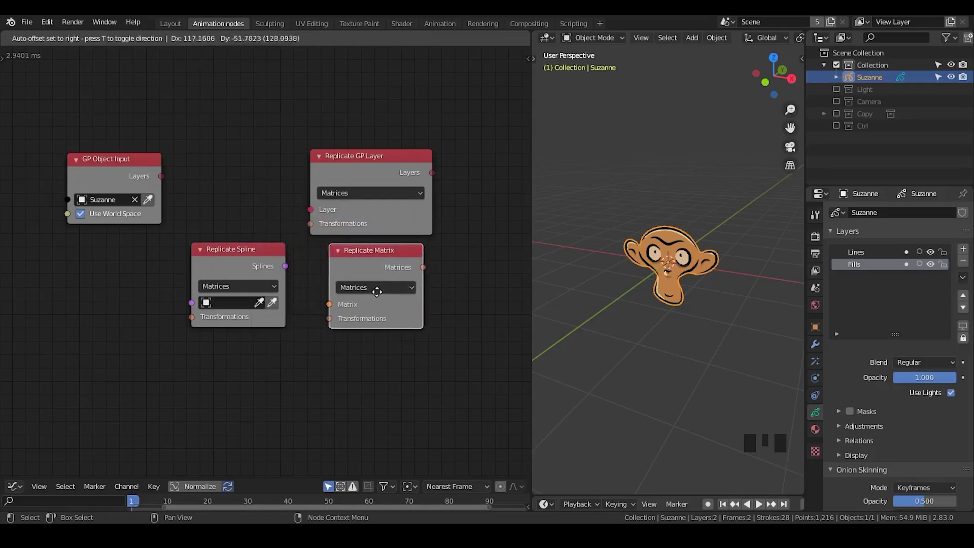
left_click_drag(360, 267, 356, 152)
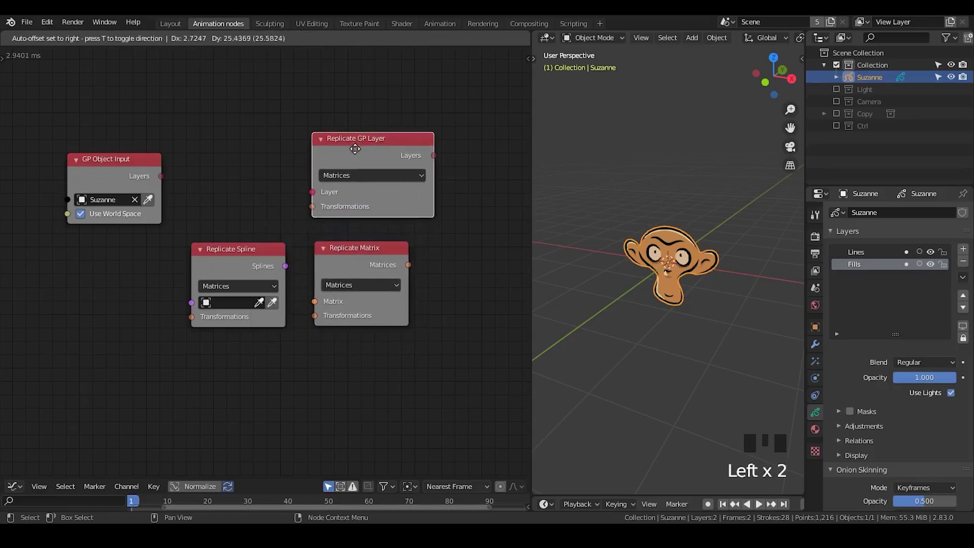
left_click(270, 266)
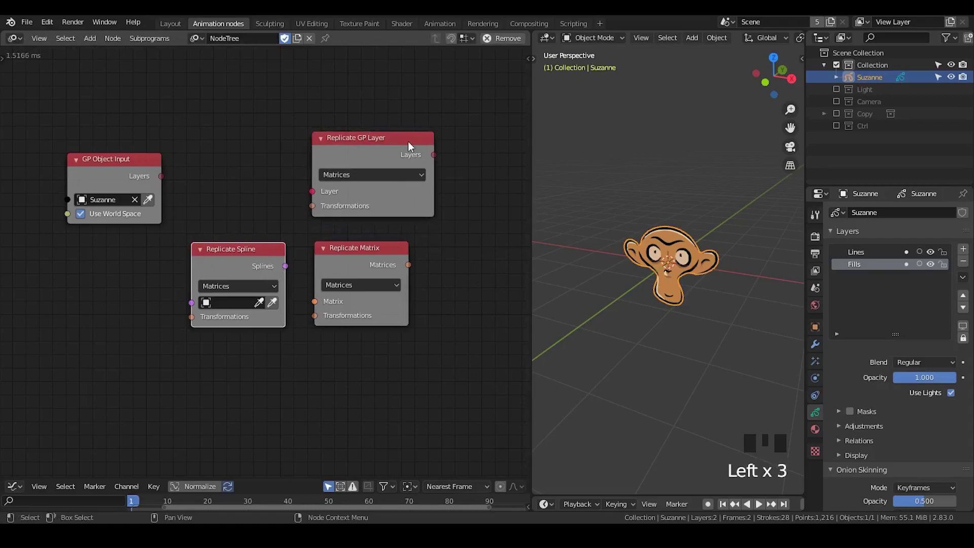
left_click(472, 124)
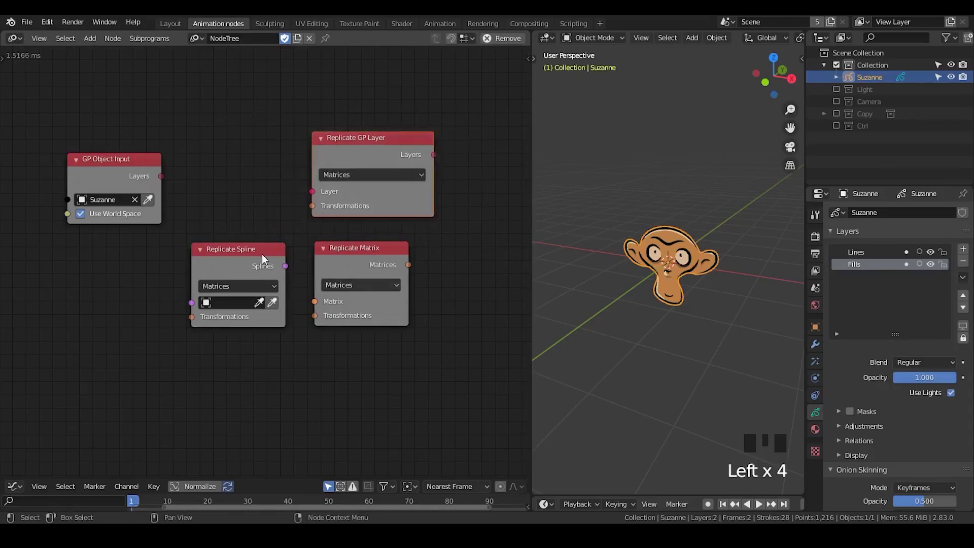
Step: Arrange GP Object Input, Replicate GP Layer, Replicate Spline and Replicate Matrix side by side
left_click(249, 252)
left_click(108, 176)
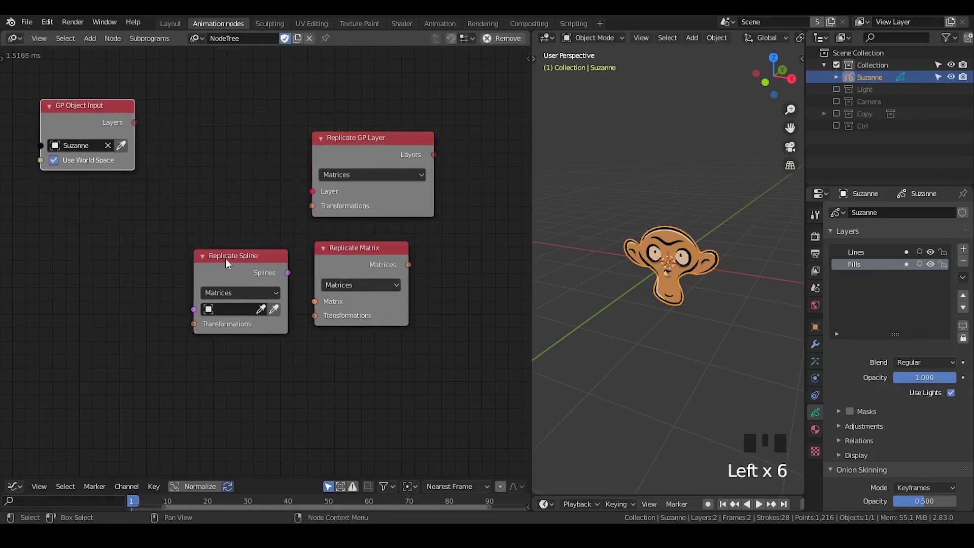
left_click(474, 238)
left_click(249, 273)
left_click(267, 256)
left_click(339, 260)
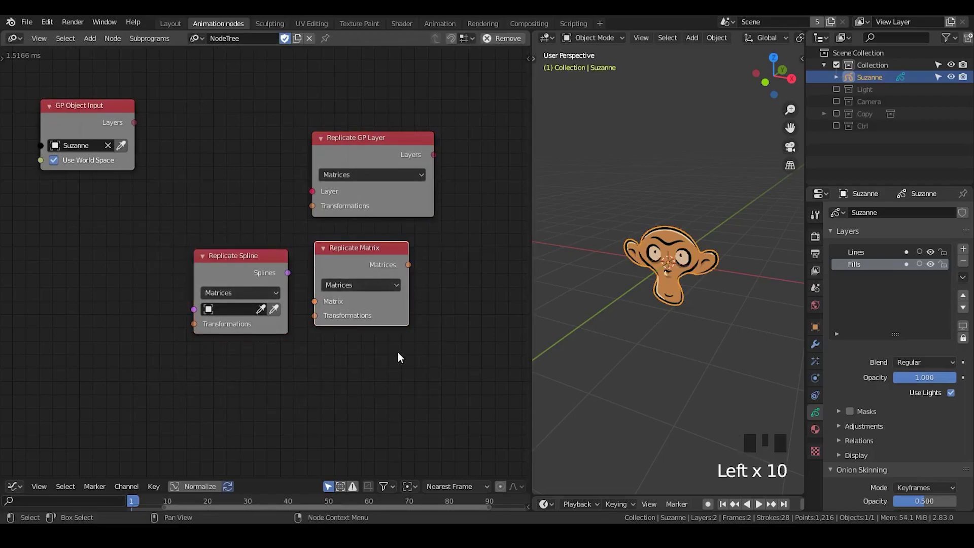
left_click(273, 268)
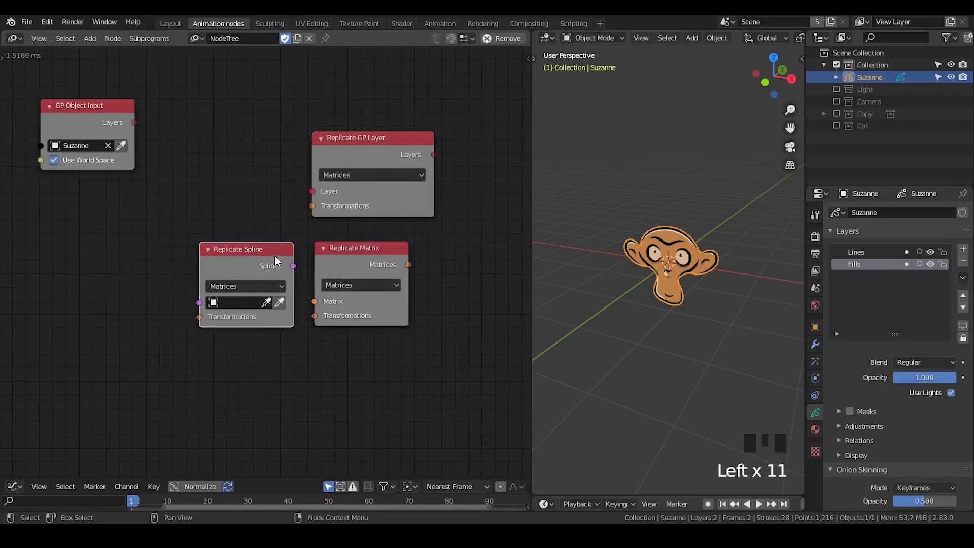
left_click(386, 265)
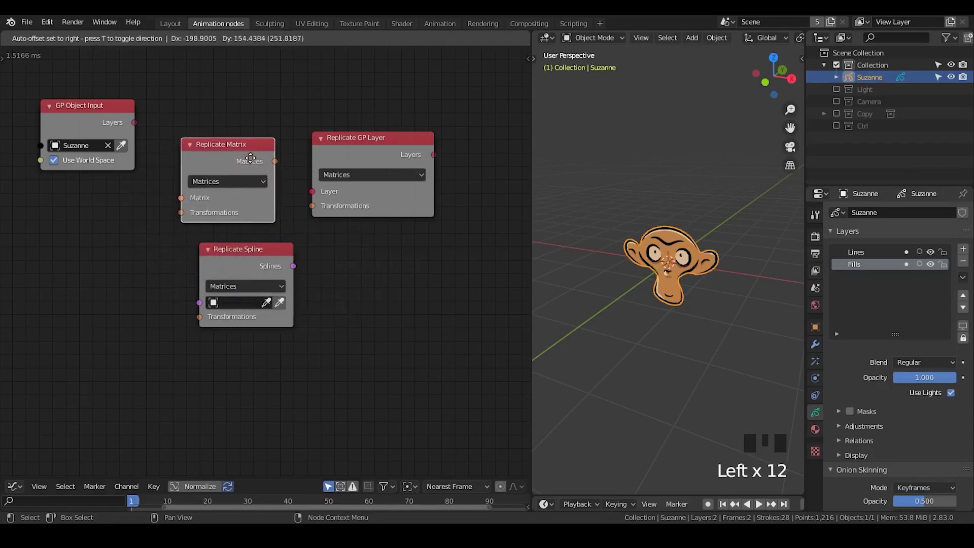
Step: Try linking Matrices into Replicate GP Layer's Transformations and cancel the links
left_click_drag(274, 166, 314, 214)
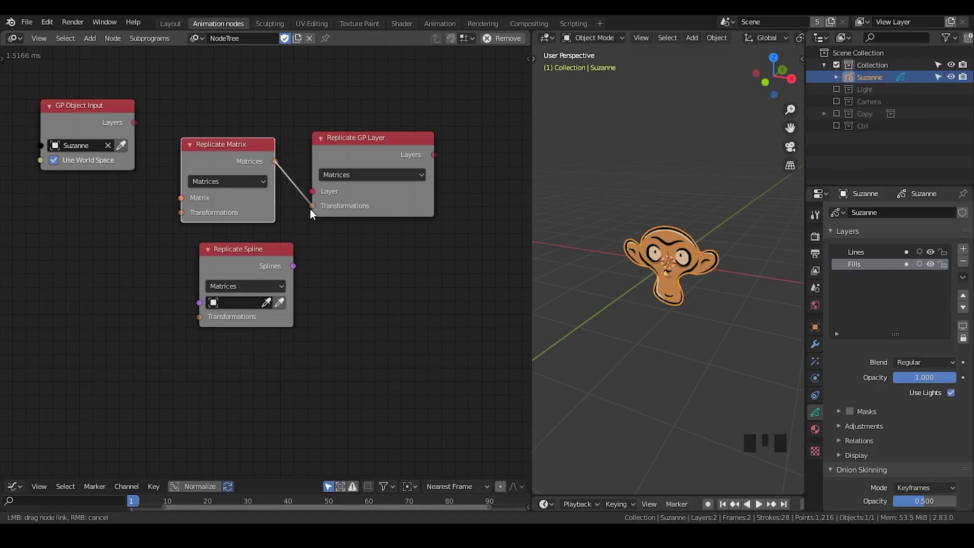
left_click(348, 165)
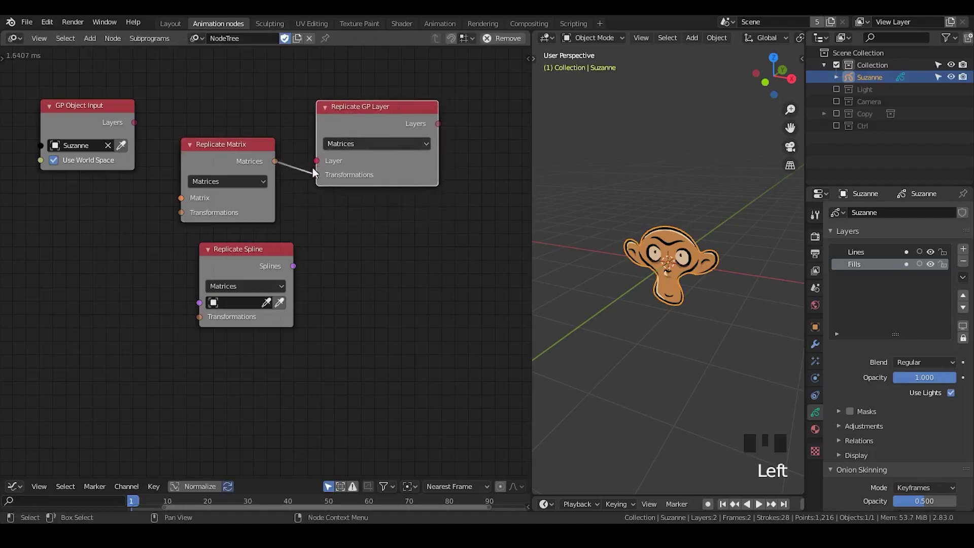
left_click(323, 183)
left_click(295, 269)
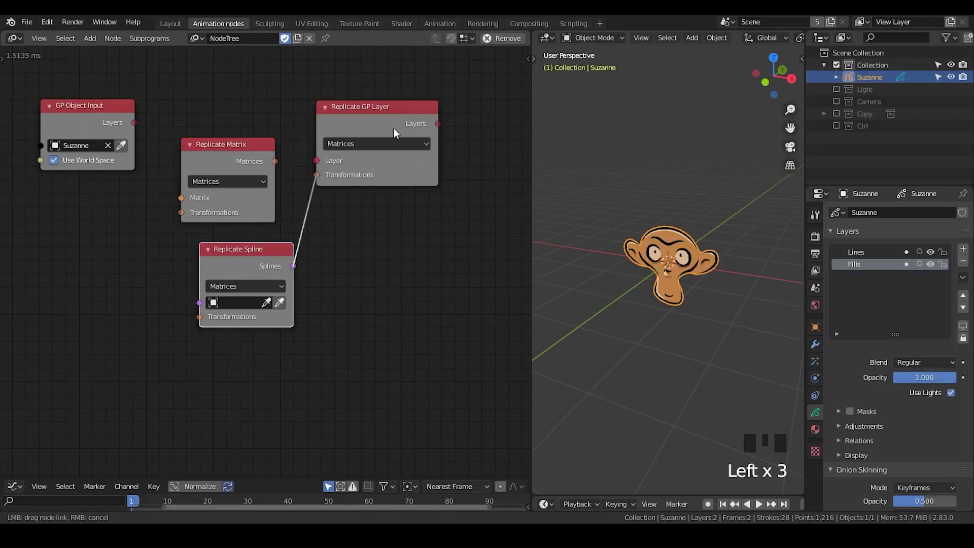
left_click(368, 115)
left_click(221, 157)
left_click(400, 142)
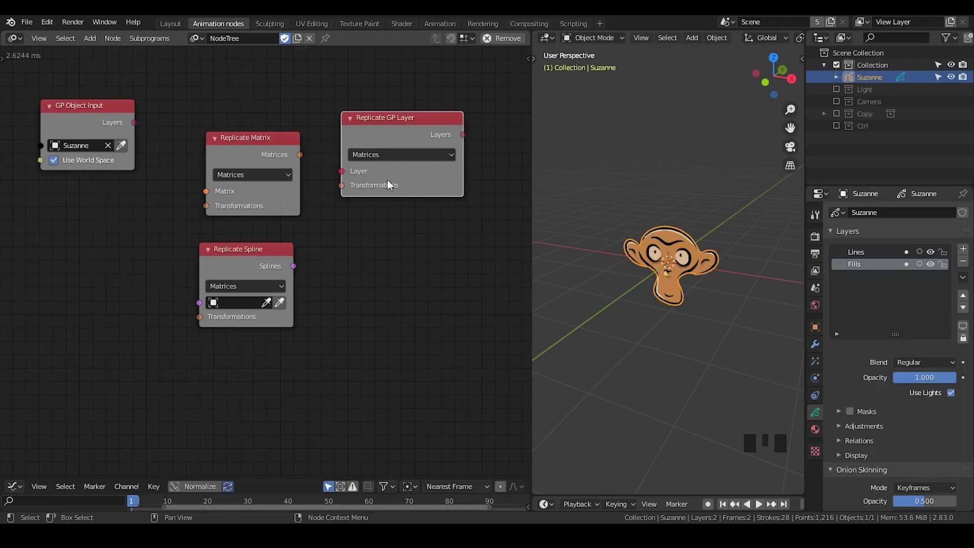
left_click(348, 180)
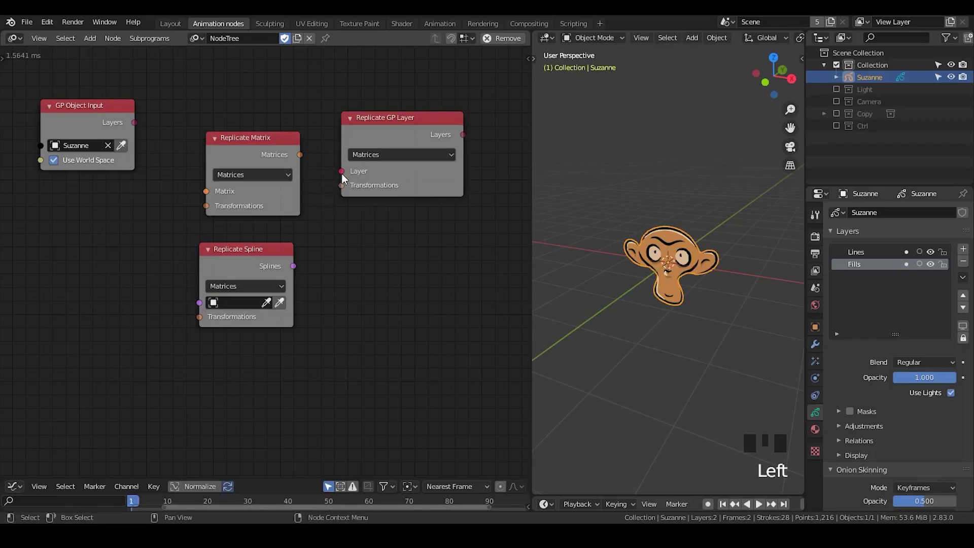
Step: Spread the four nodes apart on the canvas
left_click_drag(405, 207, 401, 142)
scroll("down", 3)
left_click(401, 141)
scroll("down", 3)
scroll("up", 3)
scroll("down", 3)
left_click(402, 144)
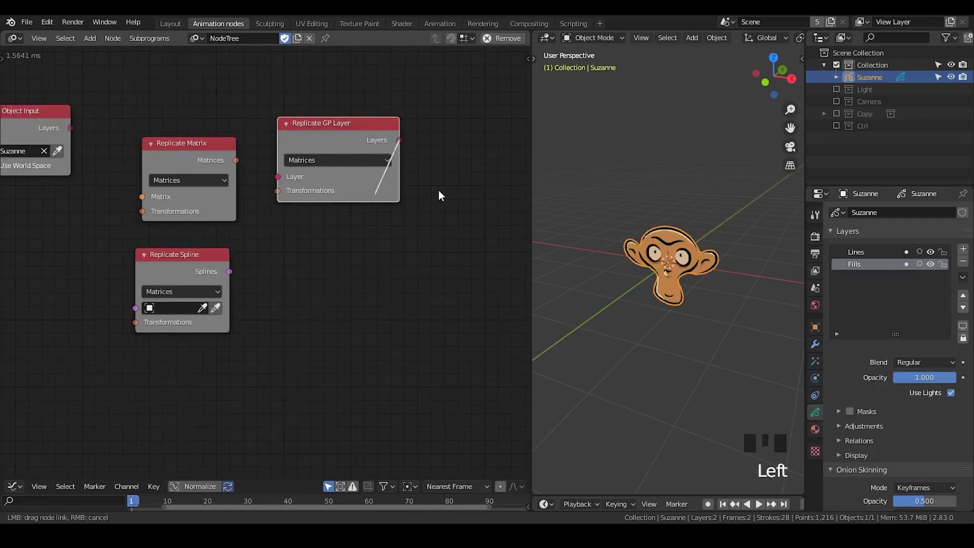
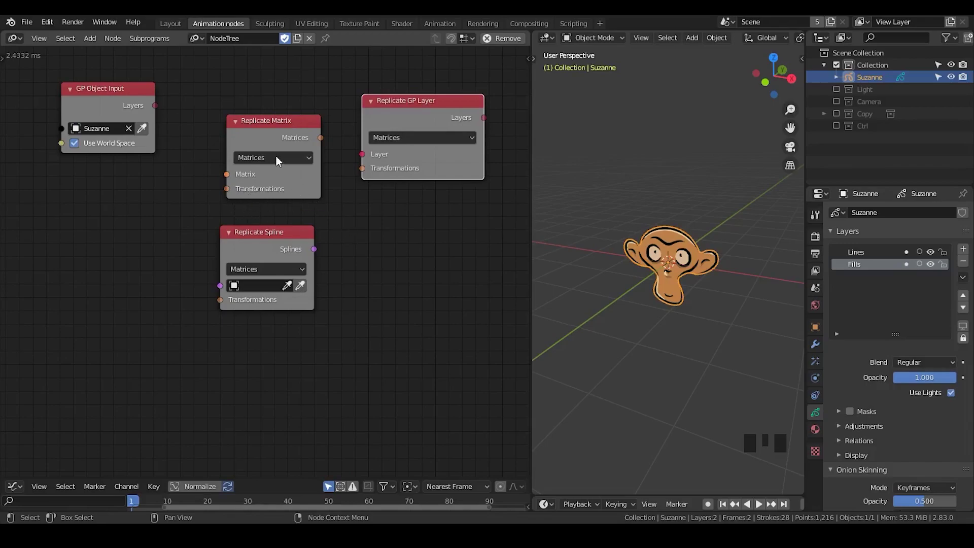
Step: Delete the nodes to clear the canvas and bring up the Grease Pencil node list
left_click(268, 141)
left_click(477, 59)
key("x")
left_click(270, 125)
key("shift+a")
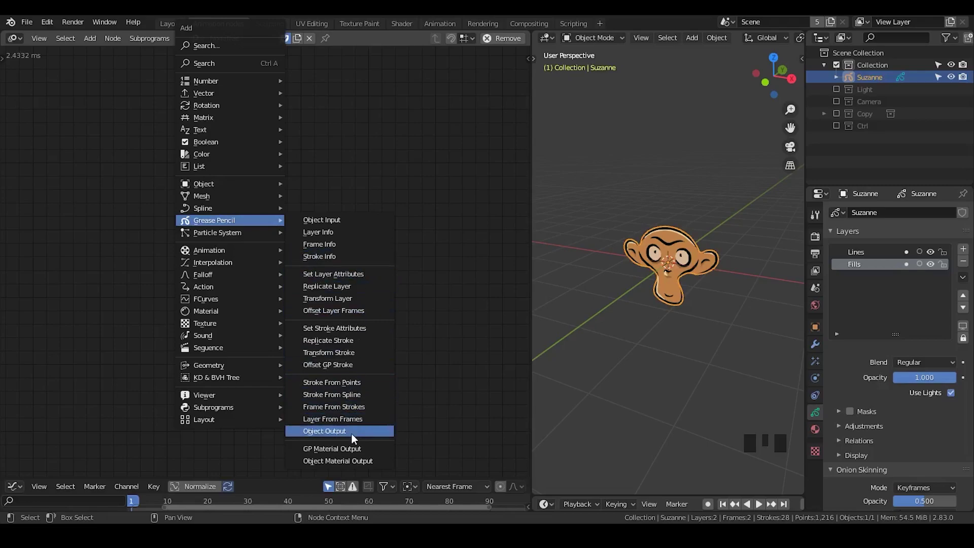
Step: Delete the grease pencil monkey and browse the Grease Pencil node list over the empty tree
key("shift+a")
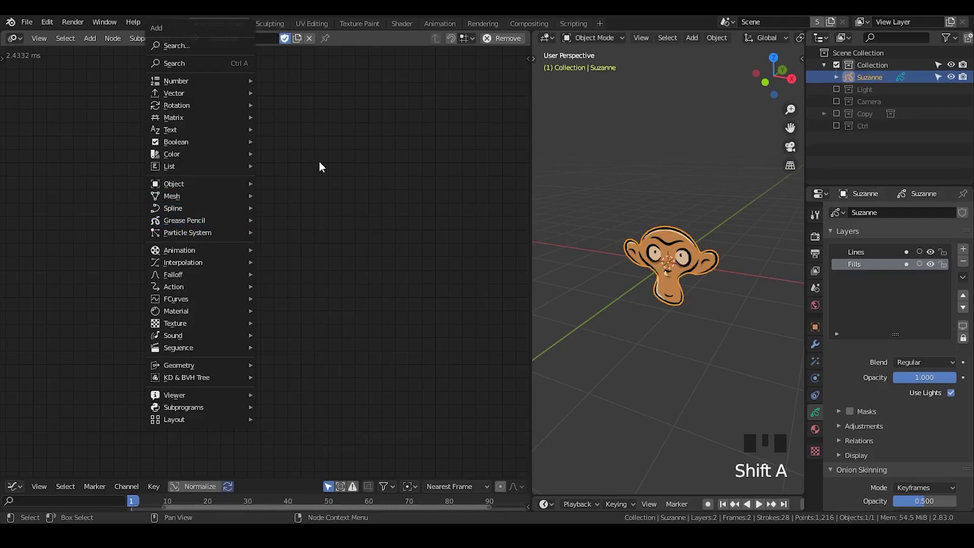
key("x")
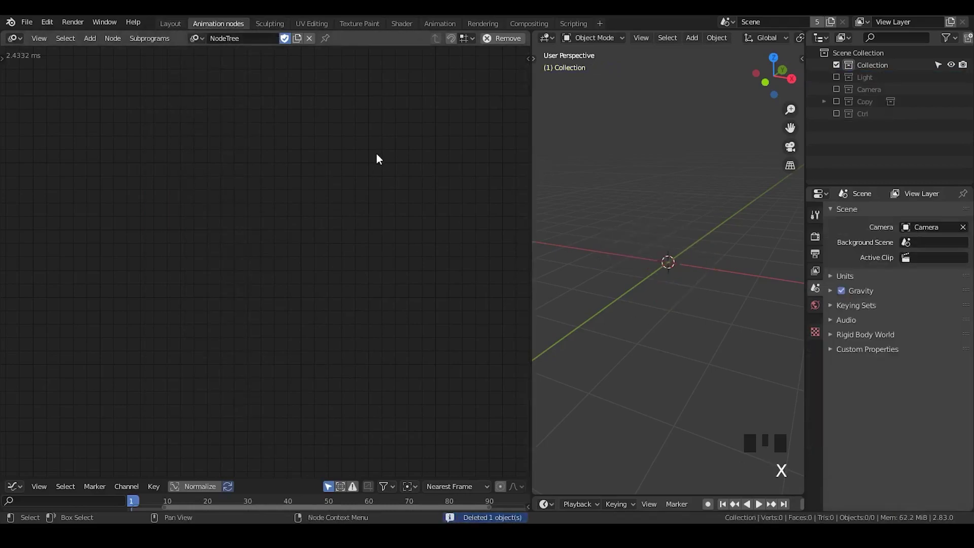
key("shift+a")
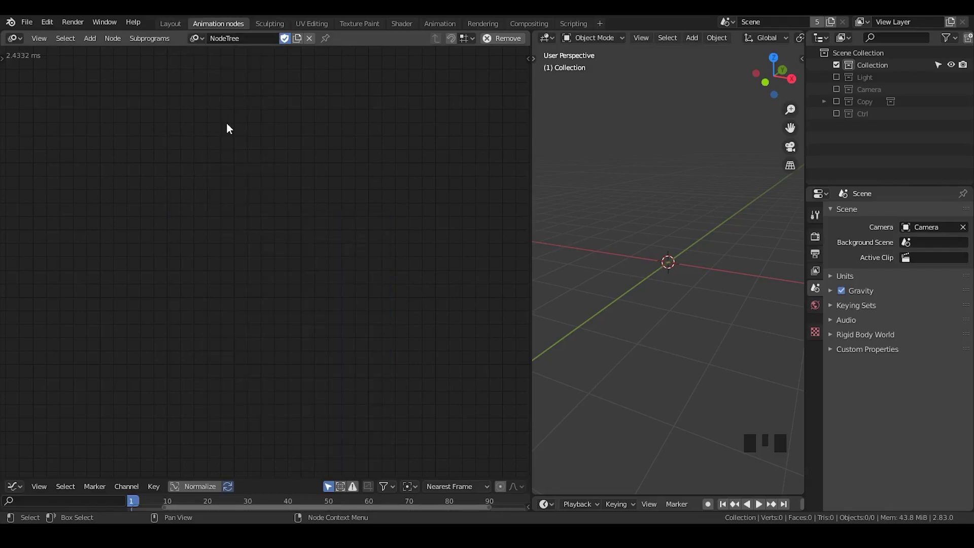
Step: Add GP Stroke From Spline and GP Stroke From Points nodes to the canvas
key("shift+a")
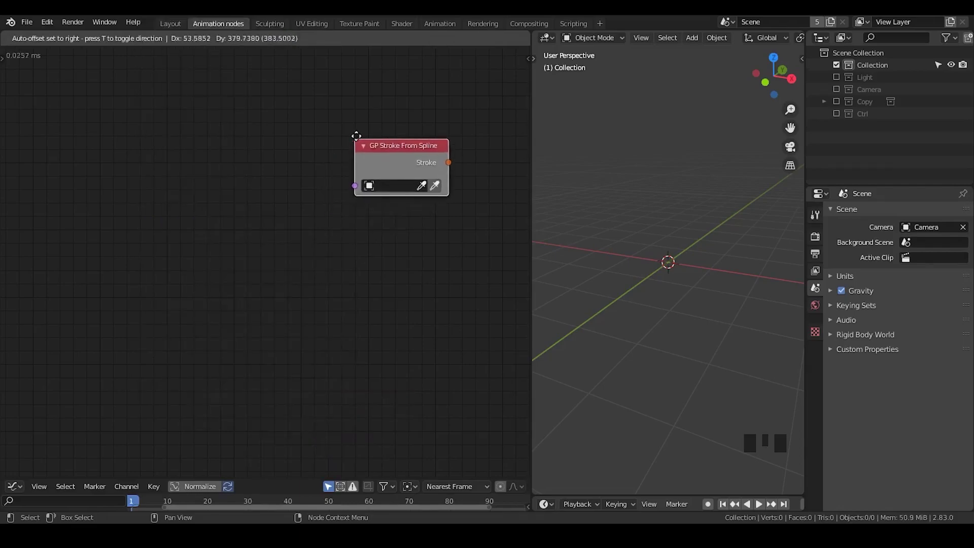
left_click_drag(388, 157, 356, 157)
key("shift+a")
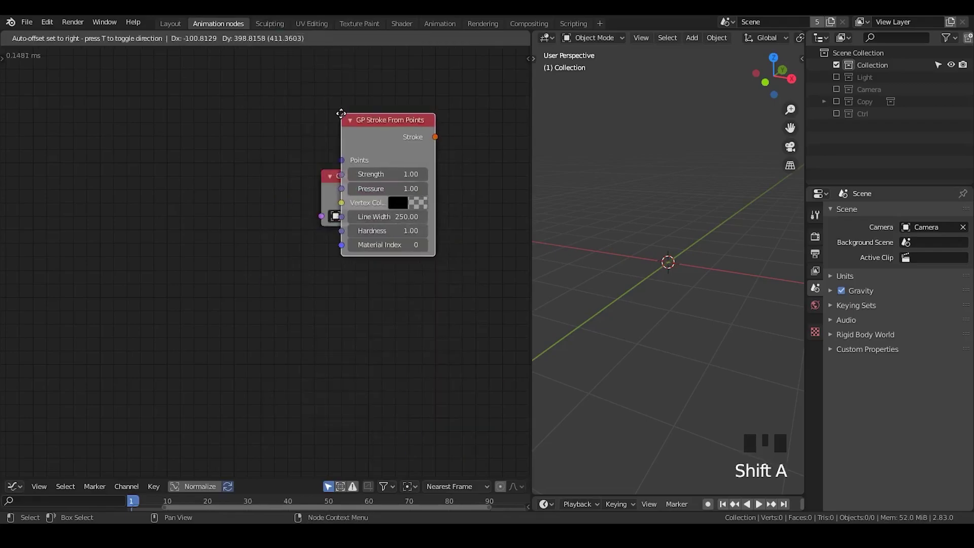
left_click(373, 191)
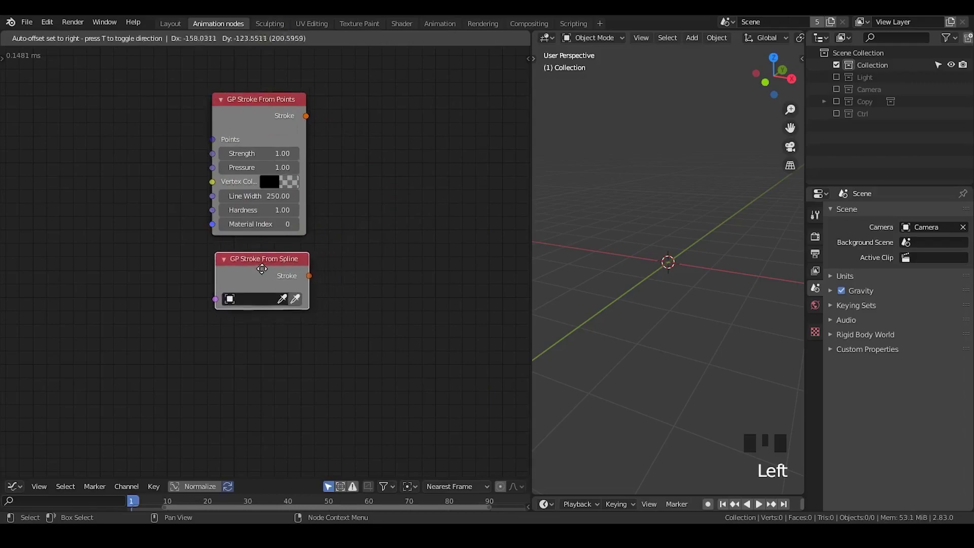
Step: Stack the two stroke nodes vertically and shift them to the right
left_click_drag(151, 282, 339, 262)
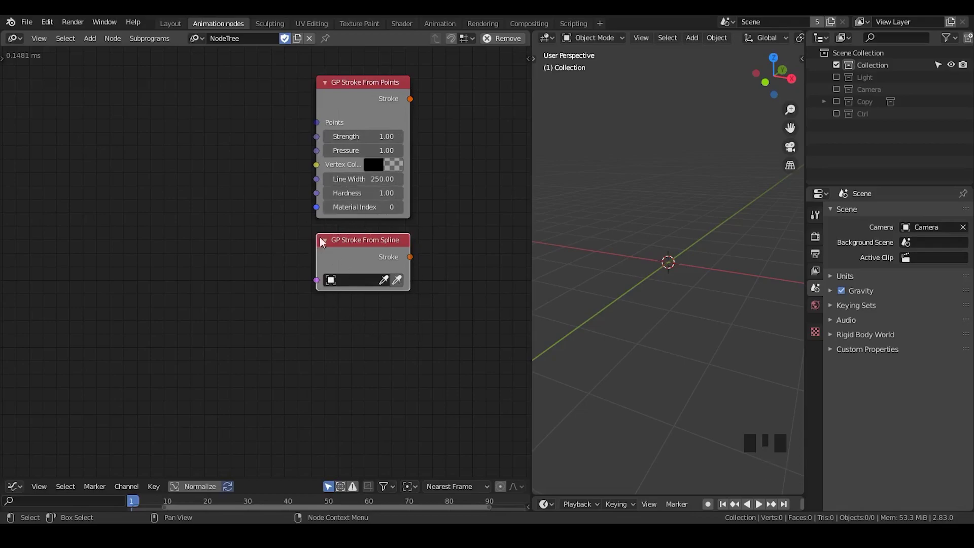
left_click_drag(286, 329, 346, 279)
left_click(350, 287)
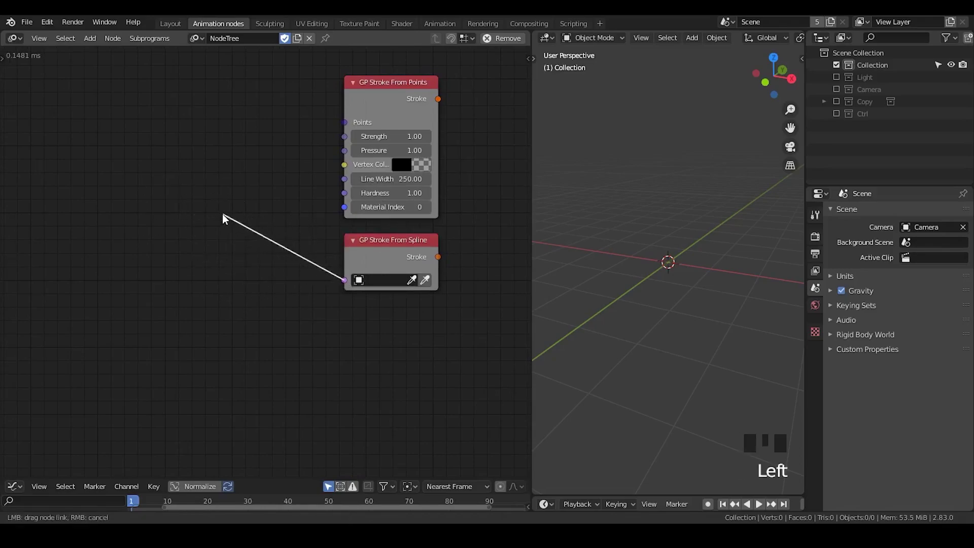
Step: Add a spiral Distribute Matrices and Spline from Points, feeding vectors to Stroke From Points and spline to Stroke From Spline
key("ctrl+a")
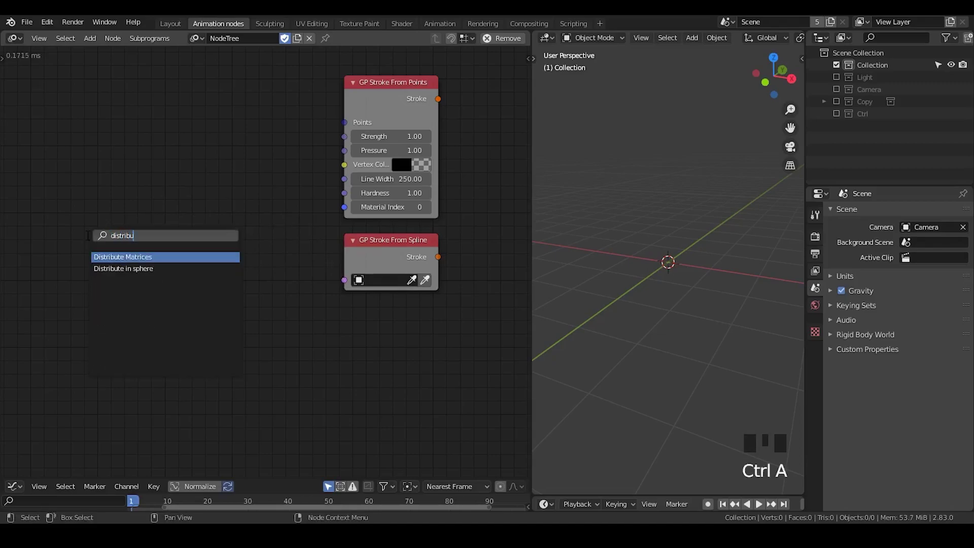
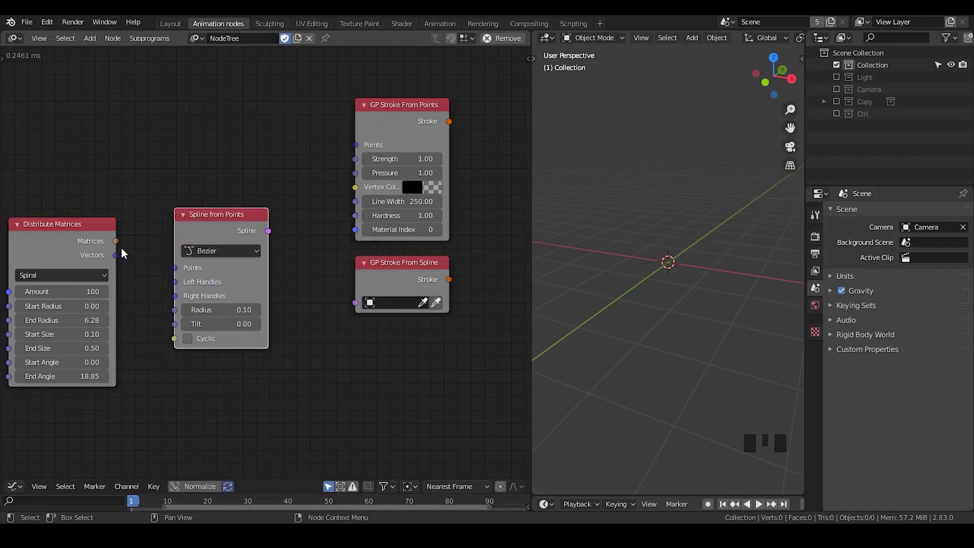
left_click_drag(116, 257, 156, 253)
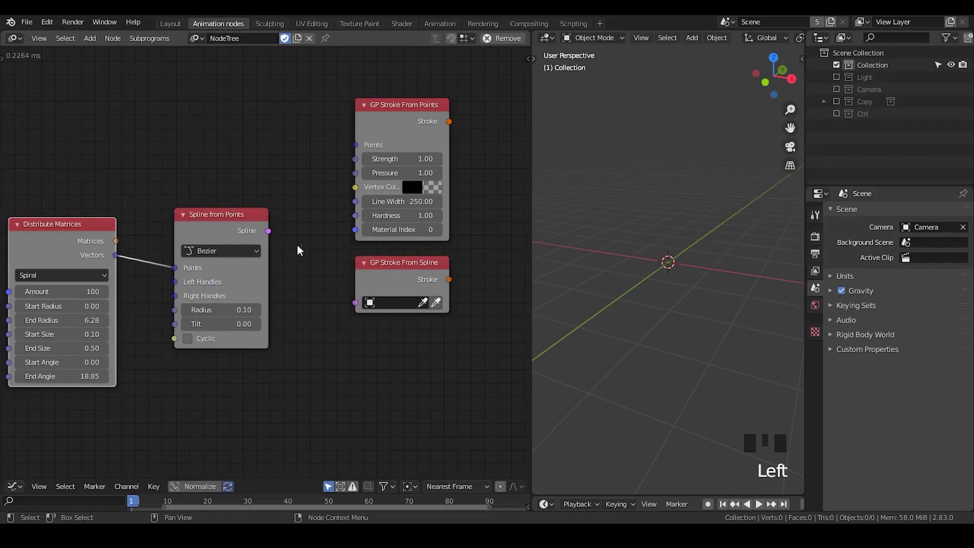
left_click_drag(273, 233, 304, 239)
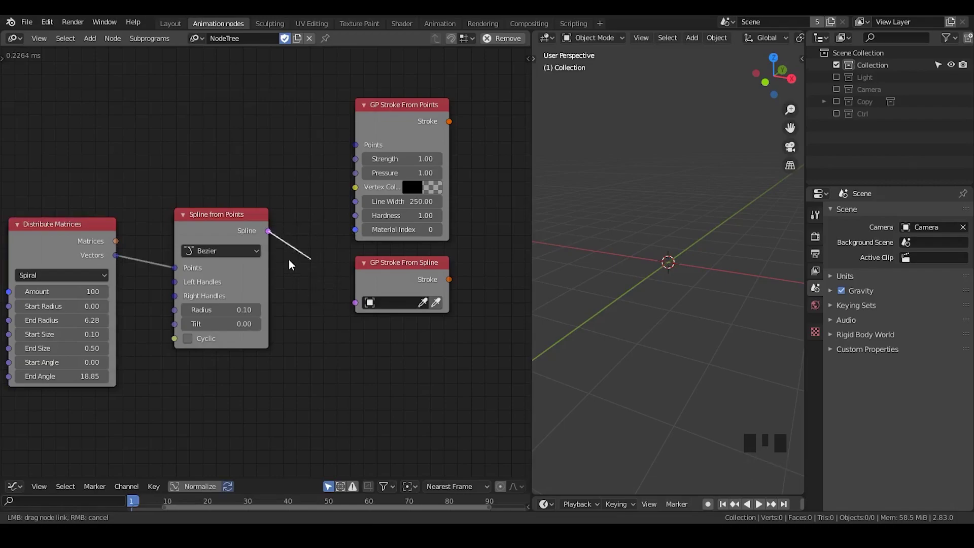
left_click(393, 275)
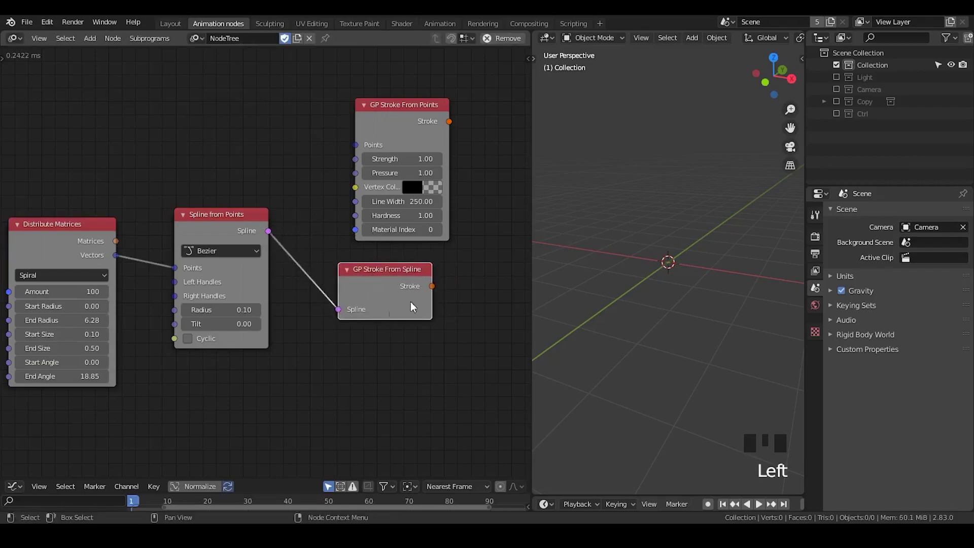
left_click(120, 260)
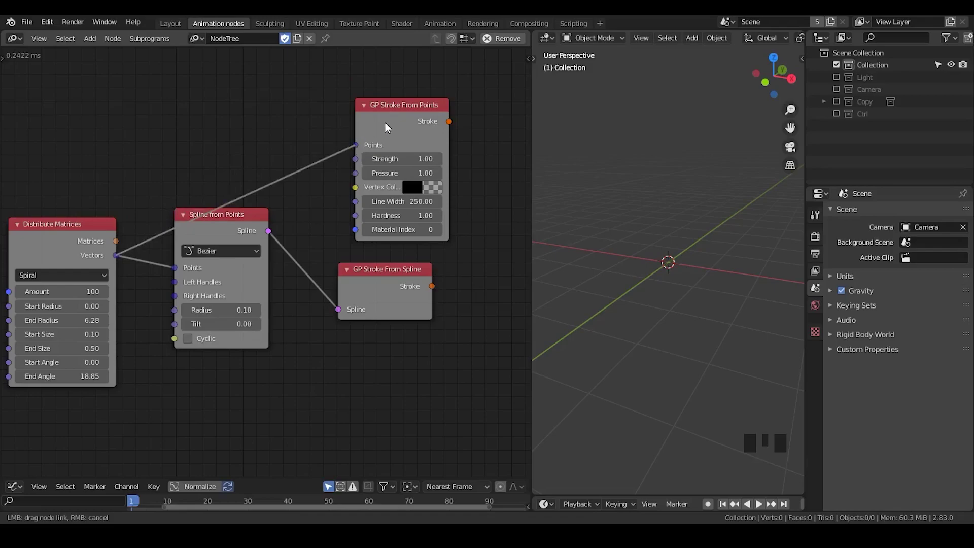
Step: Reposition Stroke From Points and Spline from Points and frame the tree around the stroke nodes
left_click(392, 123)
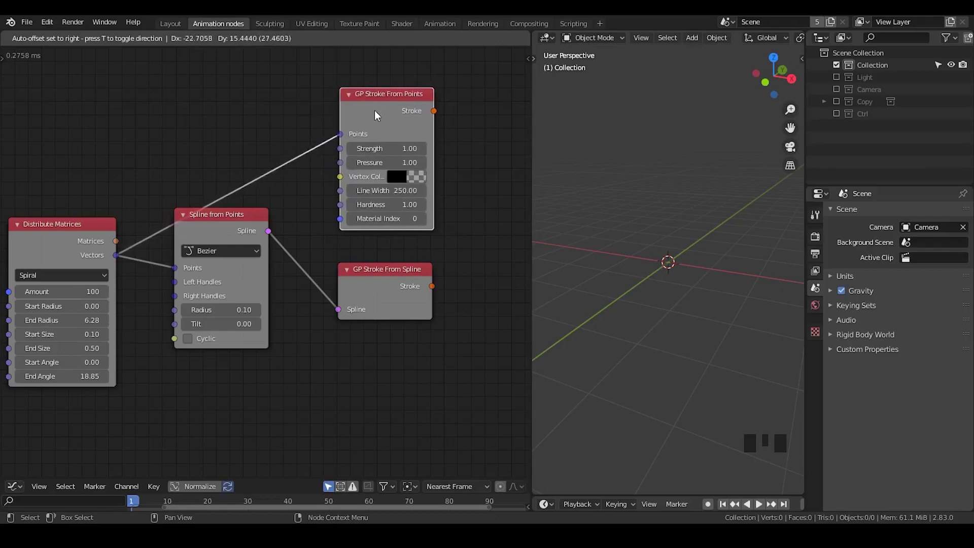
left_click(470, 83)
left_click(488, 122)
left_click(383, 109)
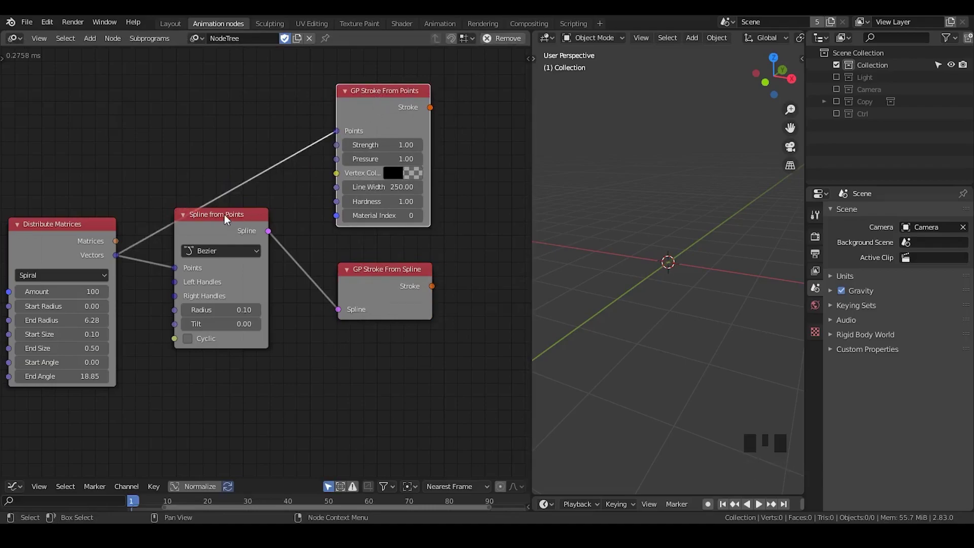
left_click(231, 225)
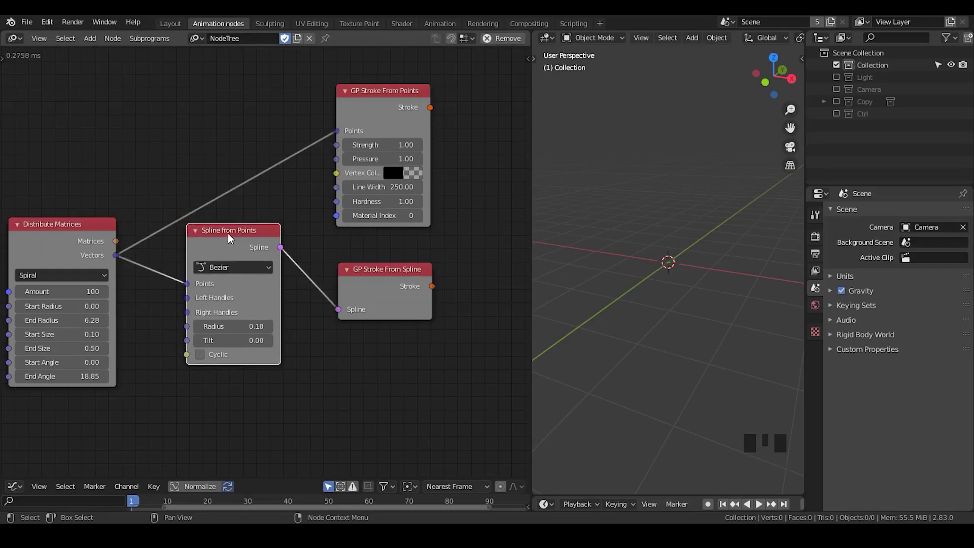
left_click_drag(231, 237, 388, 282)
left_click_drag(249, 264, 235, 255)
left_click_drag(362, 332, 185, 304)
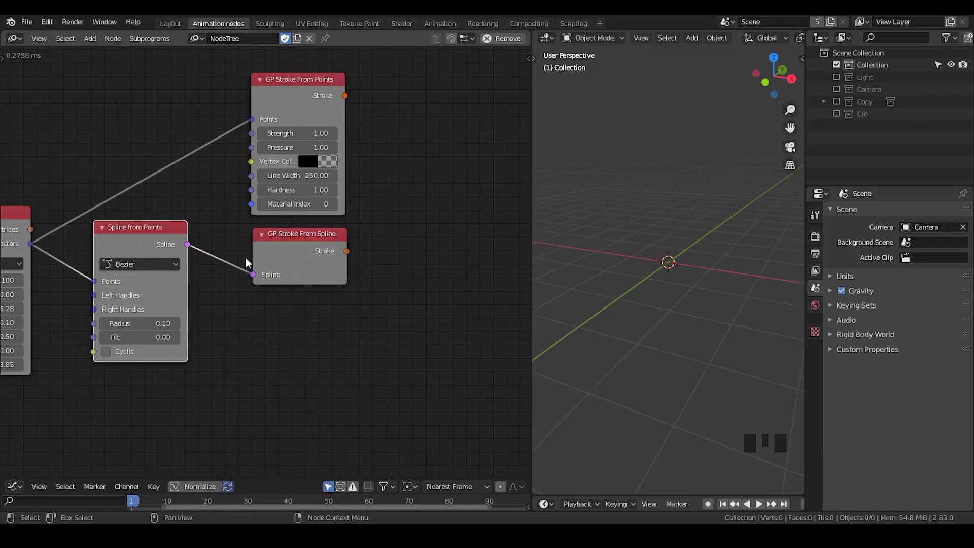
left_click_drag(464, 248, 233, 246)
left_click(233, 246)
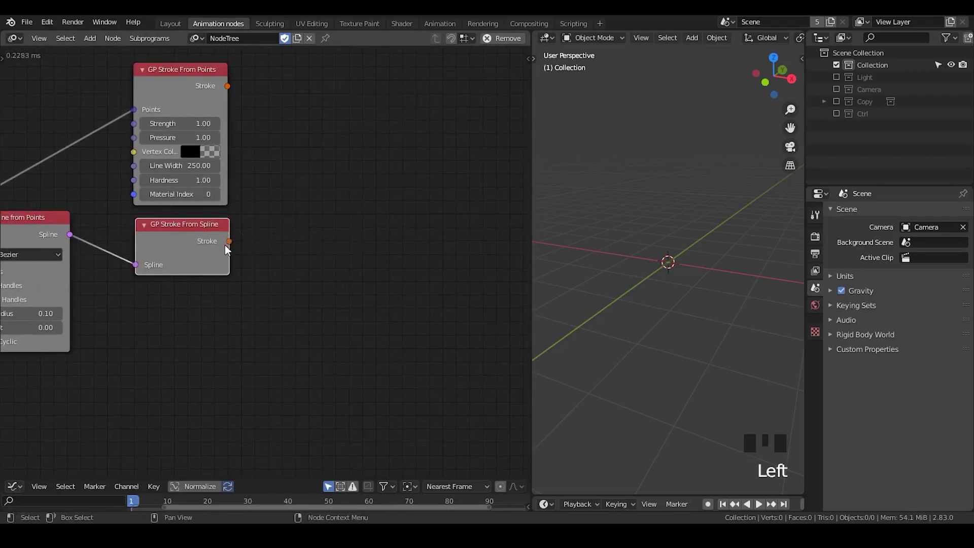
Step: Search-add a GP Object Output node ('gp obje') and place it right of the stroke nodes
left_click_drag(232, 246, 422, 196)
key("ctrl+a")
key("BackSpace")
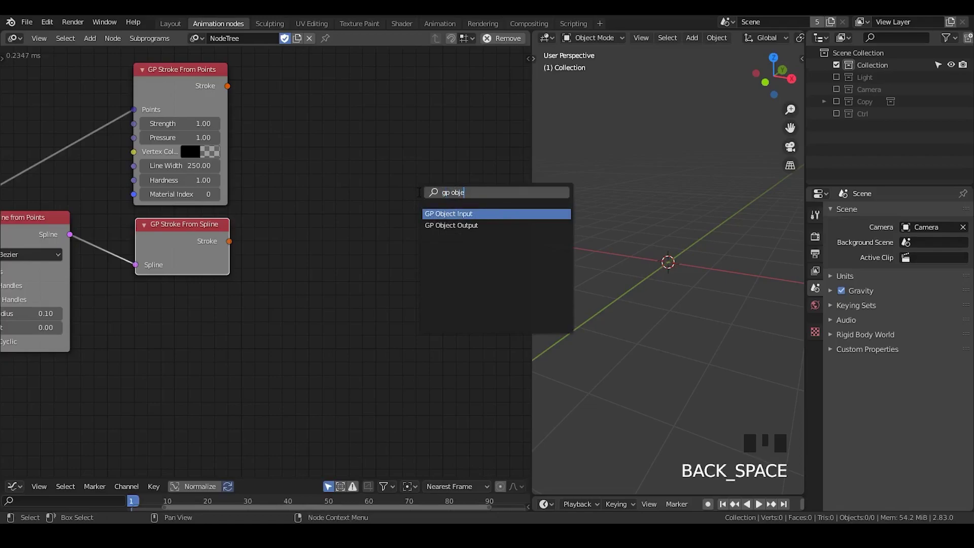
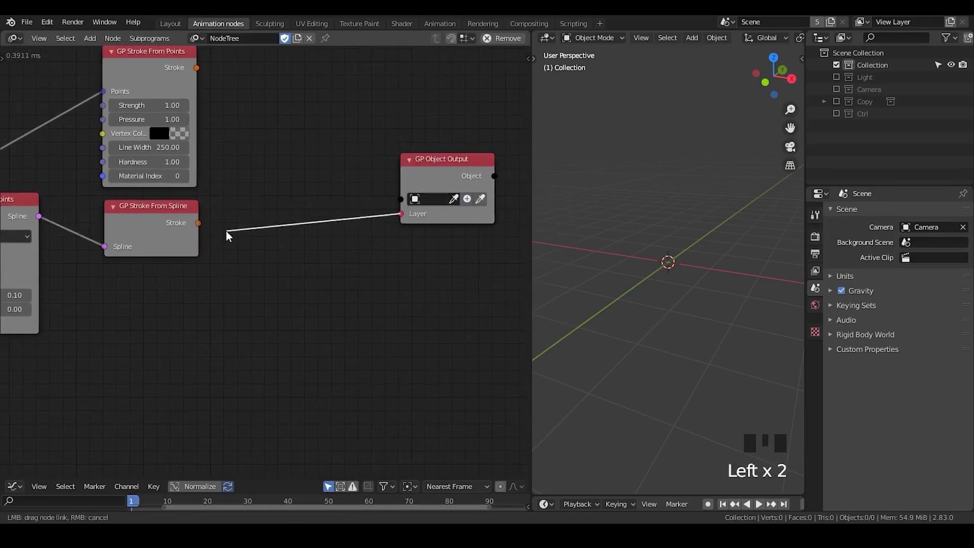
left_click(201, 227)
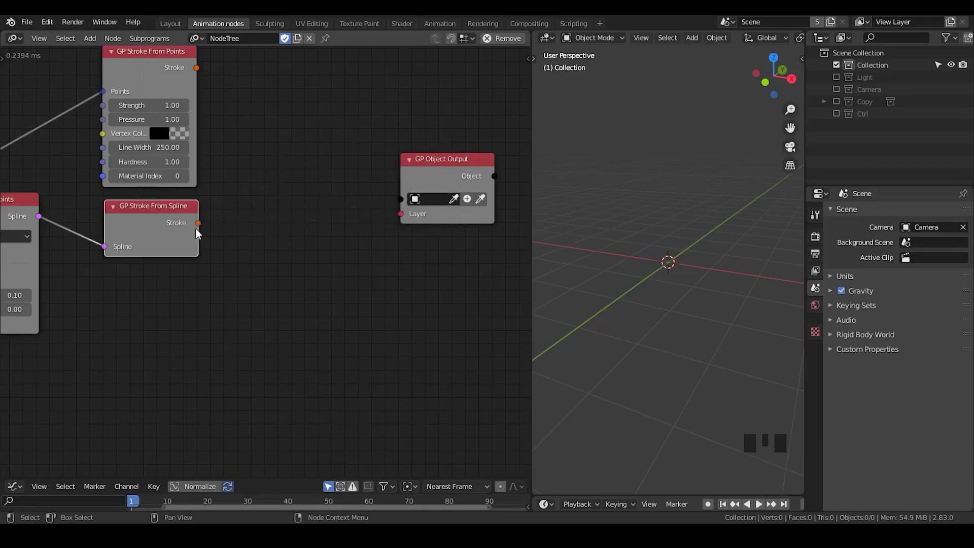
left_click(206, 231)
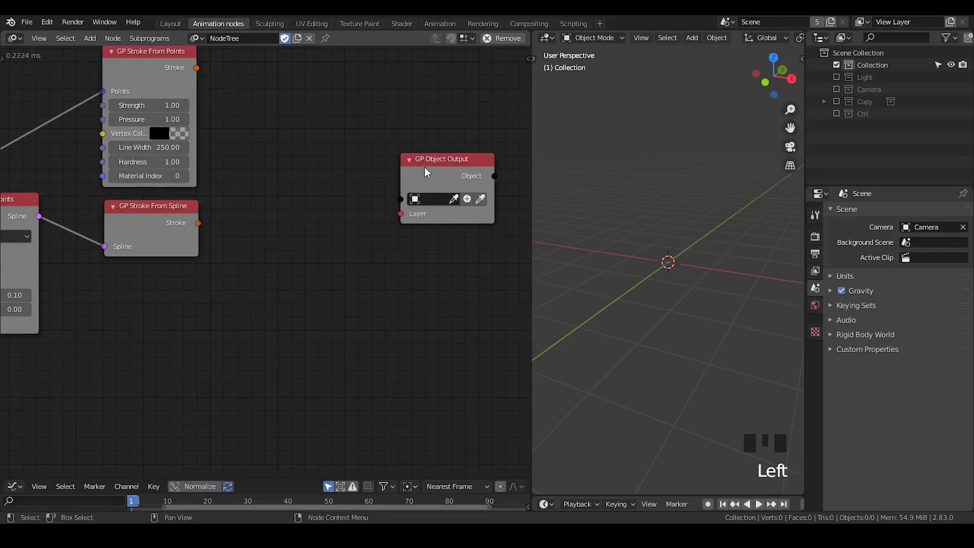
left_click(432, 171)
middle_click(341, 250)
left_click_drag(405, 159, 143, 221)
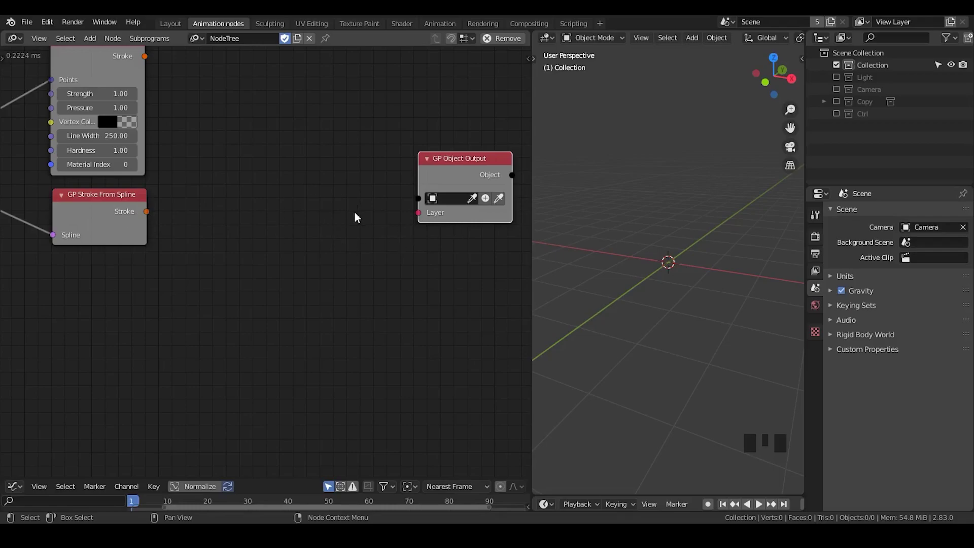
Step: Add GP Frame From Strokes after Stroke From Spline and route it toward the object output
key("shift+a")
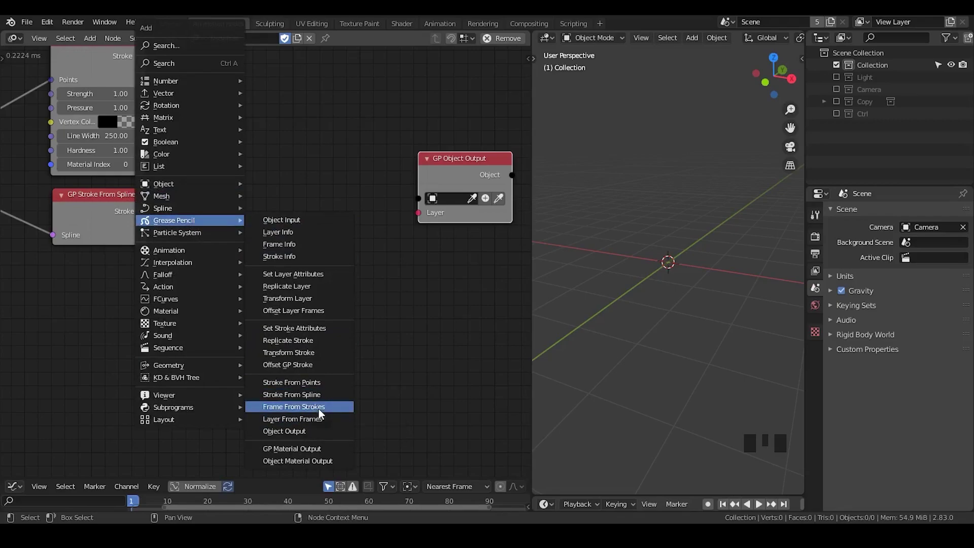
left_click_drag(153, 218, 196, 203)
left_click(246, 195)
left_click_drag(275, 208, 431, 220)
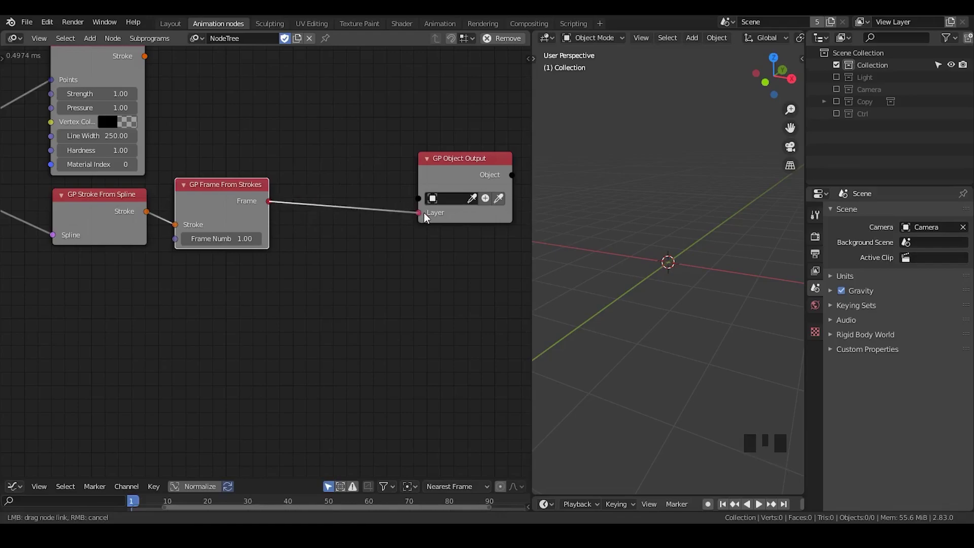
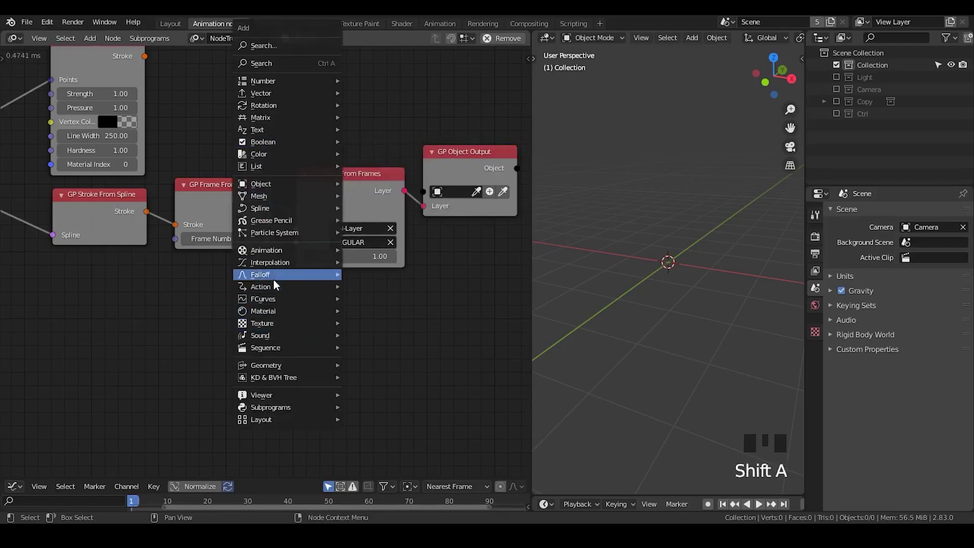
Step: Add GP Layer From Frames, chaining Frame → Layer → GP Object Output
left_click(232, 112)
key("shift+a")
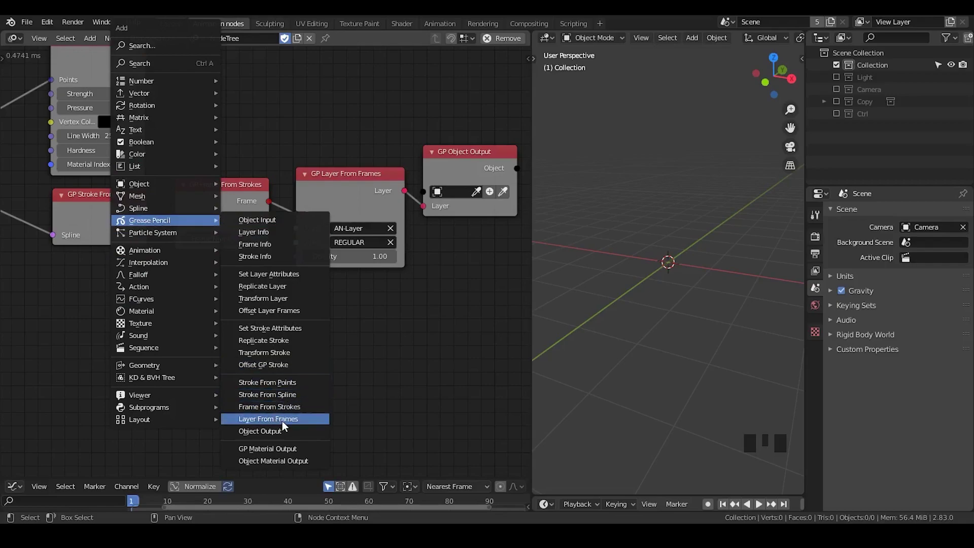
left_click(360, 315)
key("x")
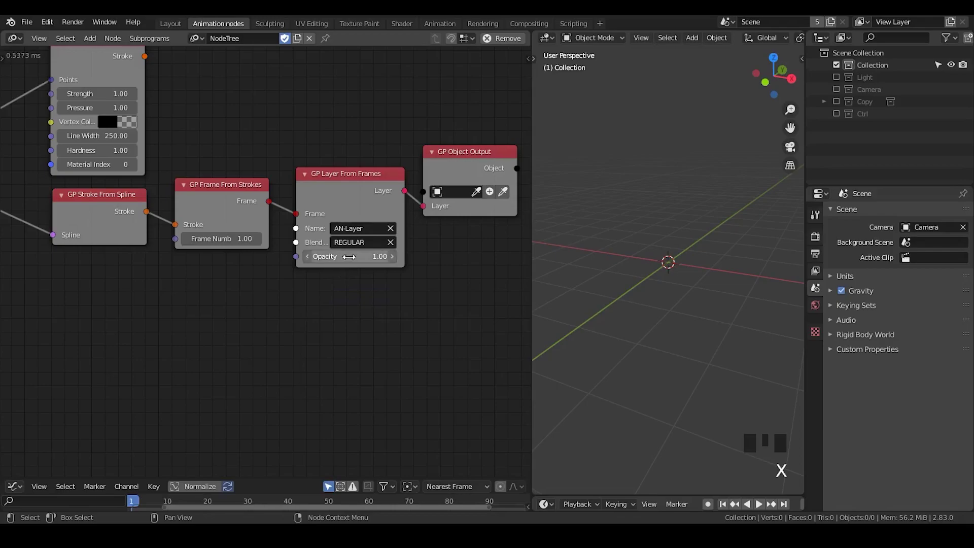
Step: Create a new Target grease pencil object on GP Object Output and select it in the viewport
left_click_drag(493, 193, 472, 154)
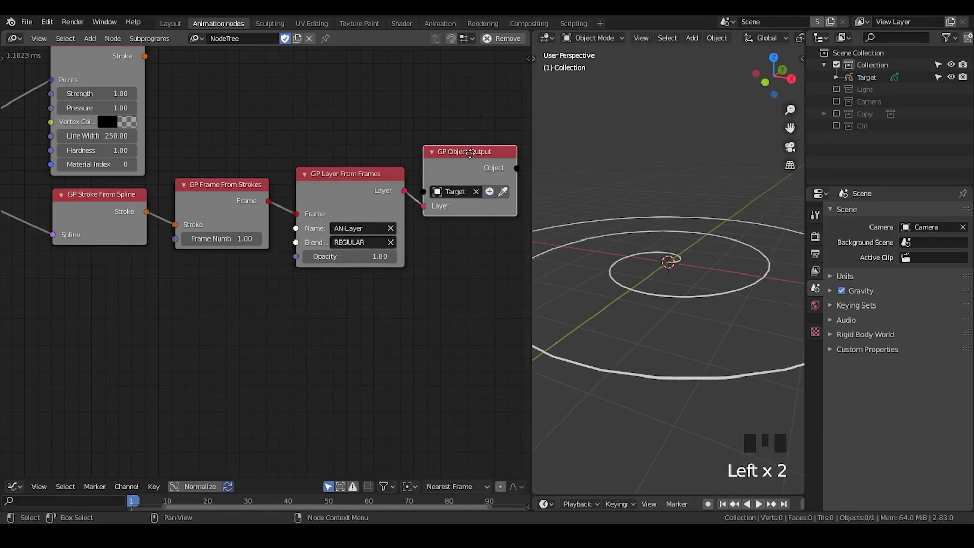
scroll("down", 3)
scroll("up", 3)
scroll("down", 3)
left_click(651, 284)
left_click_drag(651, 293, 681, 332)
scroll("up", 3)
left_click_drag(669, 310, 665, 291)
scroll("down", 3)
Step: Enable Fill on the Target's spiral material and orbit to inspect the filled shape
left_click(695, 214)
left_click_drag(691, 287, 691, 288)
left_click(691, 289)
left_click(825, 430)
left_click_drag(870, 317, 916, 413)
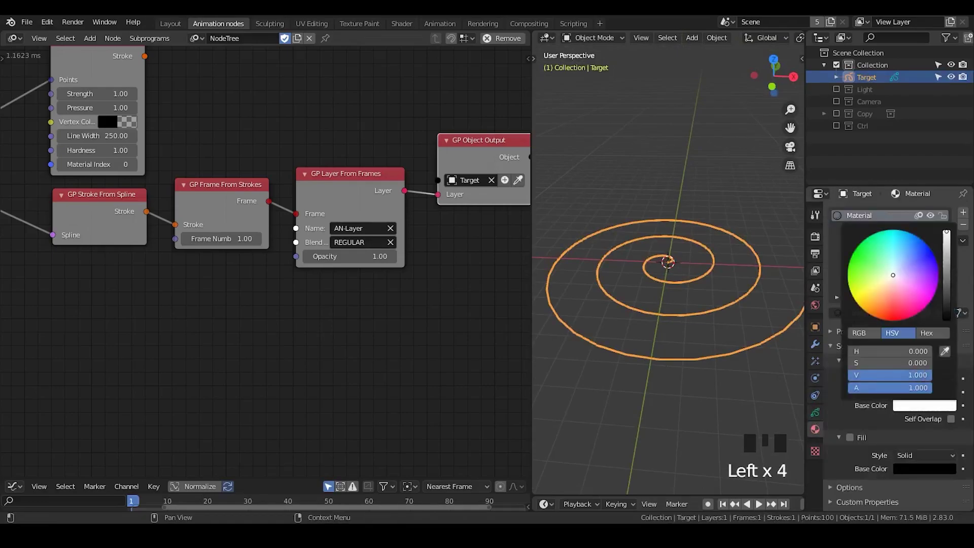
left_click(853, 442)
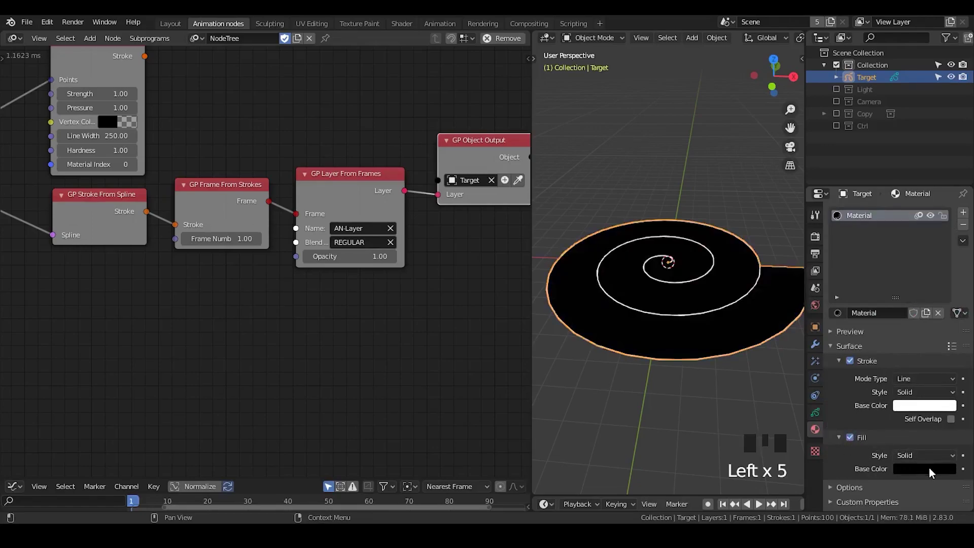
scroll("up", 3)
scroll("down", 3)
middle_click(675, 337)
scroll("up", 3)
scroll("down", 3)
Step: Turn the material's Fill back off, leaving white strokes only, and return to the default view
left_click(696, 168)
scroll("up", 3)
scroll("down", 3)
left_click(680, 163)
left_click_drag(676, 314, 682, 236)
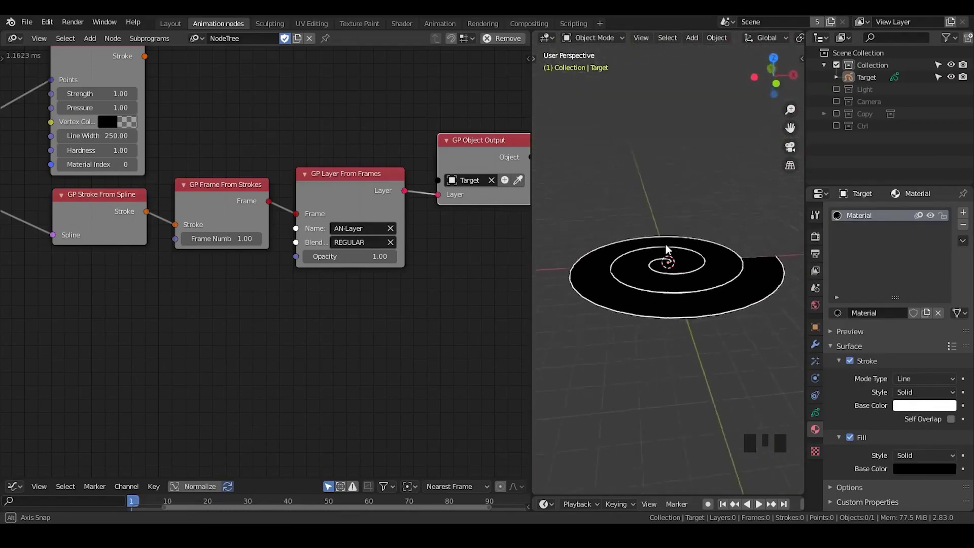
left_click(856, 443)
left_click(858, 373)
left_click(859, 369)
left_click_drag(682, 290, 701, 208)
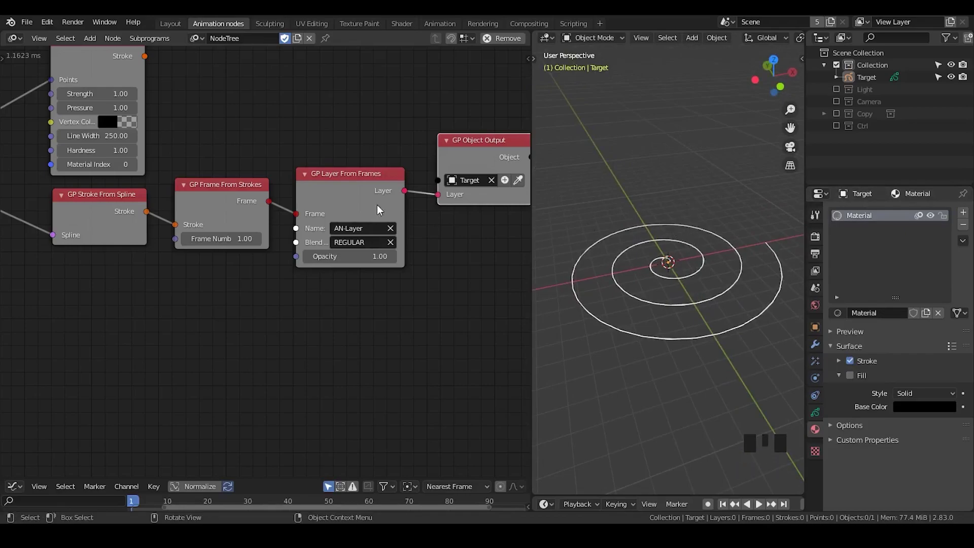
left_click_drag(293, 198, 247, 239)
Step: Duplicate the Frame and Layer nodes, feed GP Stroke From Points into them and wire the new layer to GP Object Output
left_click(247, 238)
left_click(377, 178)
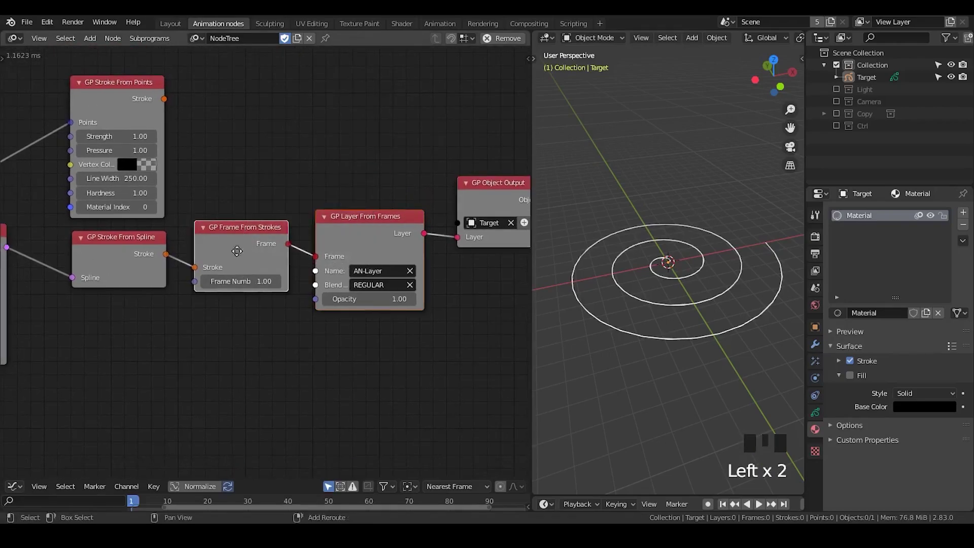
key("shift+d")
left_click(164, 104)
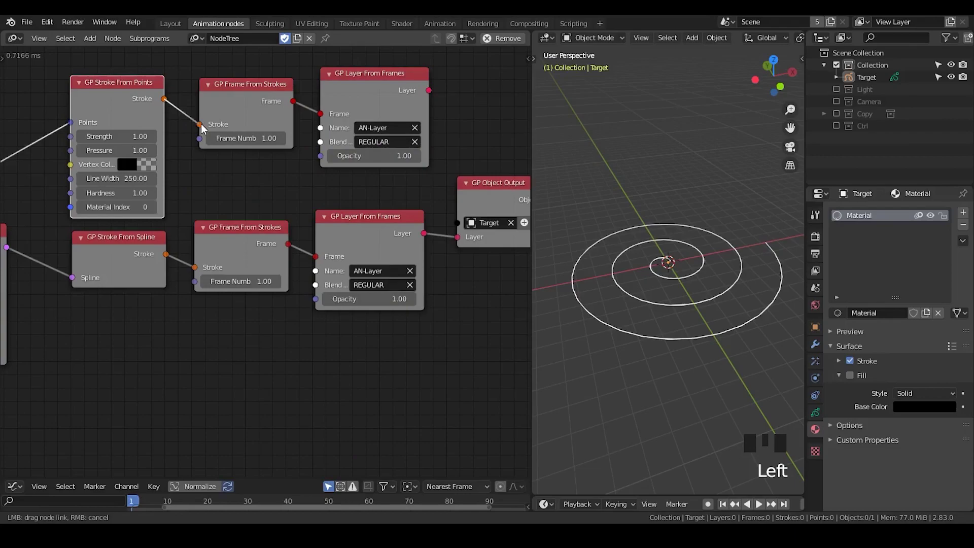
left_click(149, 69)
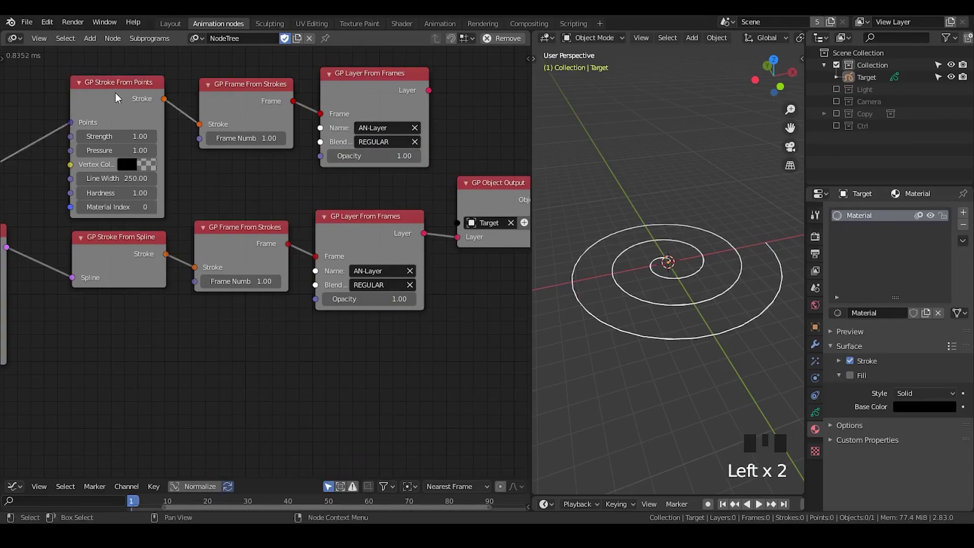
left_click(433, 98)
left_click(490, 195)
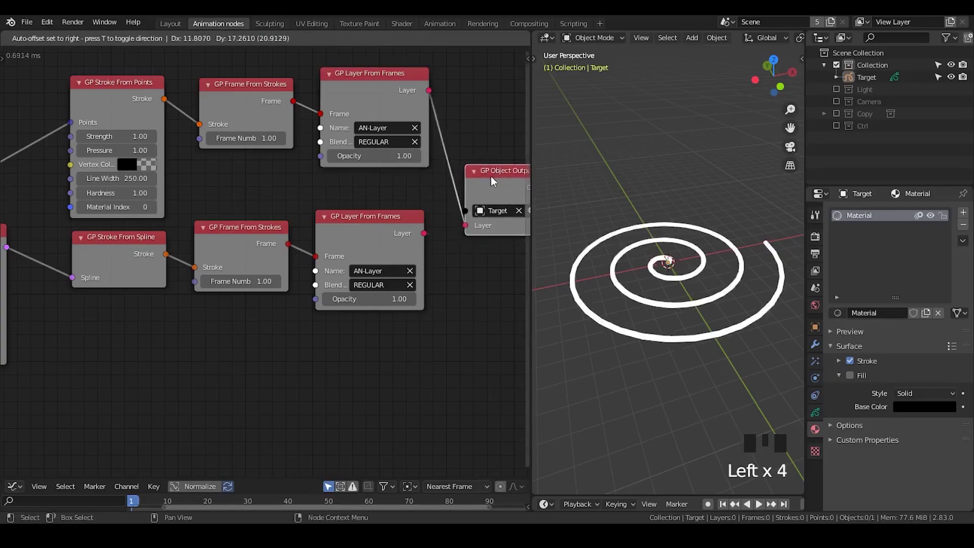
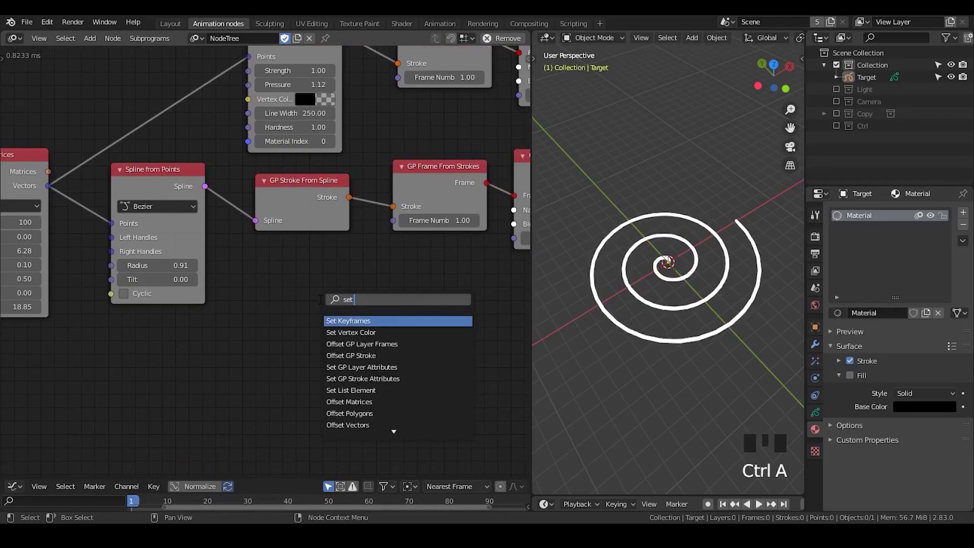
Step: Browse down the 'set gp' node search results for Grease Pencil attribute nodes
key("Down")
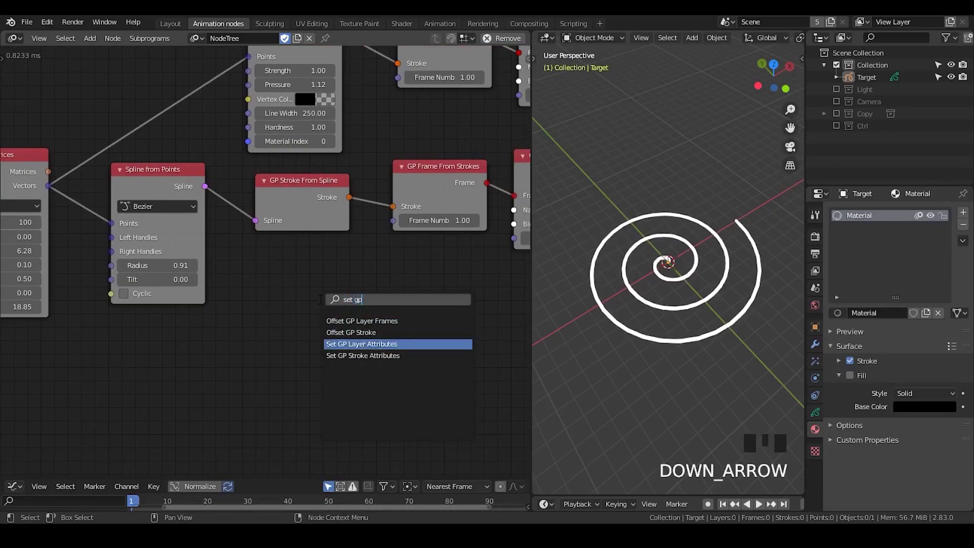
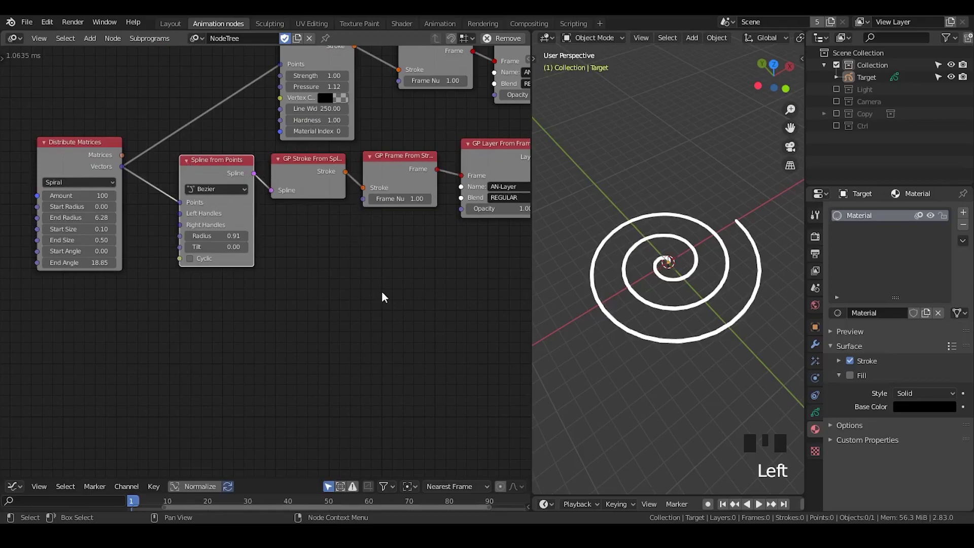
Step: Move the points-stroke node into line and grab the upper-row nodes into an aligned row
left_click_drag(388, 299, 288, 88)
left_click(288, 88)
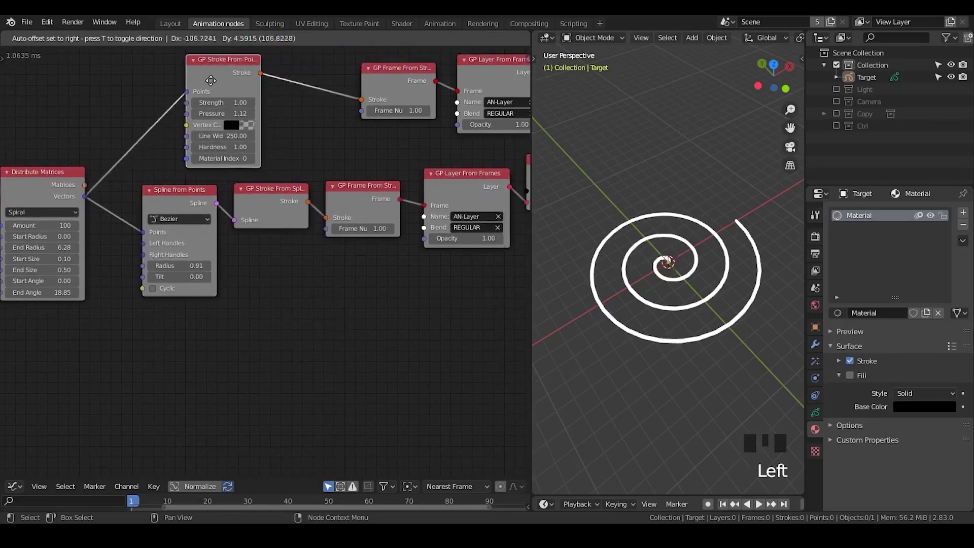
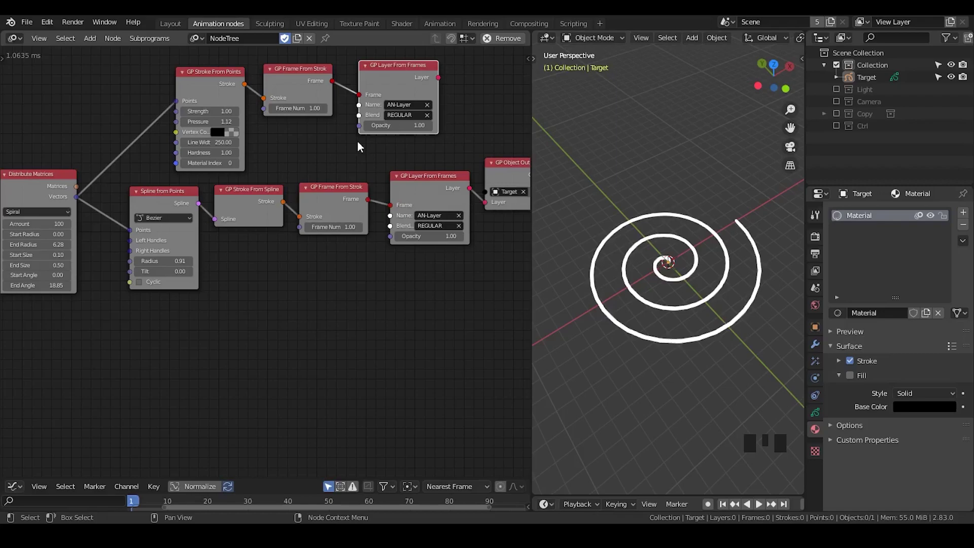
scroll("up", 3)
left_click_drag(365, 165, 351, 152)
scroll("down", 3)
left_click_drag(351, 153, 210, 92)
left_click(209, 93)
left_click(449, 63)
key("g")
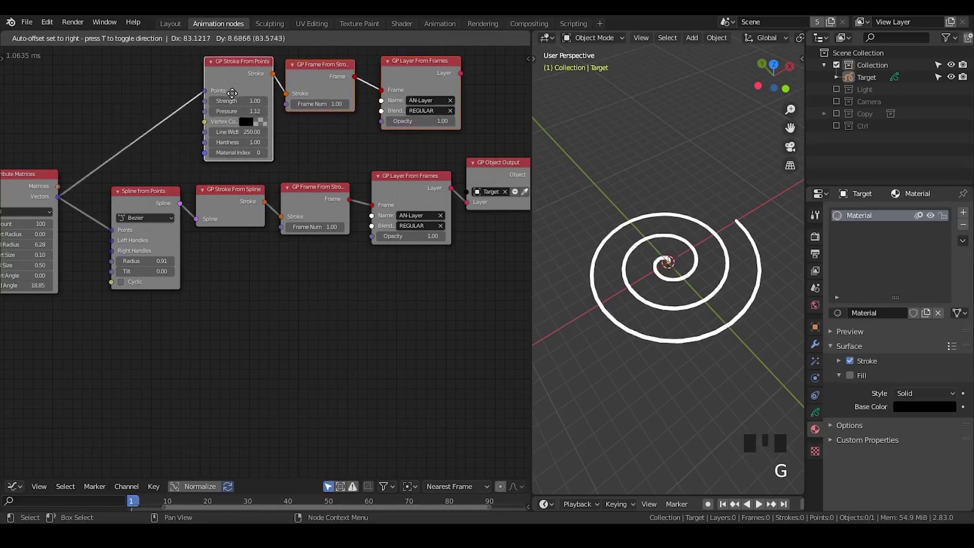
left_click(164, 125)
left_click(395, 76)
left_click(454, 64)
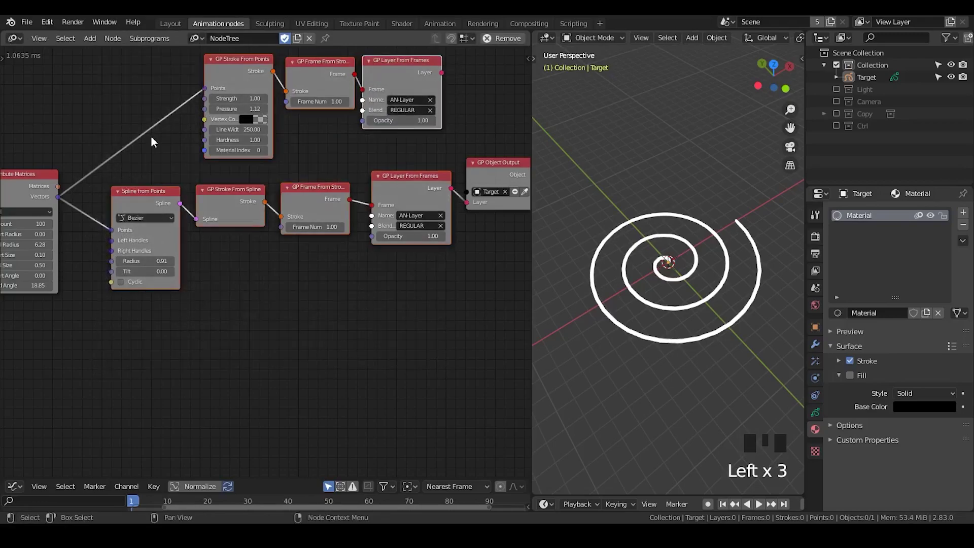
Step: Line up GP Object Output, Distribute Matrices and the lower frame and layer nodes with their rows
left_click(412, 296)
left_click(492, 180)
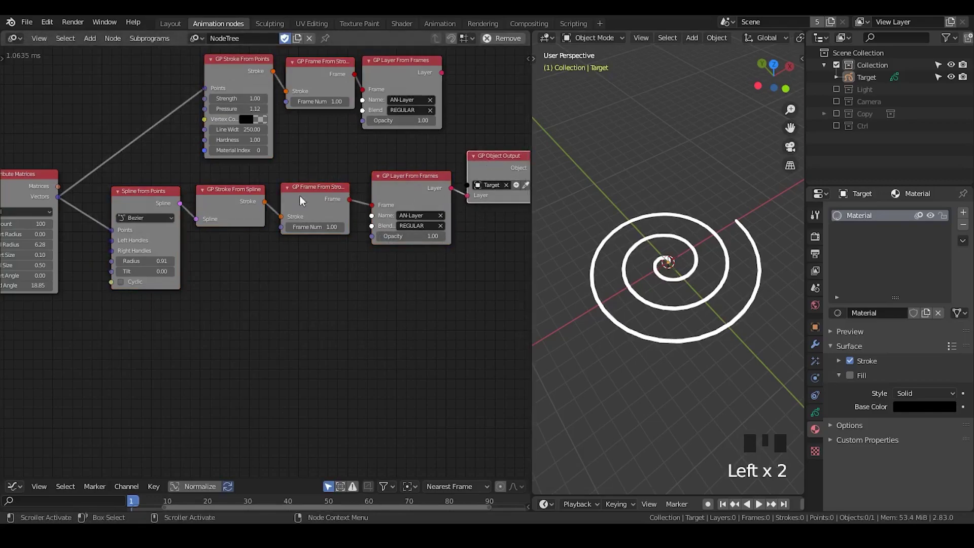
left_click(43, 195)
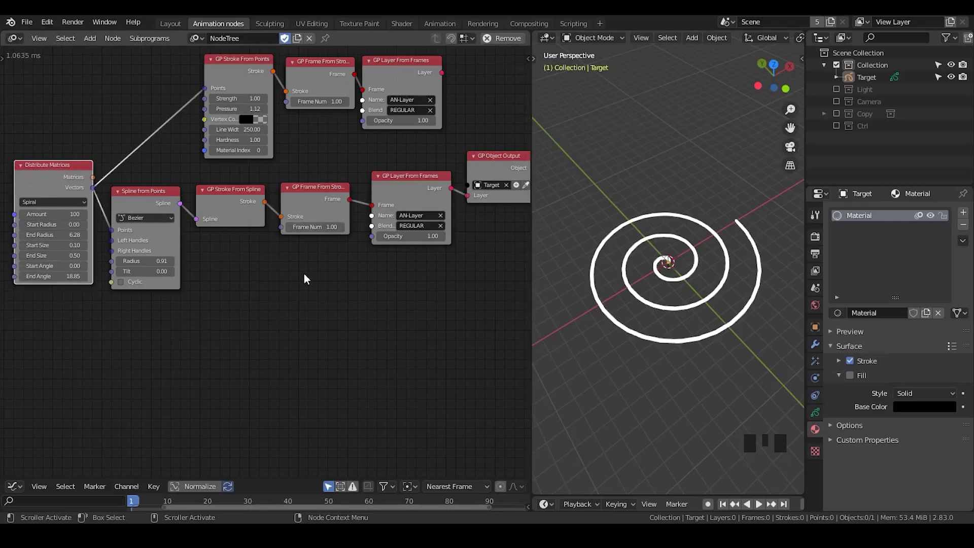
left_click(411, 181)
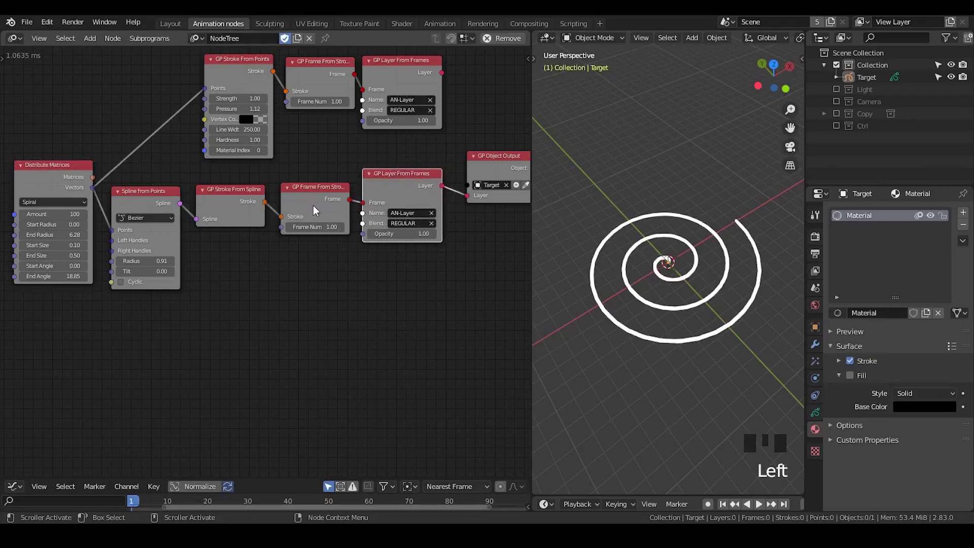
left_click(319, 204)
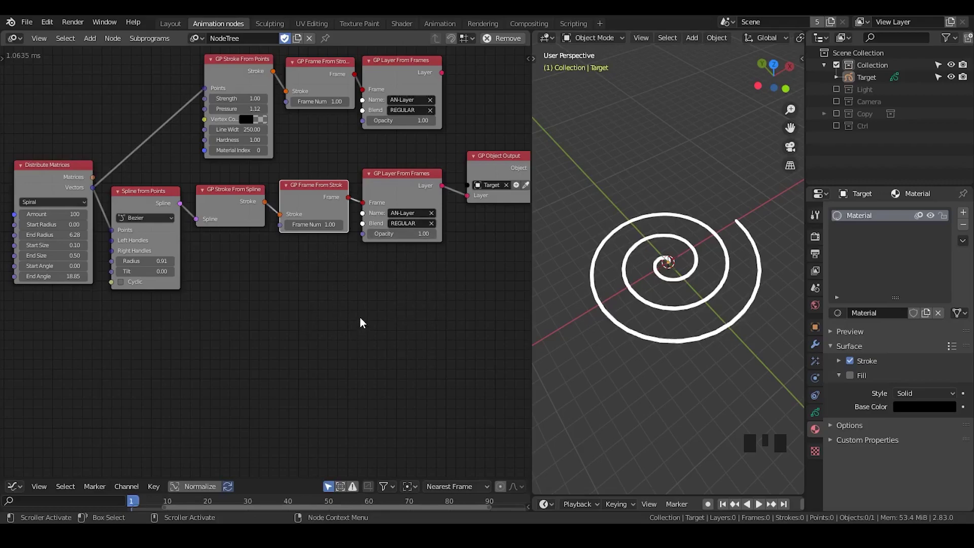
left_click(497, 172)
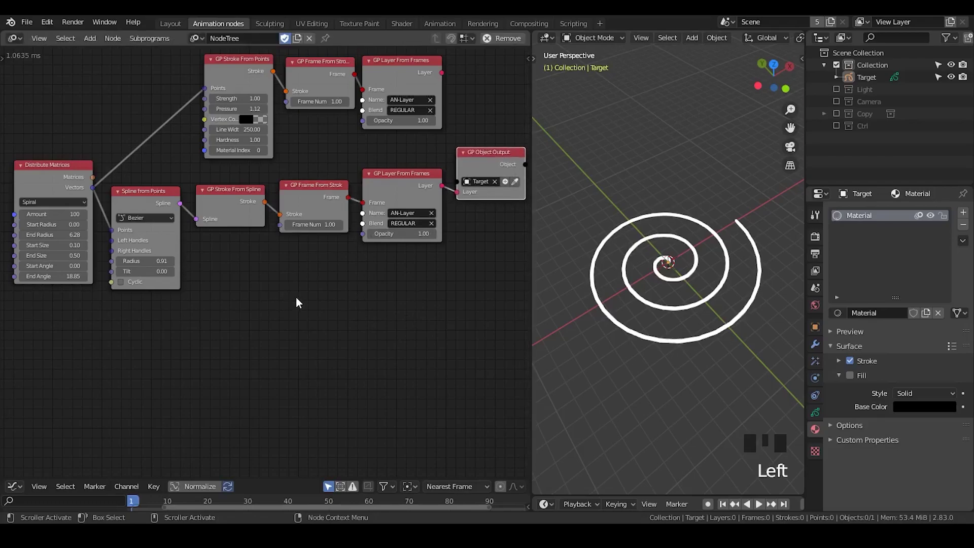
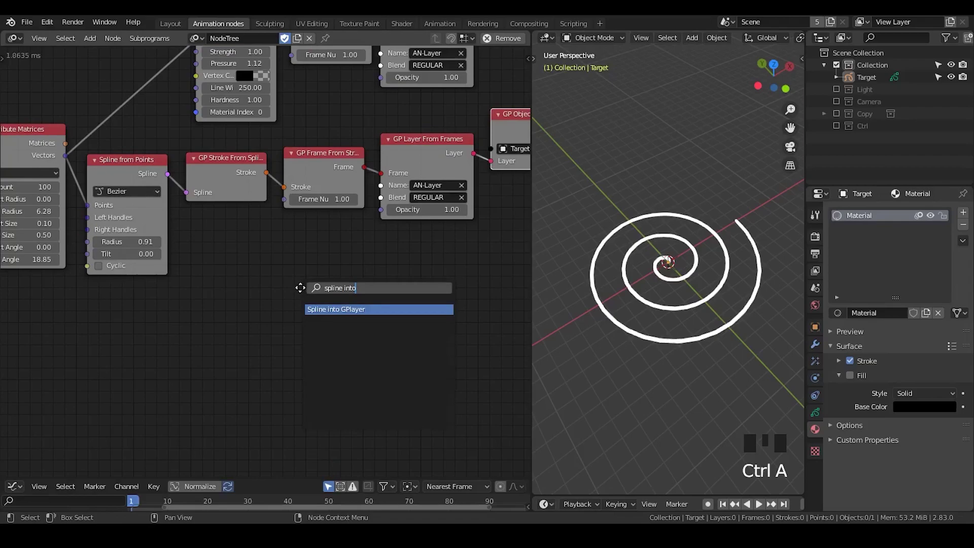
Step: Place the Spline into GPlayer subprogram node, feed it the spiral spline and route its result to GP Object Output
left_click_drag(325, 269, 158, 223)
left_click(173, 183)
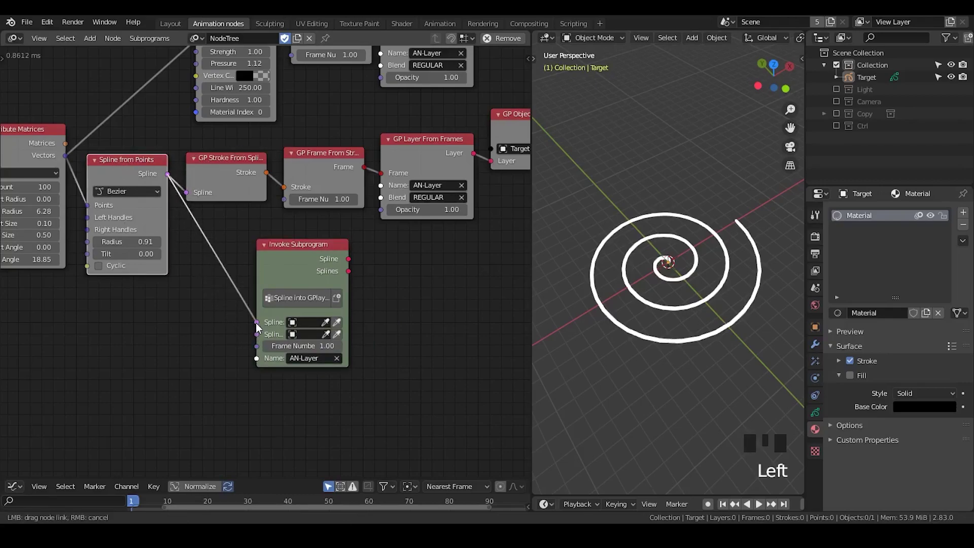
middle_click(392, 280)
left_click(284, 273)
left_click_drag(224, 266, 322, 155)
left_click_drag(260, 340, 268, 275)
left_click(267, 275)
Step: Inside the group, place the stroke-from-spline node wired from Group Input's Spline and Frame Number
left_click_drag(410, 130, 369, 159)
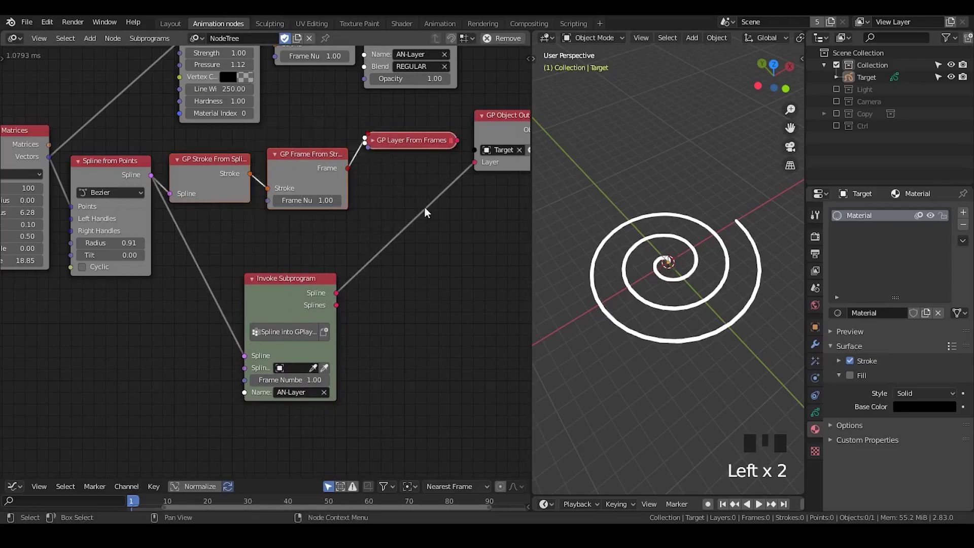
left_click_drag(305, 241, 327, 214)
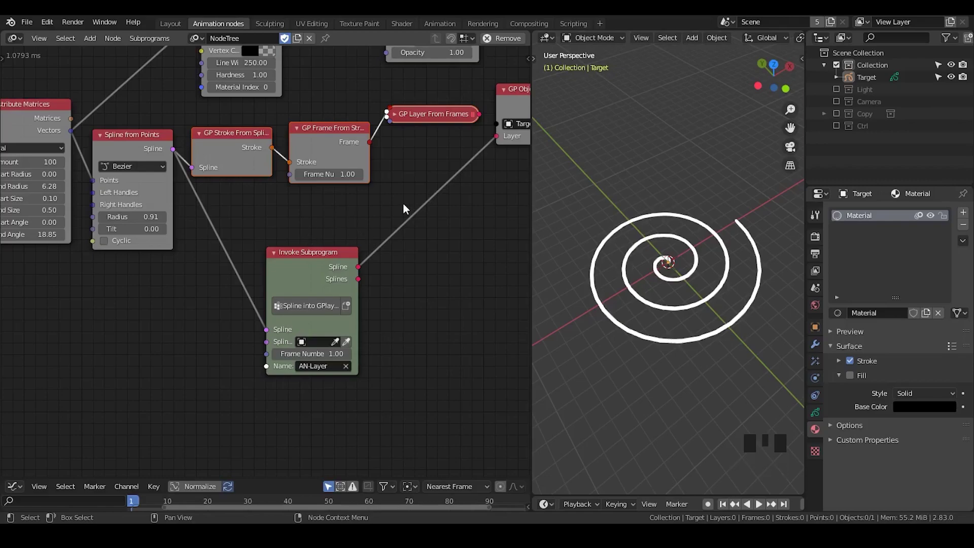
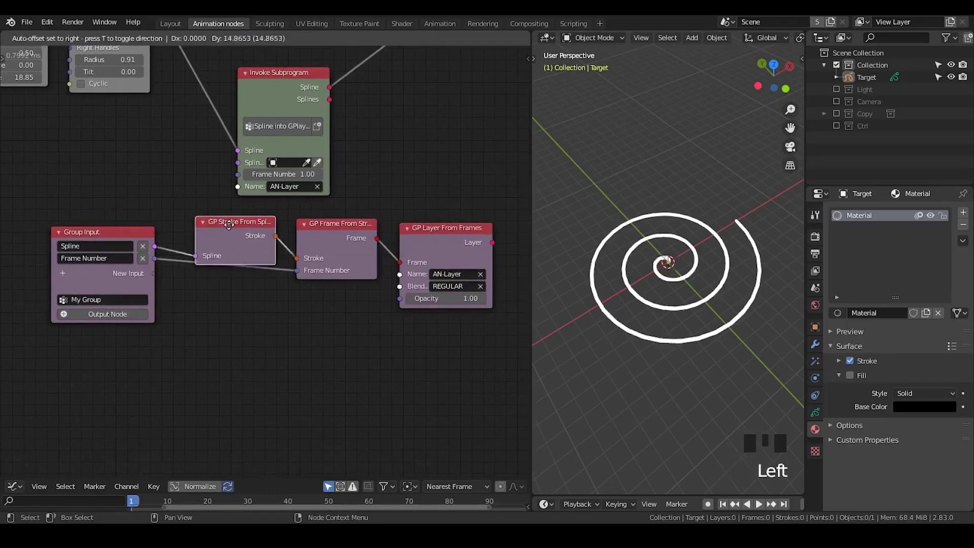
left_click(356, 240)
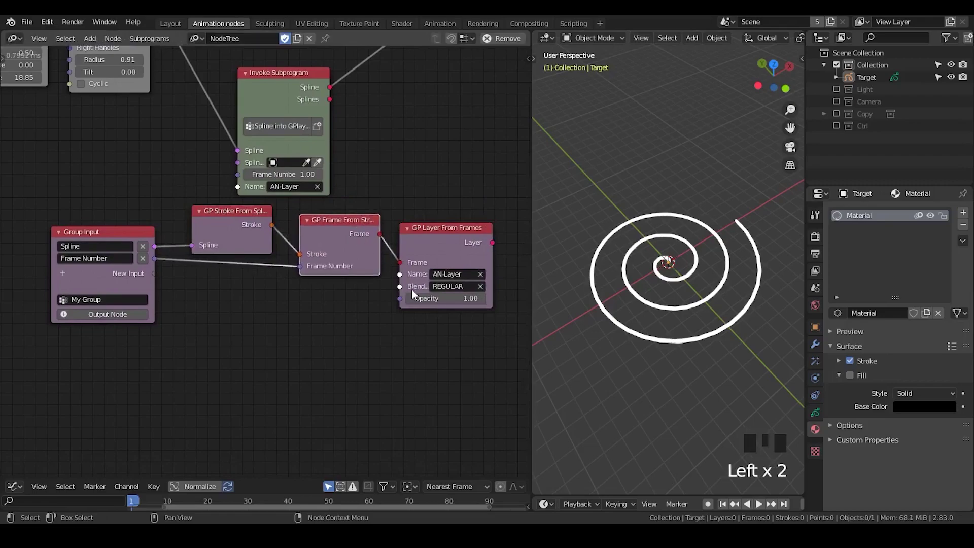
Step: Expose Name, Blend Mode and Opacity of GP Layer From Frames as new Group Input sockets
left_click_drag(402, 280, 366, 293)
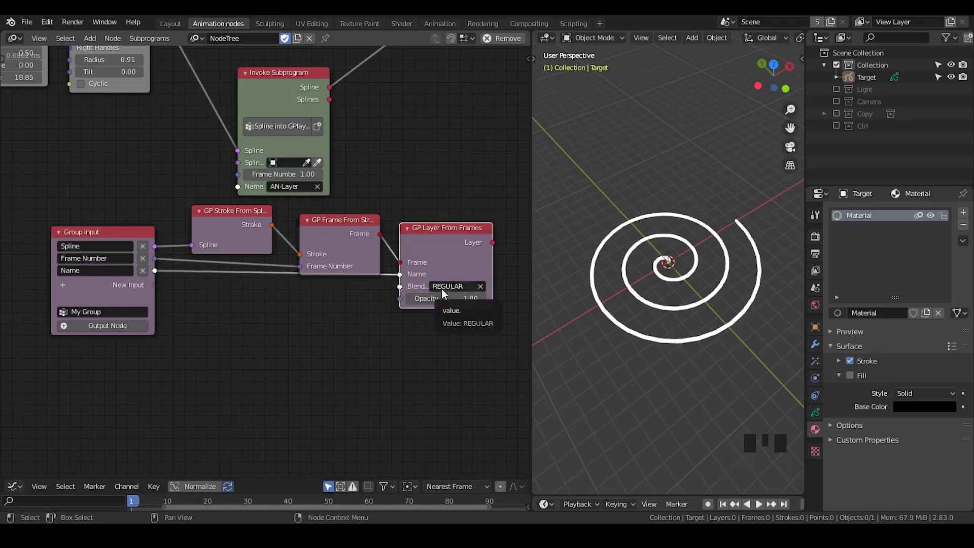
left_click(402, 287)
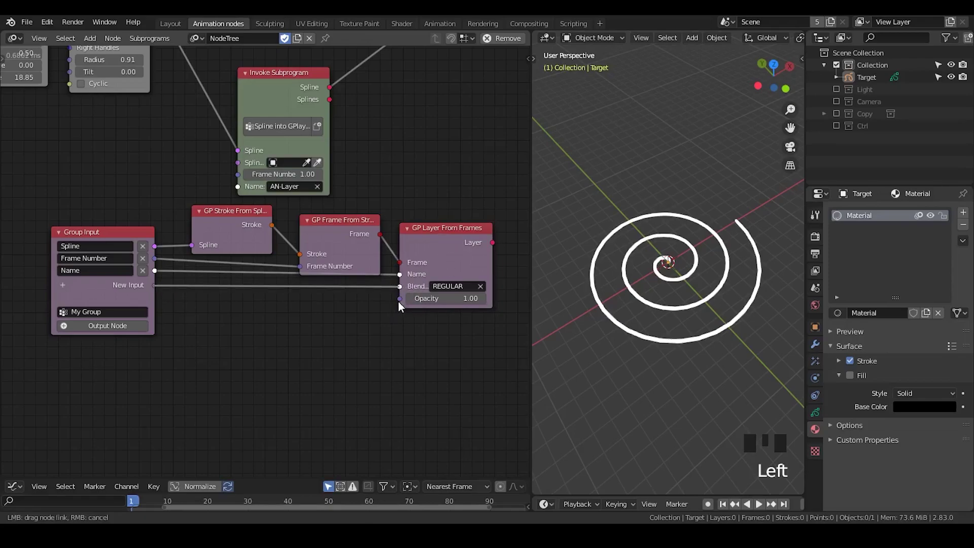
left_click(405, 308)
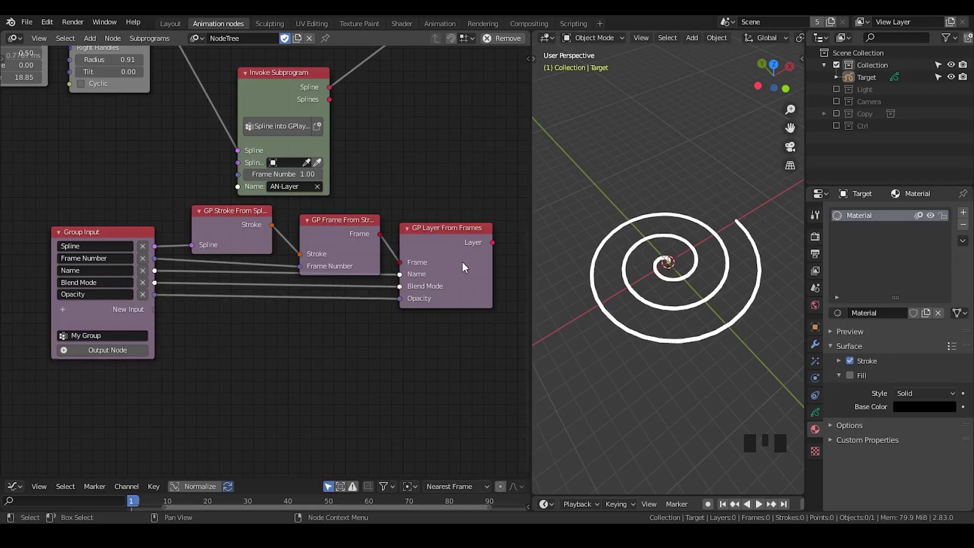
left_click_drag(457, 283, 430, 237)
left_click(430, 236)
Step: Add a Group Output node after the layer node to return the Layer
left_click(319, 217)
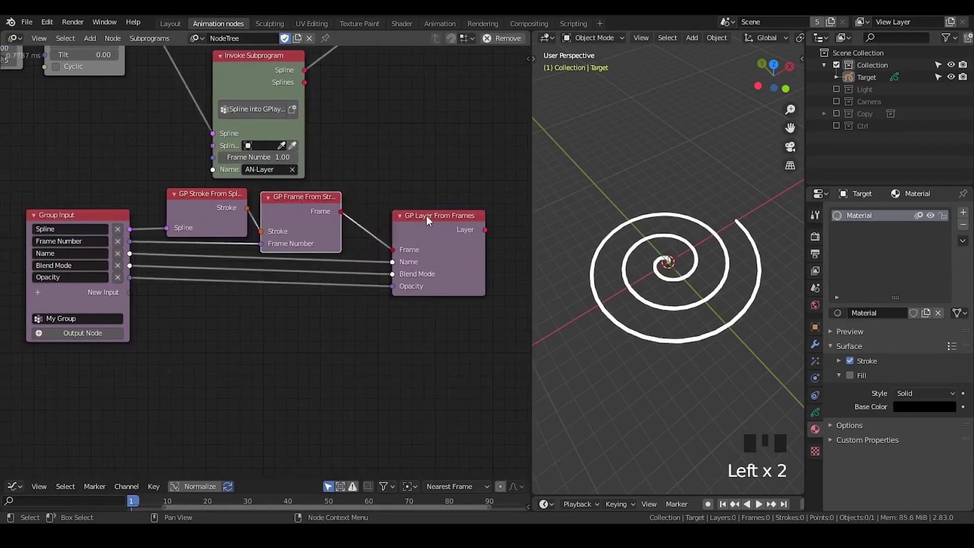
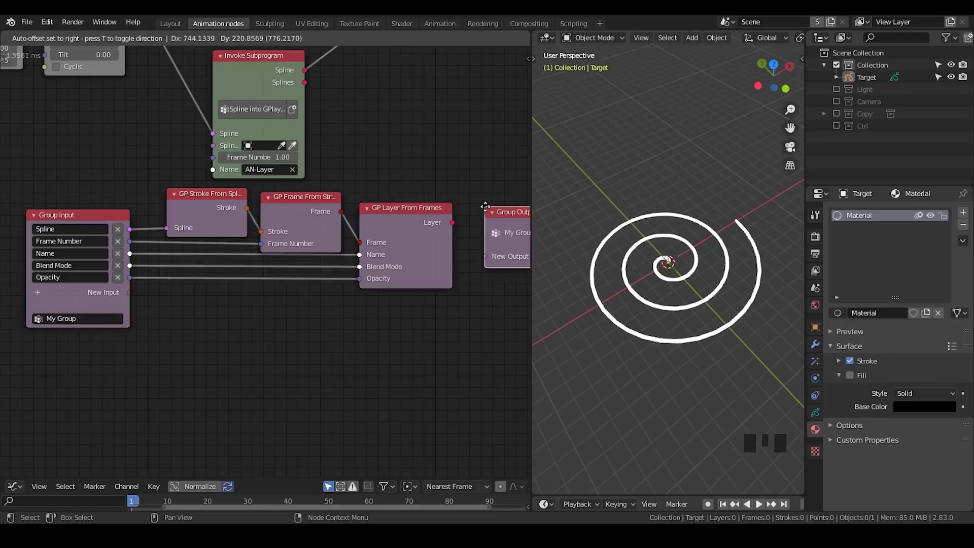
left_click_drag(461, 226, 352, 211)
left_click(351, 211)
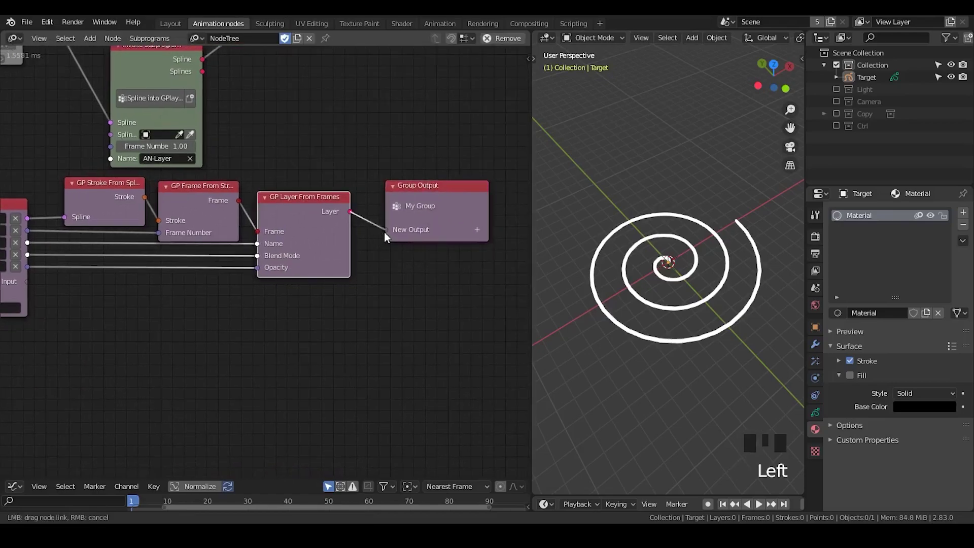
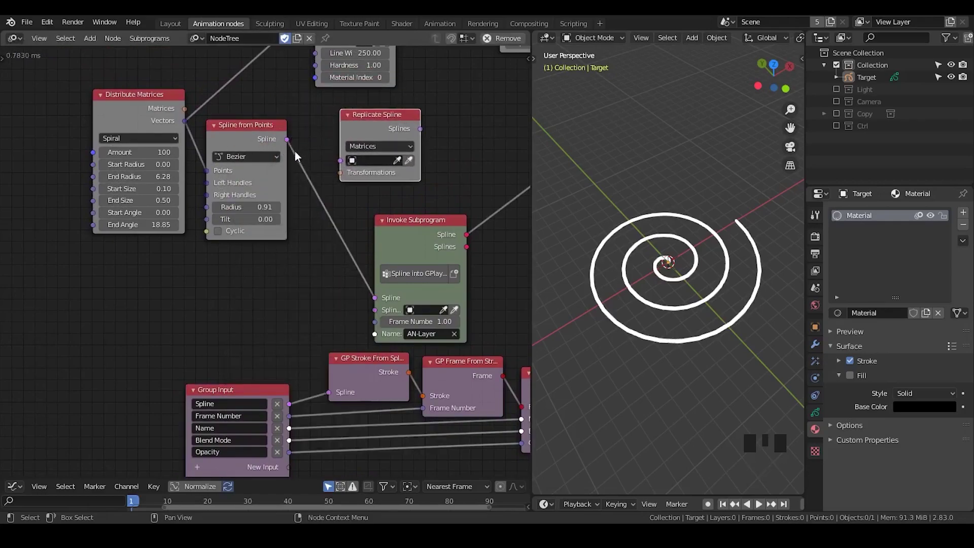
Step: Add Replicate Spline fed by Spline from Points and link its Splines to the subprogram's Splines input
left_click(293, 145)
left_click(390, 135)
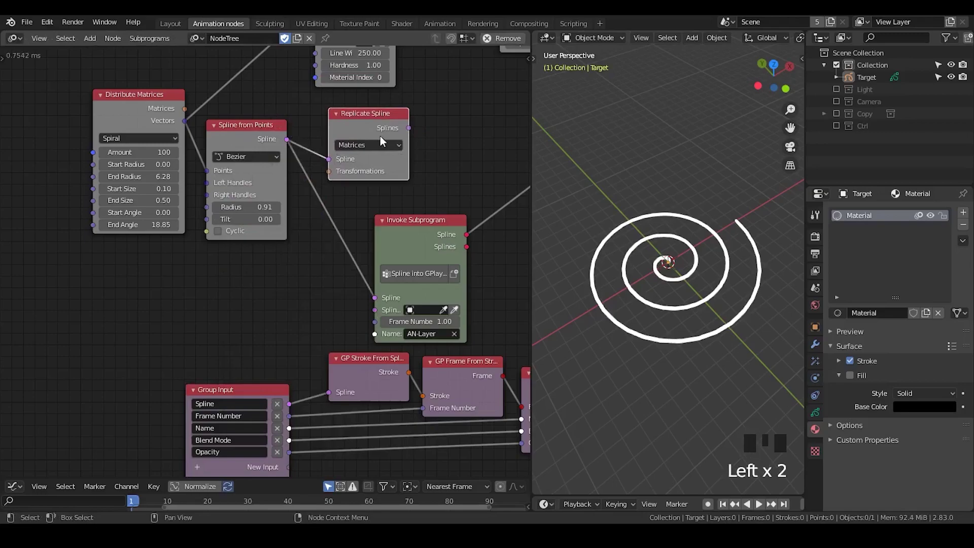
left_click(413, 129)
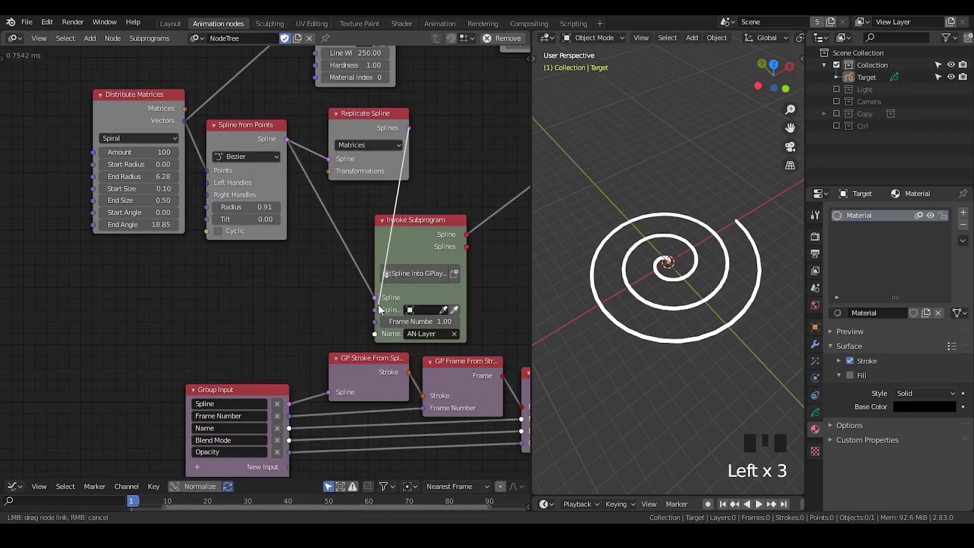
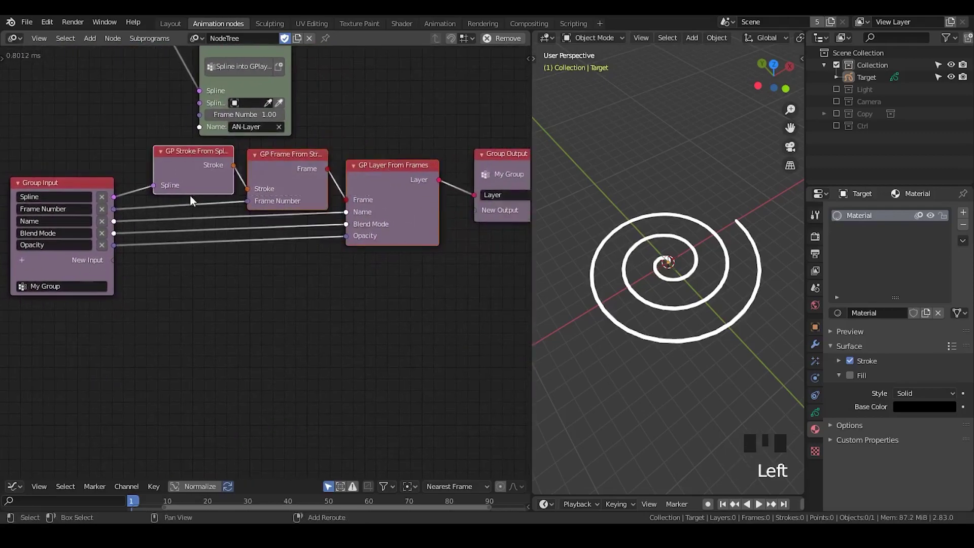
Step: Duplicate the stroke, frame and layer chain, feed it the Spline List and send its layer to a new Layers output
key("shift+d")
left_click(152, 306)
left_click_drag(24, 267, 134, 257)
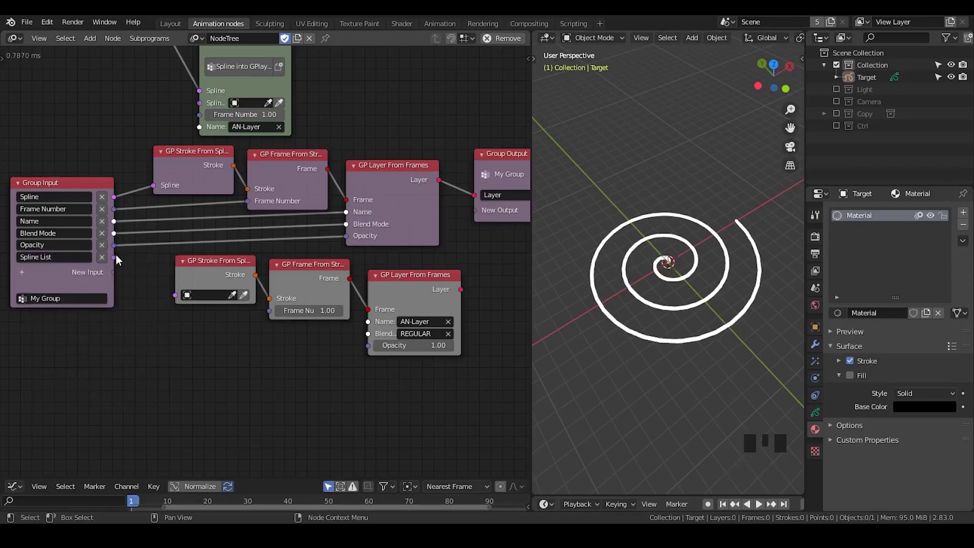
left_click_drag(118, 261, 156, 258)
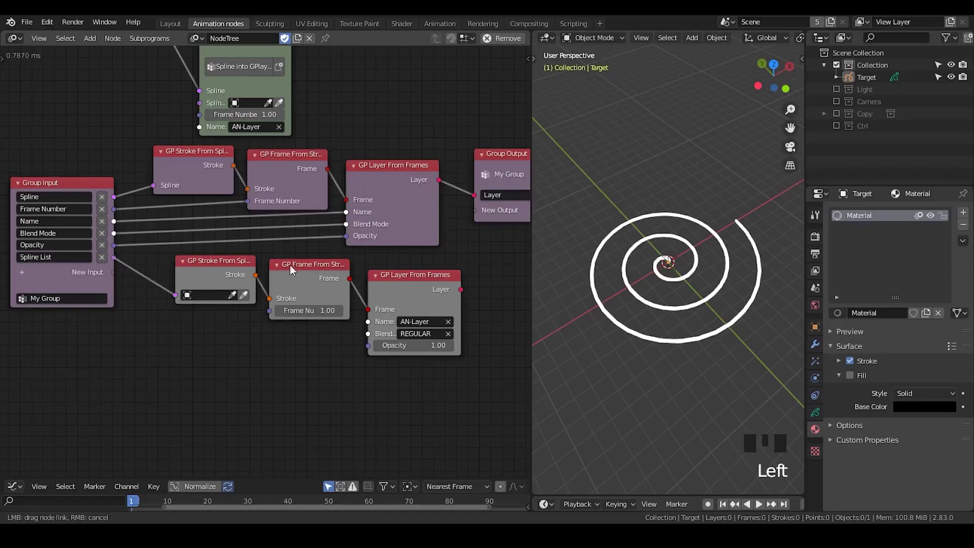
left_click_drag(393, 283, 394, 289)
left_click(394, 288)
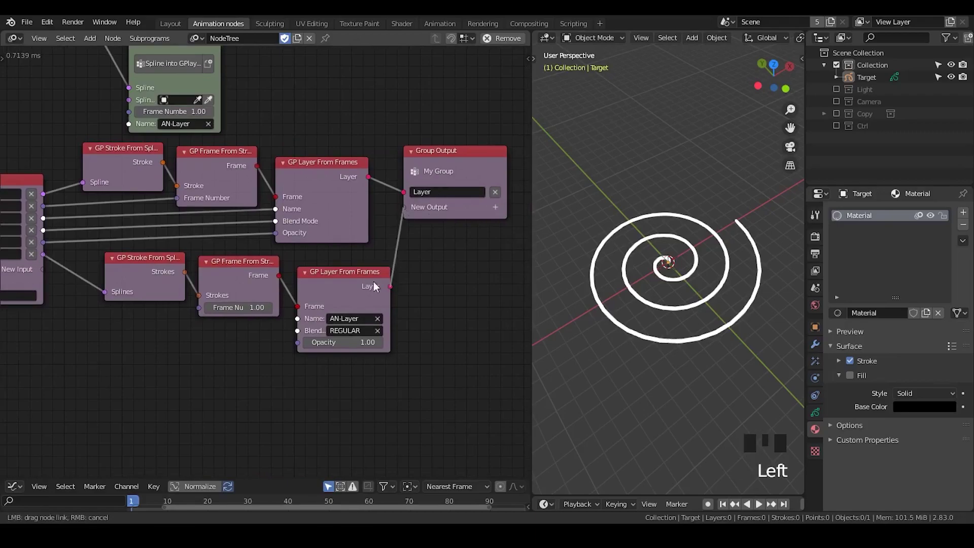
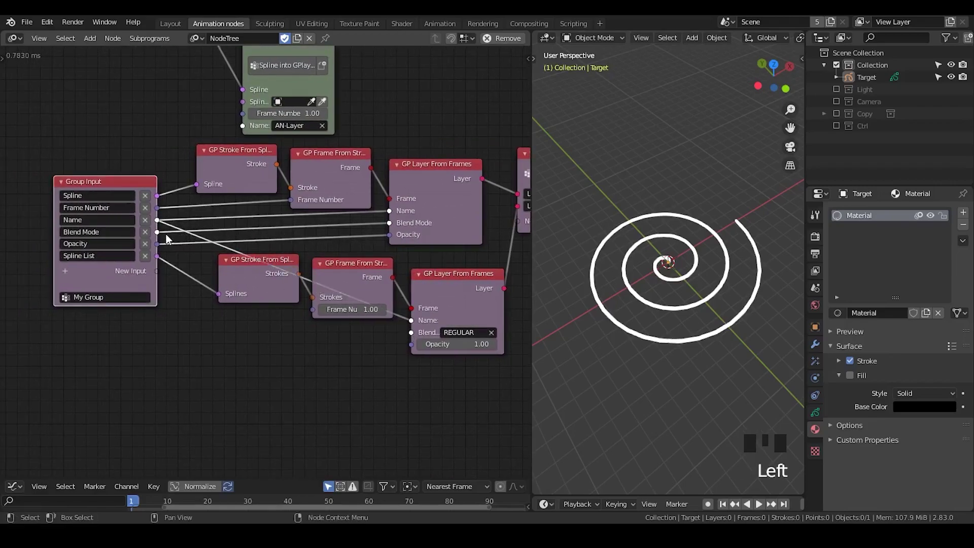
Step: Connect Name, Blend Mode and Opacity to the second layer node and collapse it
left_click(161, 239)
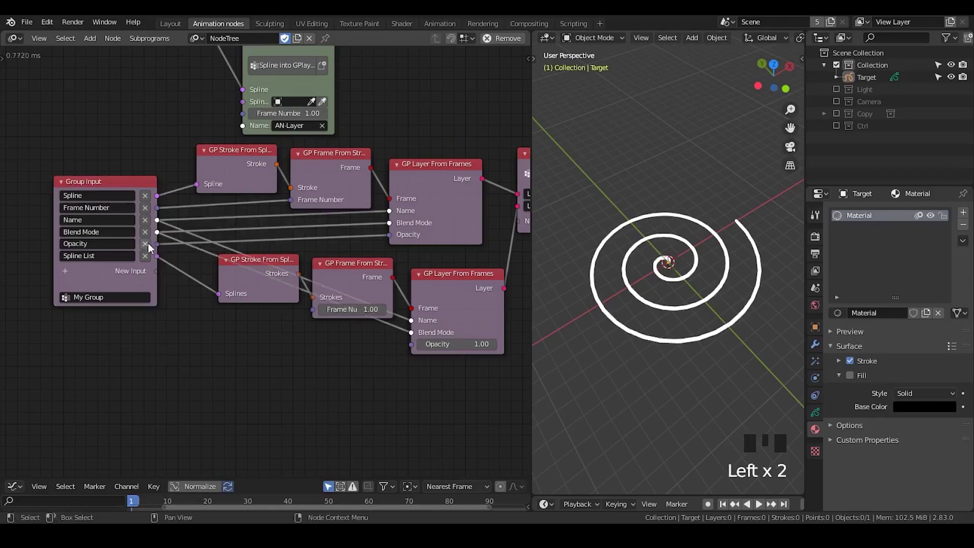
left_click_drag(165, 254, 188, 244)
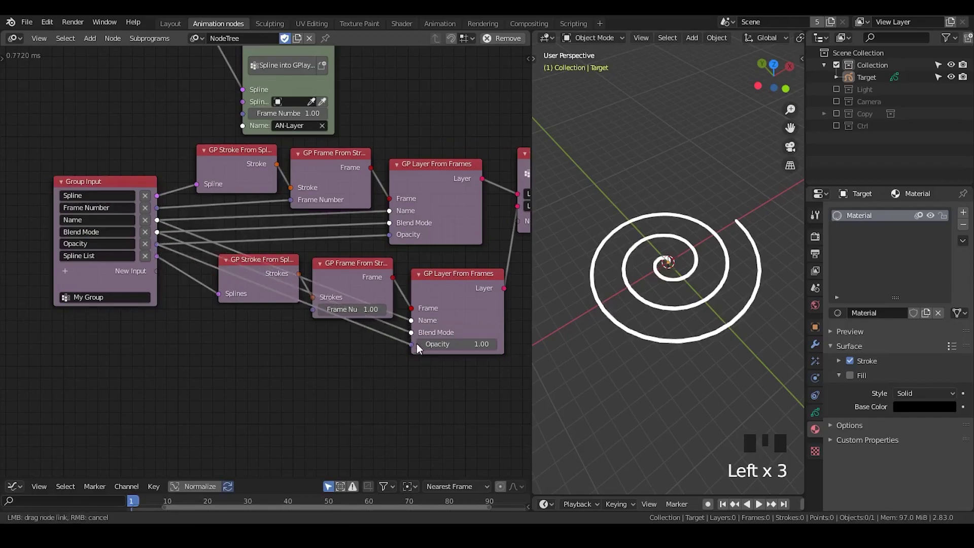
left_click(426, 275)
left_click(448, 282)
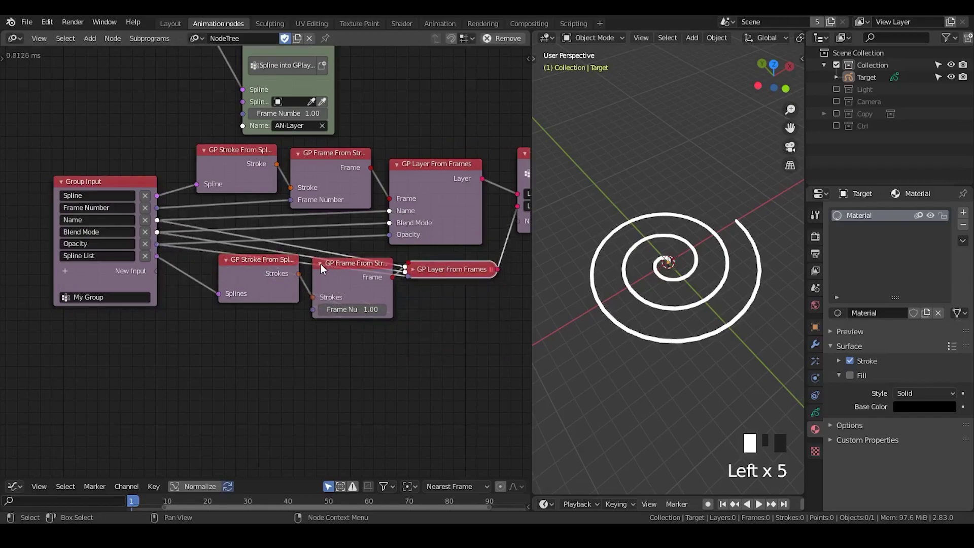
left_click(346, 271)
Step: Back in the main tree, relink the spline into Invoke Subprogram and move Replicate Spline aside
left_click_drag(244, 263, 239, 179)
left_click_drag(240, 179, 361, 242)
left_click(362, 242)
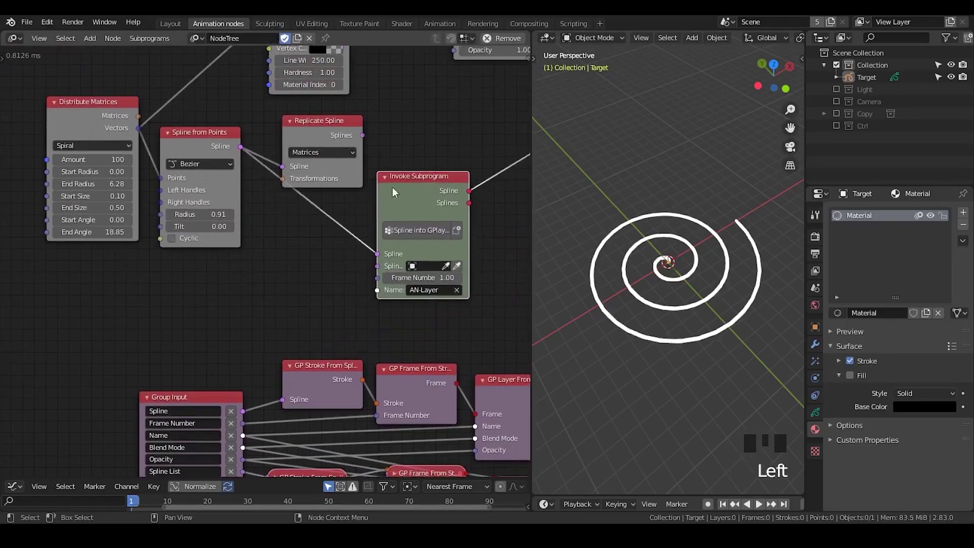
left_click_drag(237, 153, 270, 123)
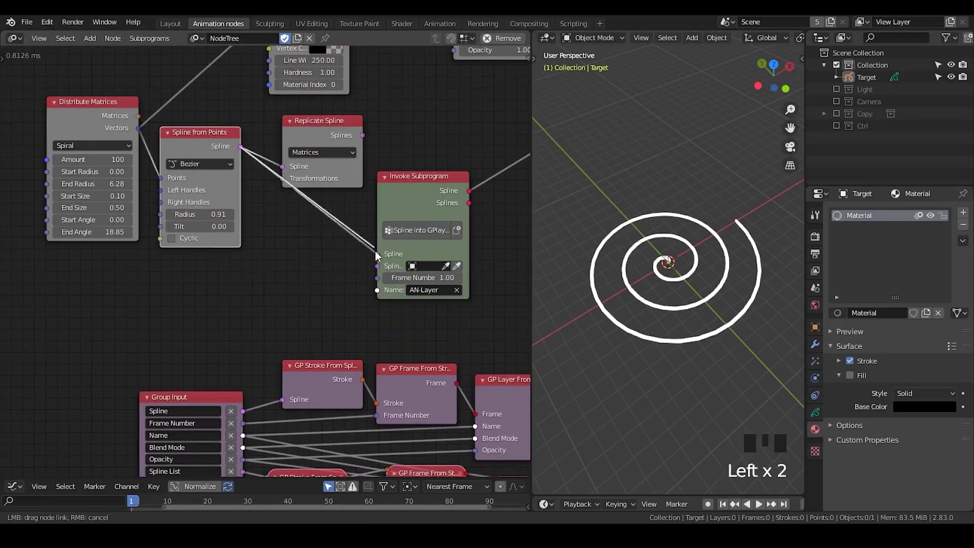
left_click(329, 122)
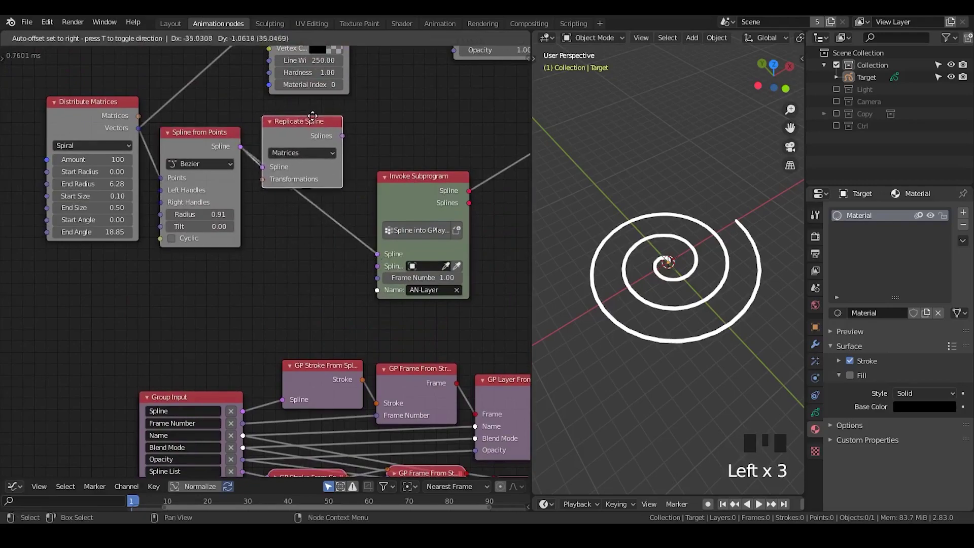
left_click_drag(350, 126, 344, 294)
middle_click(344, 294)
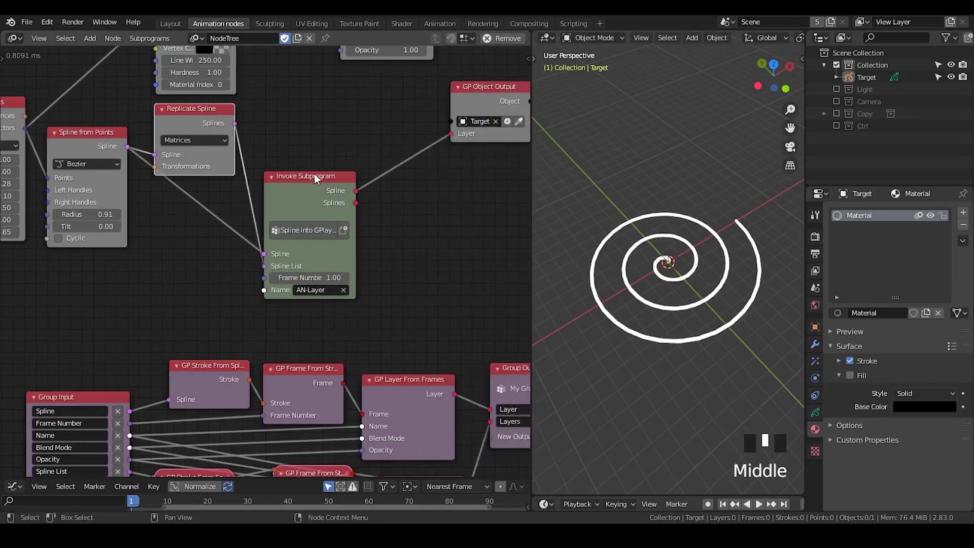
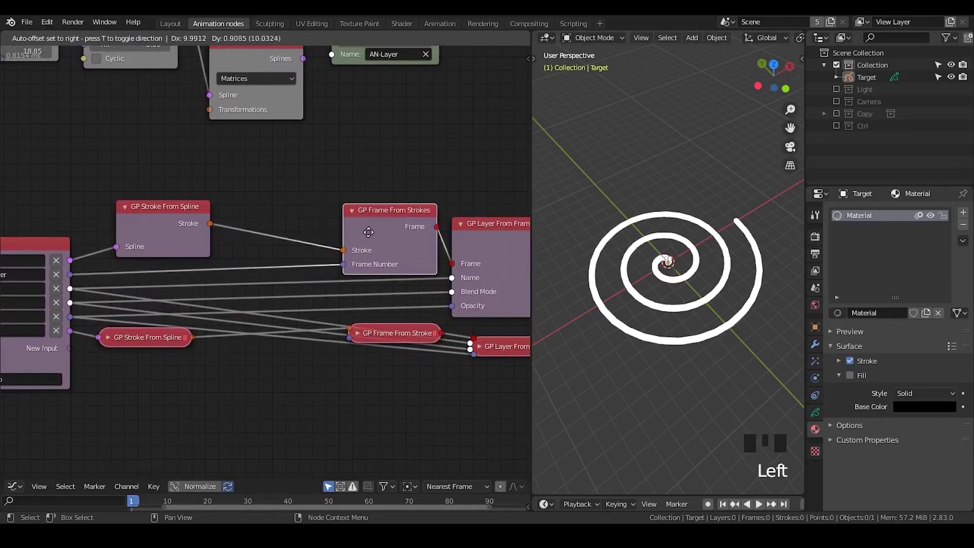
Step: Add a Set GP Stroke Attributes node from search and drop it on the link between stroke and frame nodes
middle_click(285, 271)
left_click(224, 315)
left_click(228, 199)
left_click(243, 257)
key("ctrl+a")
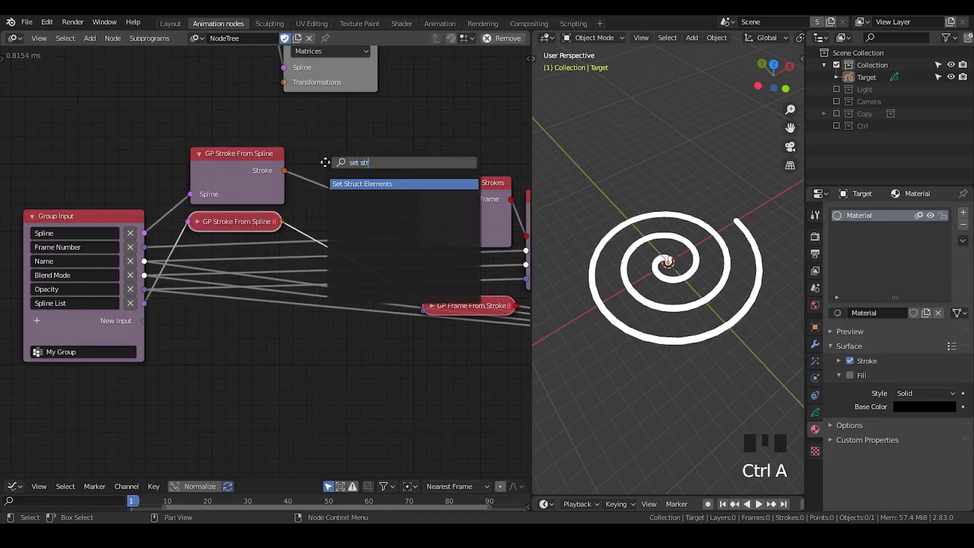
key("x")
key("ctrl+a")
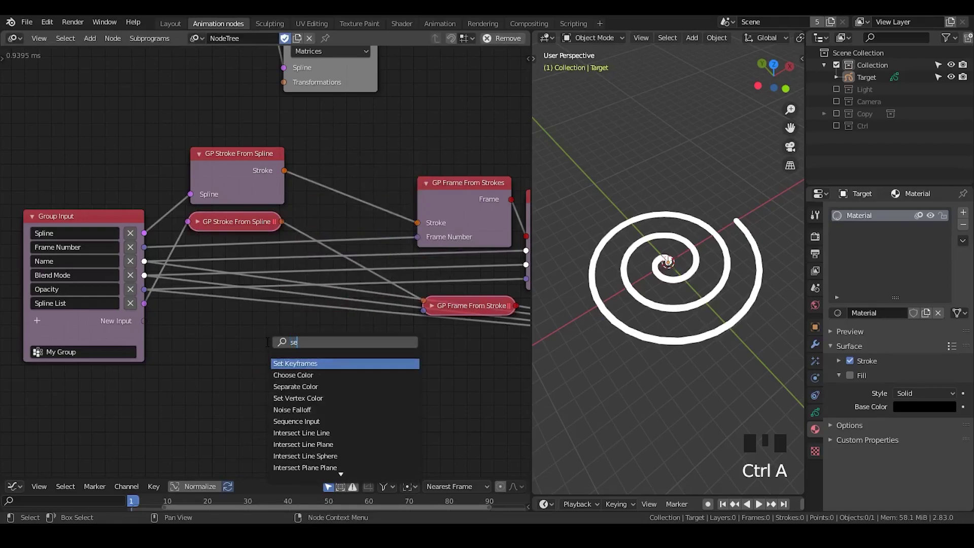
key("BackSpace")
key("BackSpace")
key("BackSpace")
key("BackSpace")
key("Down")
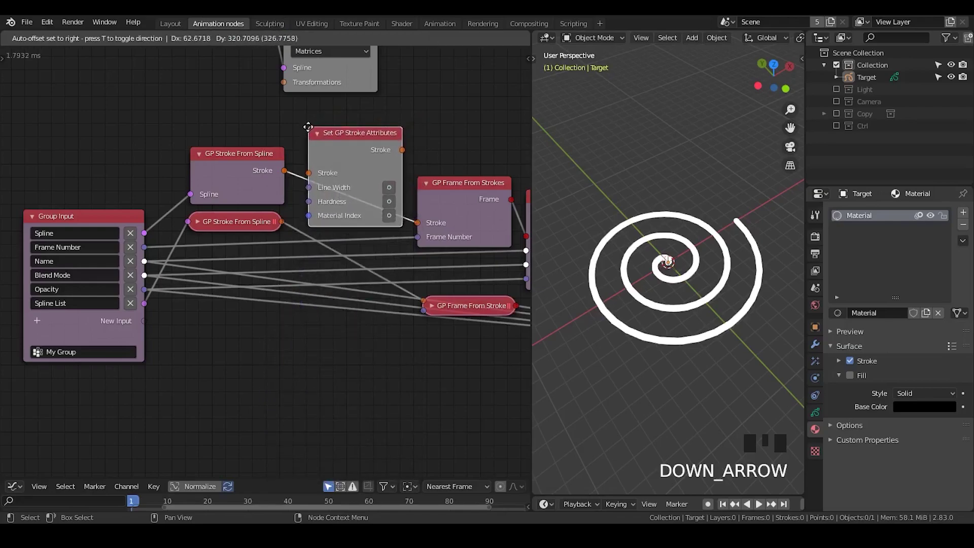
left_click(379, 162)
Step: Expose the Cyclic input on the attributes node and bring Spline from Points into view
middle_click(359, 154)
key("u")
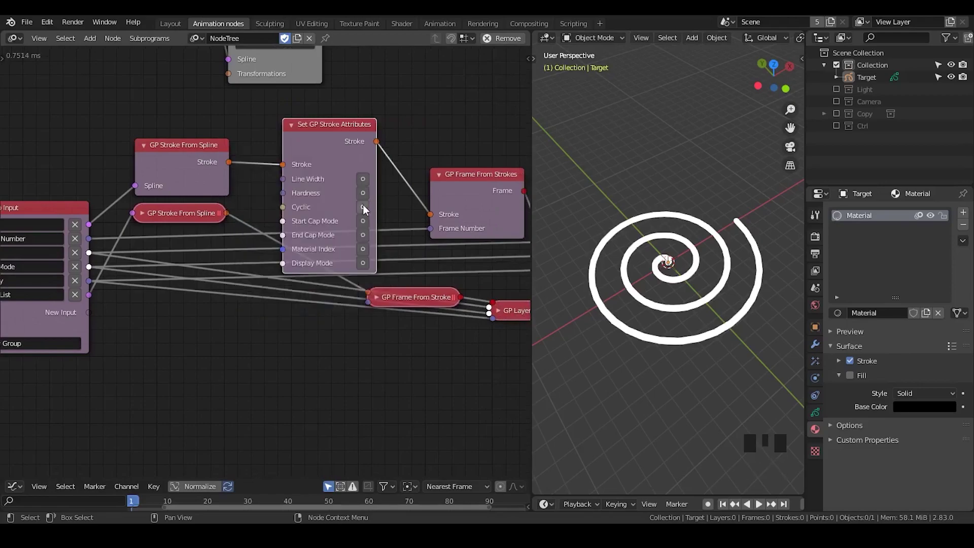
left_click(350, 237)
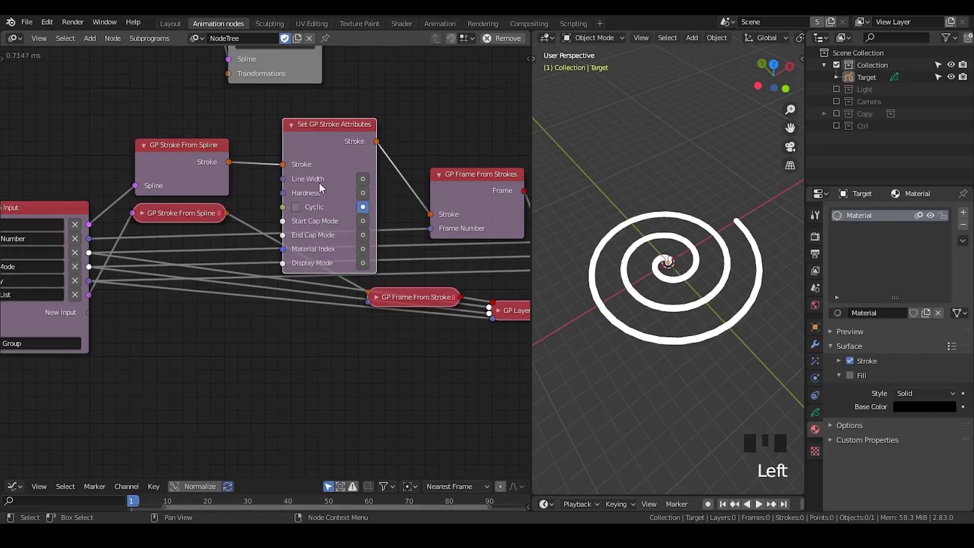
left_click_drag(291, 149, 363, 355)
left_click(363, 354)
left_click(360, 355)
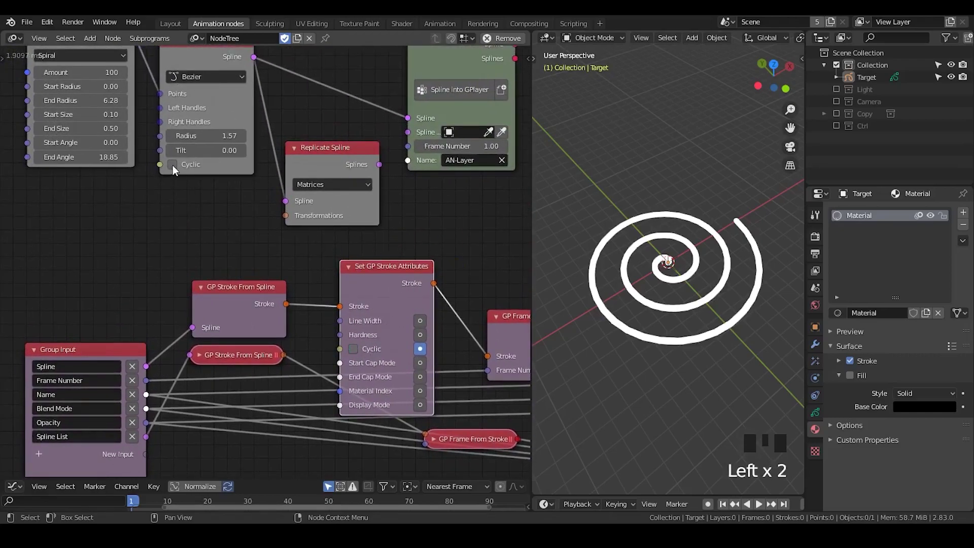
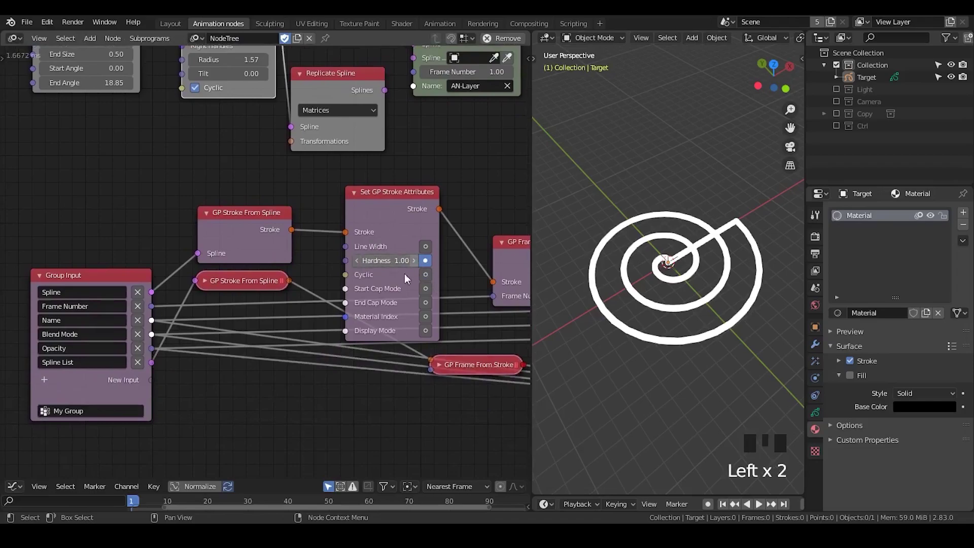
Step: Link Hardness to a new Group Input socket and expose the Start and End Cap Mode inputs
left_click(396, 221)
left_click(362, 232)
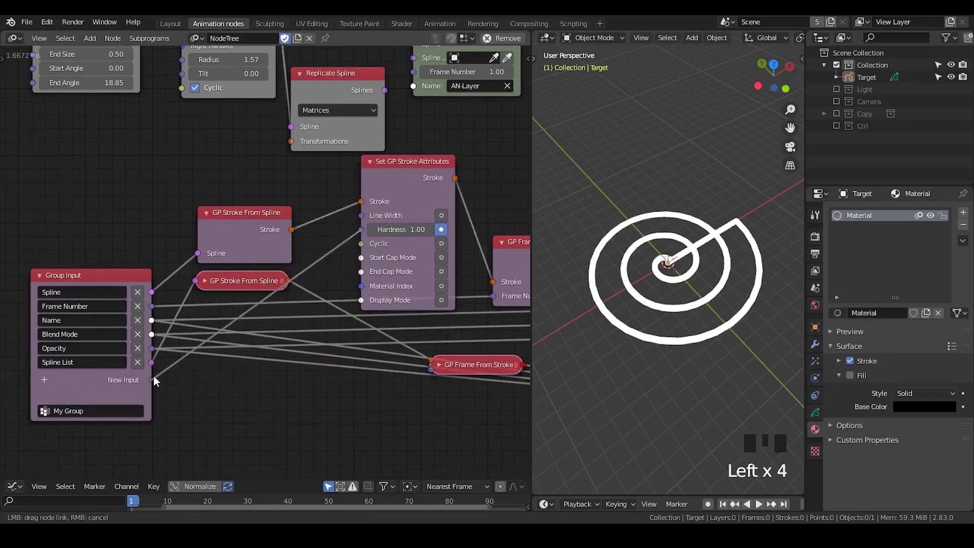
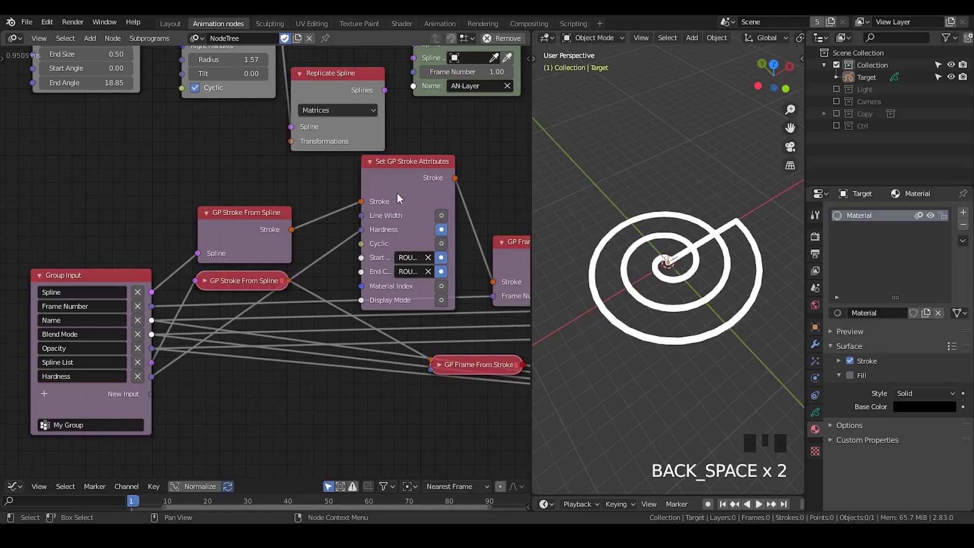
left_click(401, 187)
left_click(424, 209)
left_click_drag(360, 337, 248, 235)
left_click(247, 235)
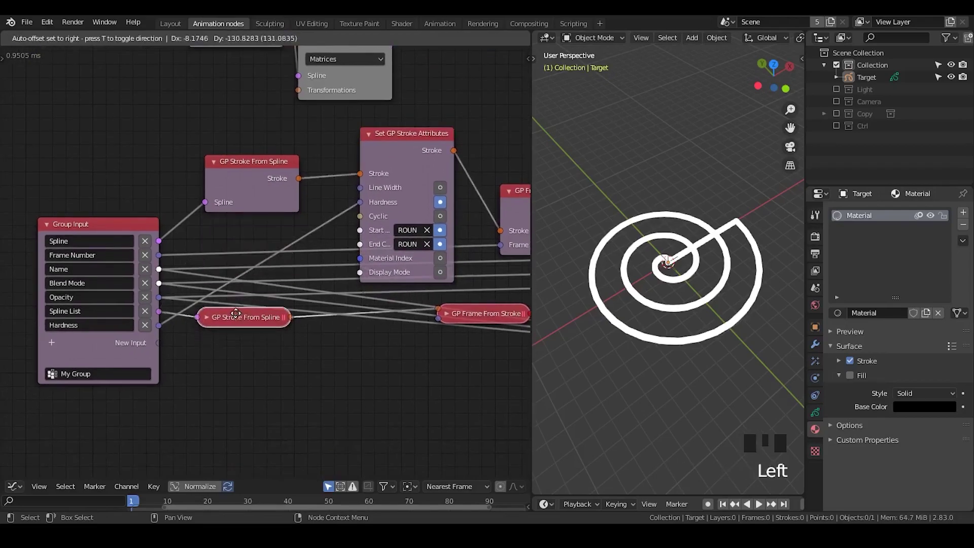
Step: Toggle the Display Mode input on and off again while adjusting the attributes node's cap settings
left_click(405, 174)
left_click_drag(413, 207, 454, 302)
left_click(450, 304)
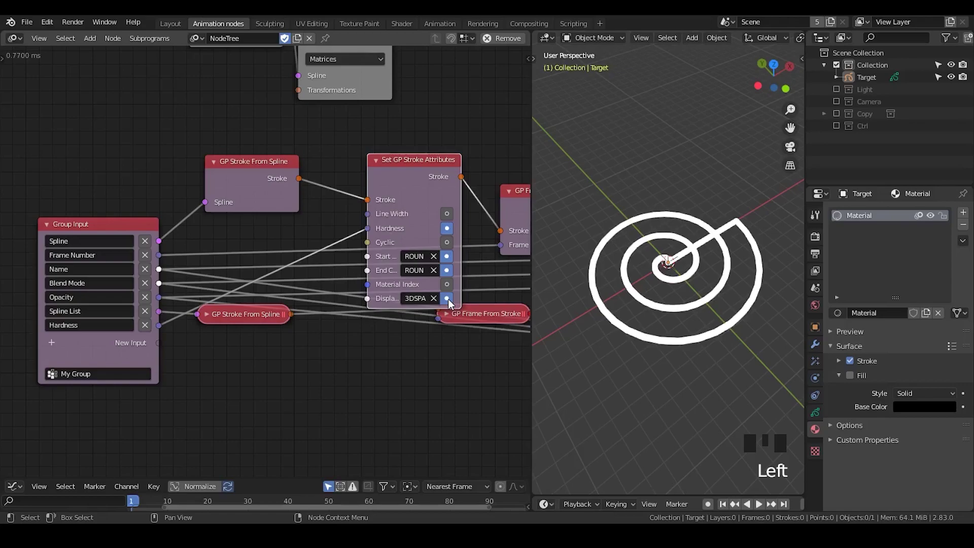
left_click(378, 278)
left_click(401, 145)
left_click(407, 178)
left_click(368, 305)
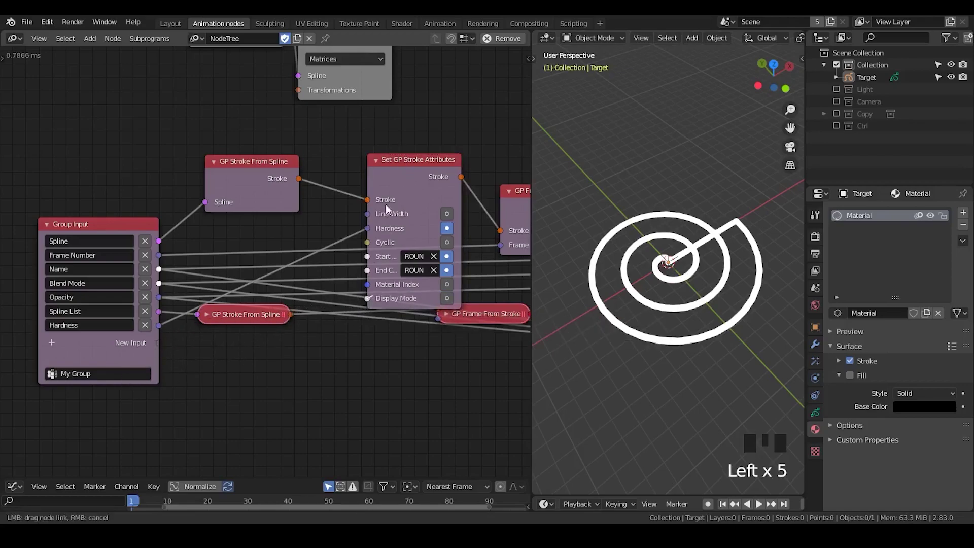
left_click(416, 183)
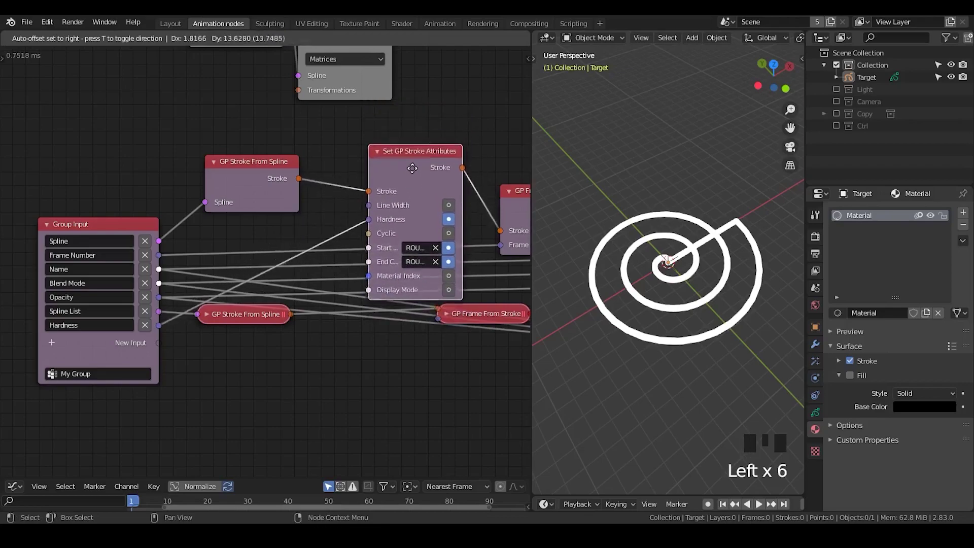
Step: Collapse the single-spline stroke node and move it upward
left_click(135, 225)
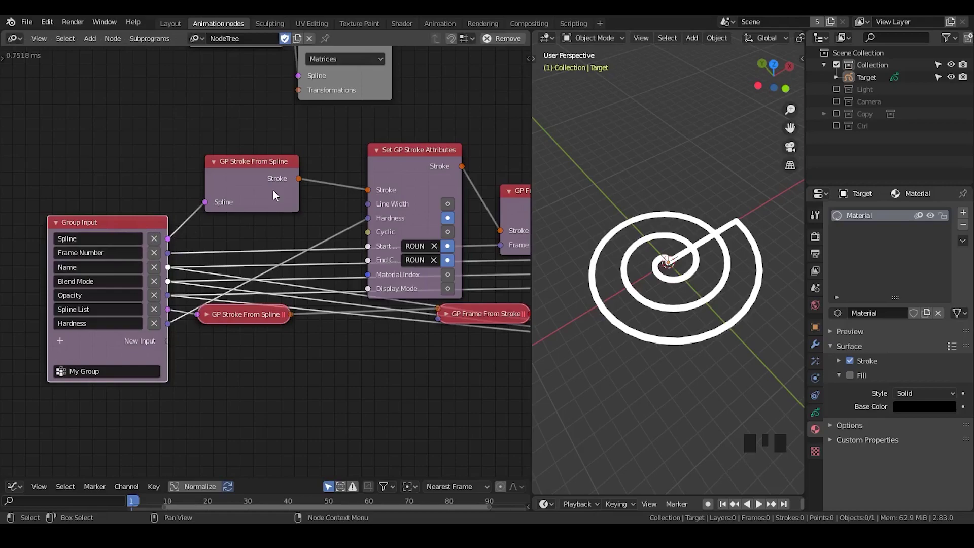
left_click(253, 182)
left_click(218, 202)
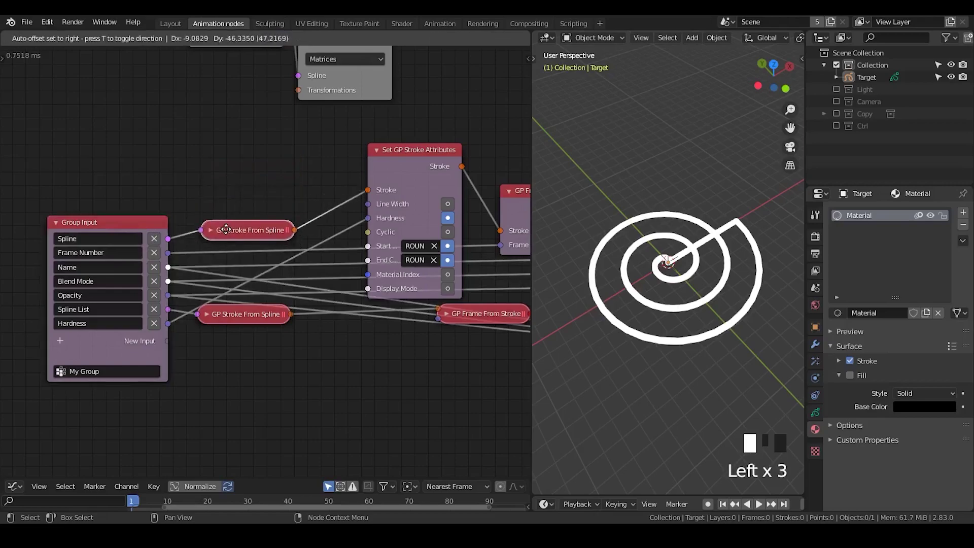
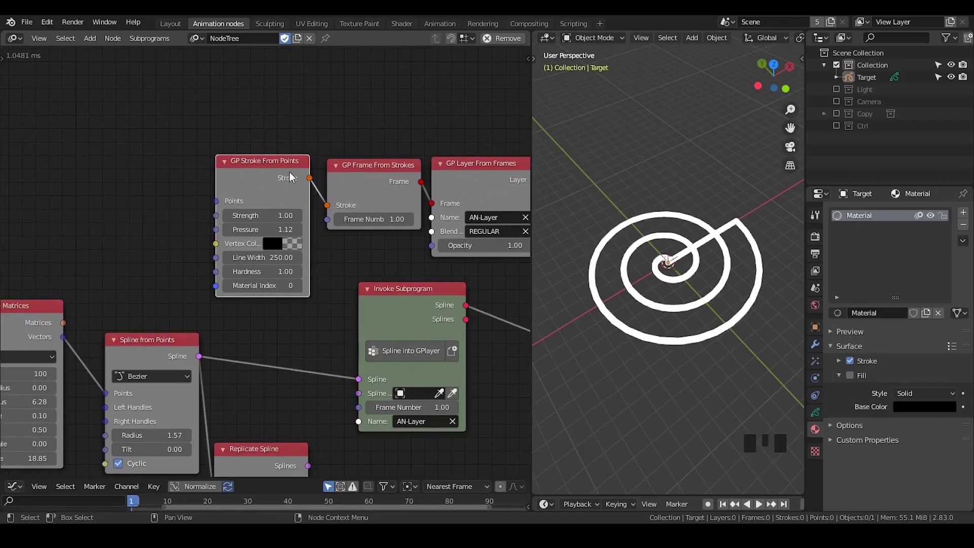
Step: Expose Cyclic, UV Rotation, cap and display mode inputs on GP Stroke From Points, with Start cap FLAT
left_click_drag(354, 185, 447, 144)
left_click(447, 144)
key("g")
left_click(312, 225)
left_click(232, 133)
key("u")
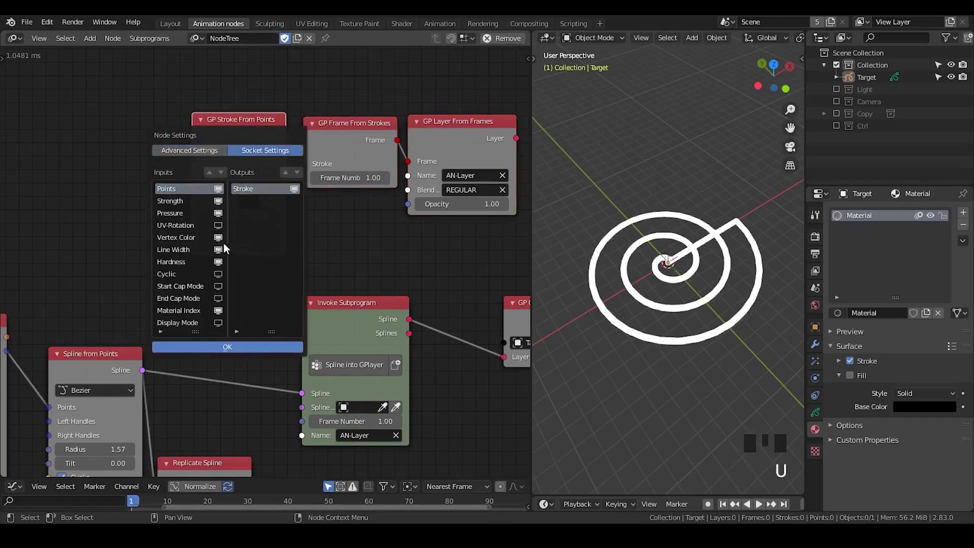
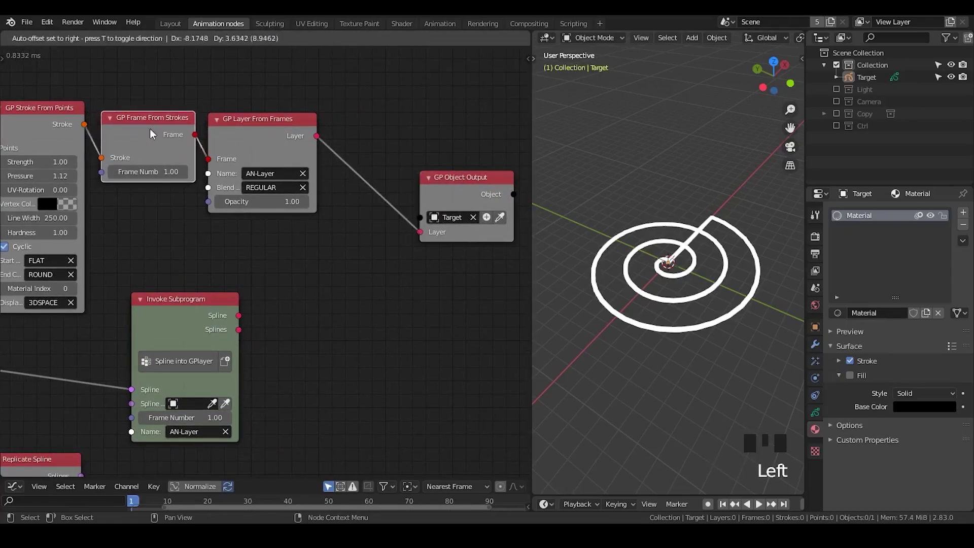
Step: Return to the main tree where Invoke Subprogram runs Spline into GPlayer with layer AN-Layer
left_click(437, 189)
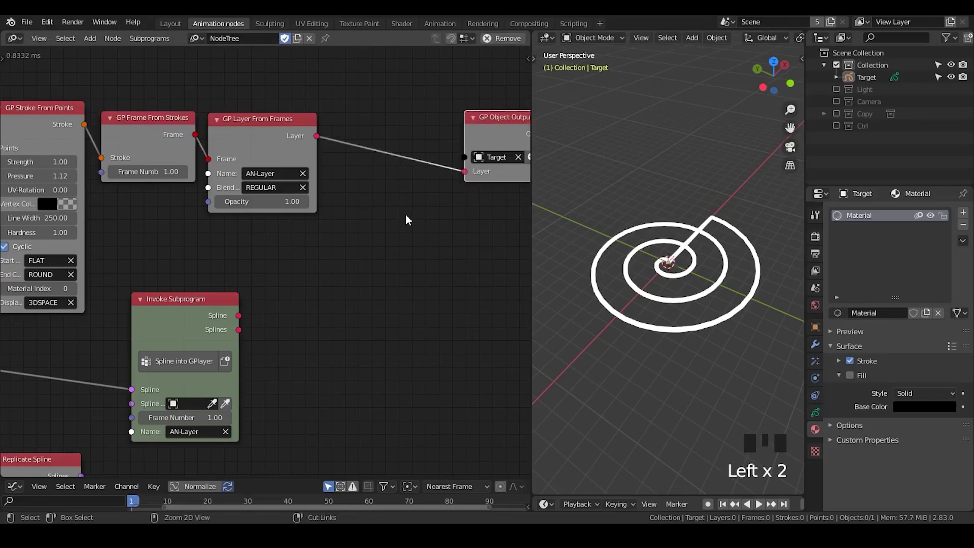
key("ctrl+a")
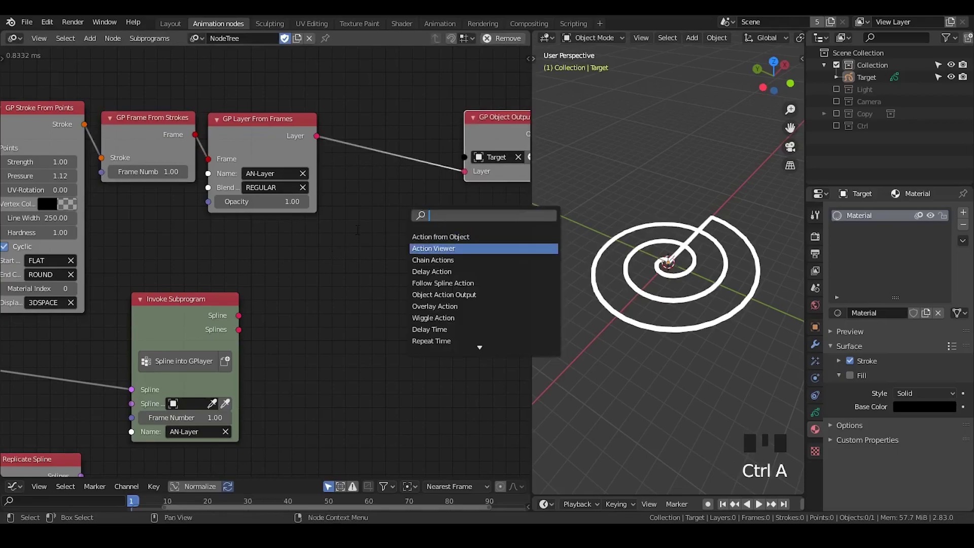